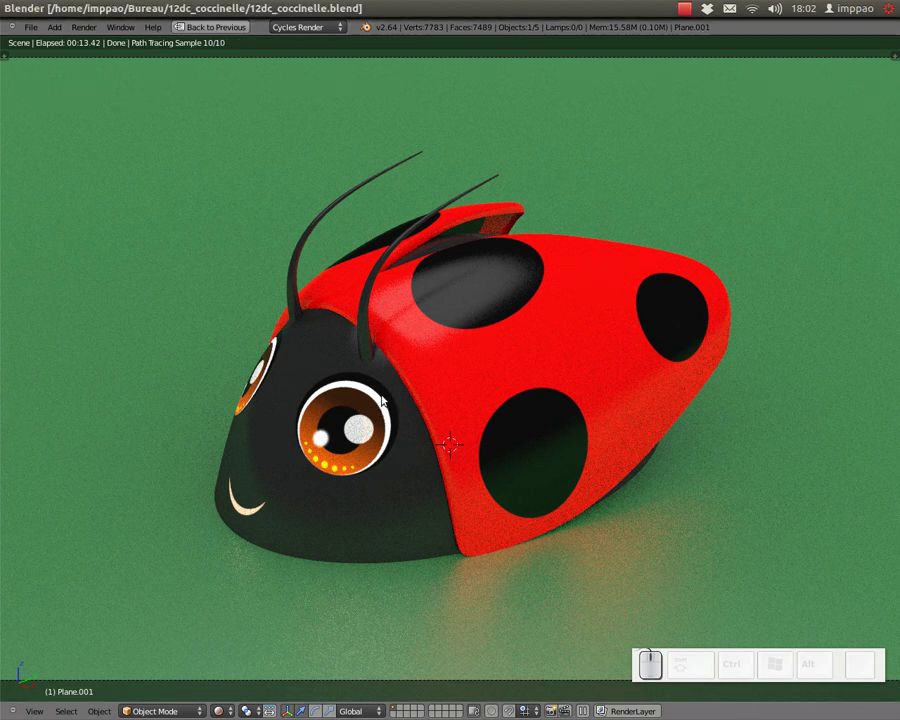
Step: Switch from Blender to the Firefox window with the Sokoban Garden article and scroll up
key("alt+Tab")
key("Tab")
scroll("up", 3)
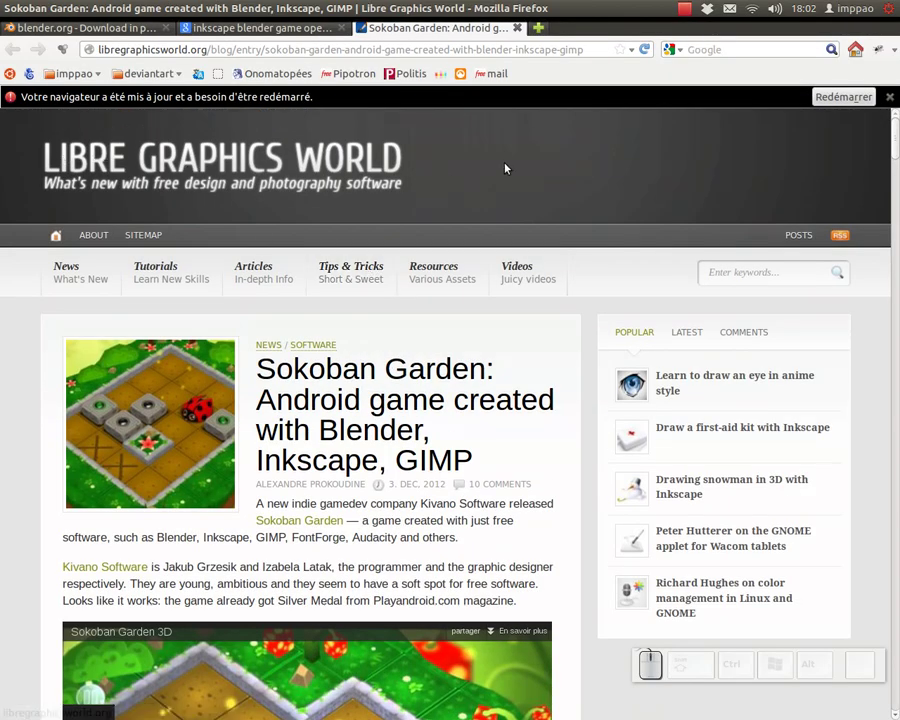
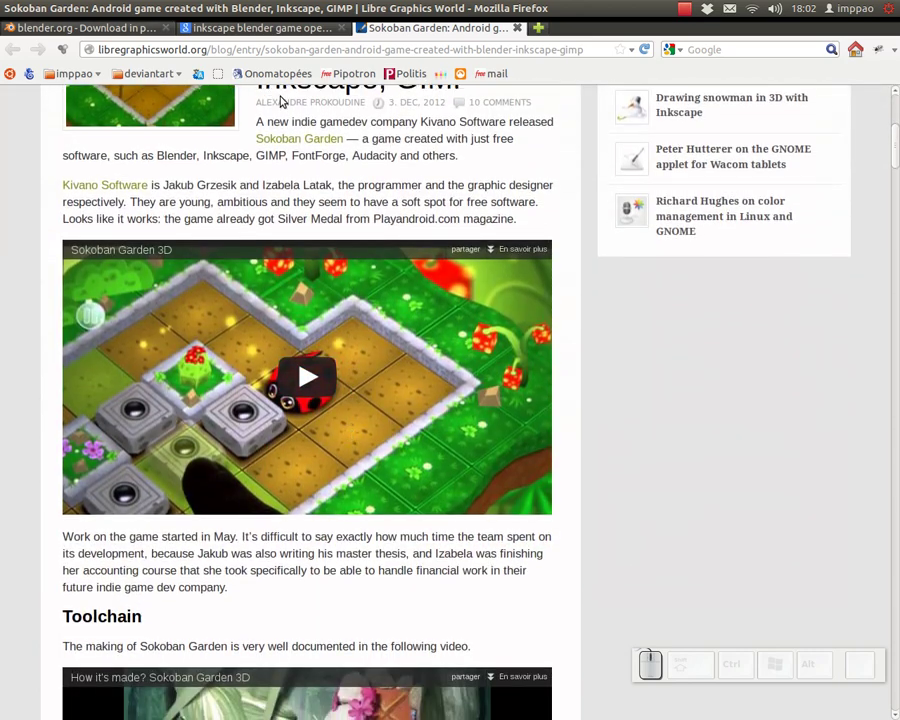
Step: Switch back from Firefox to the Blender window
key("alt+Tab")
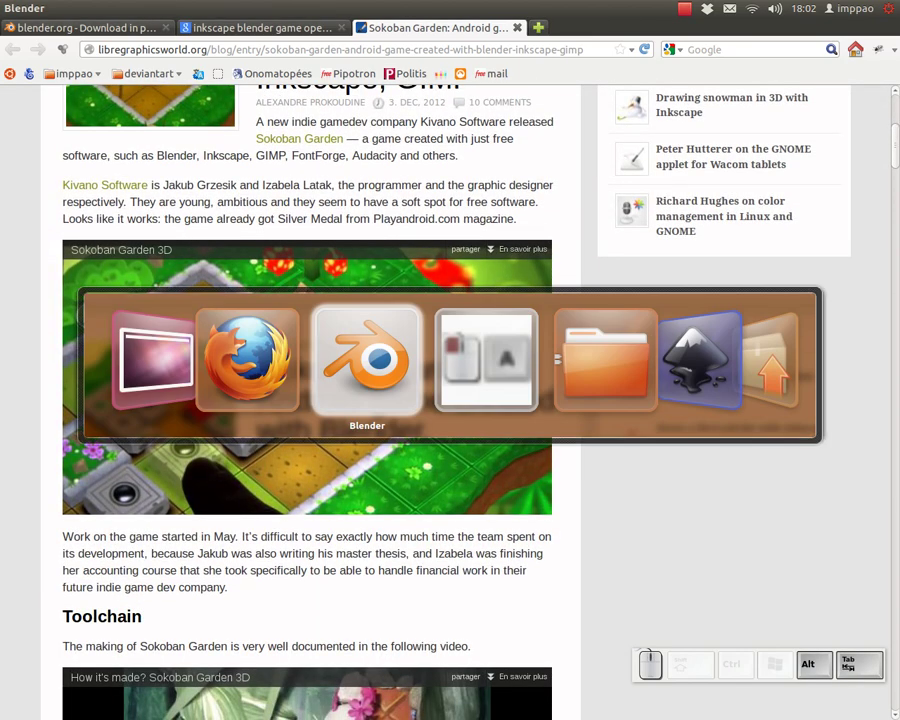
Step: Start a fresh default Blender scene and delete the default cube
left_click(37, 26)
left_click(38, 38)
left_click(46, 51)
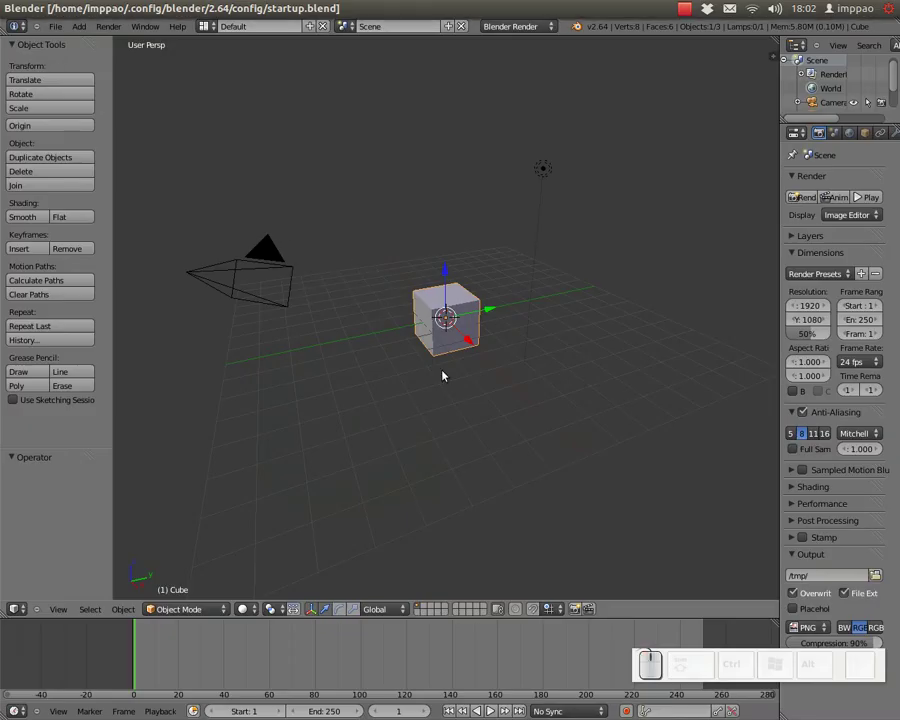
key("Delete")
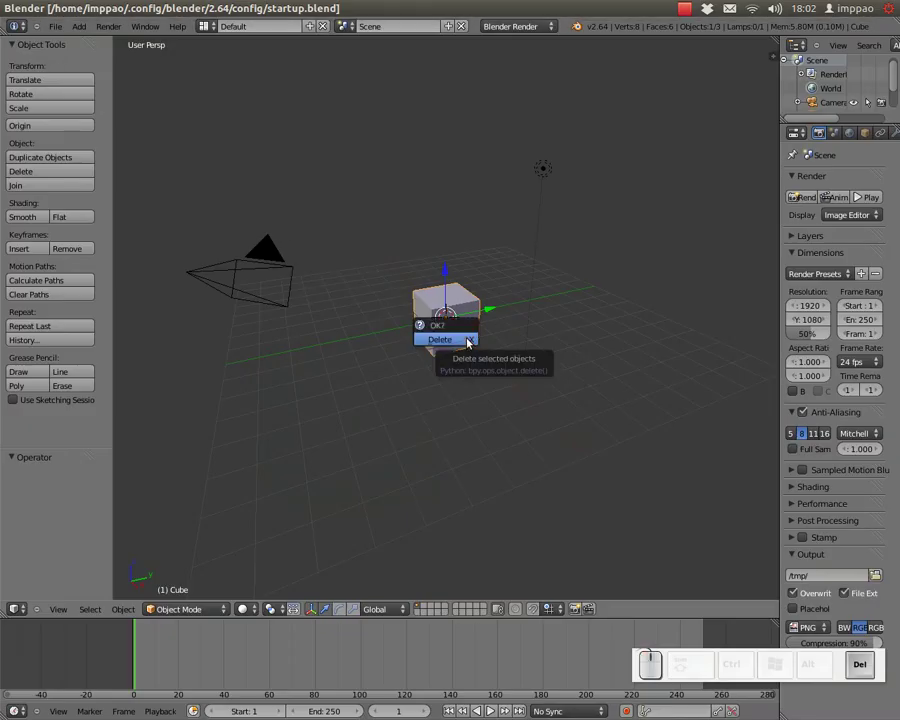
key("Return")
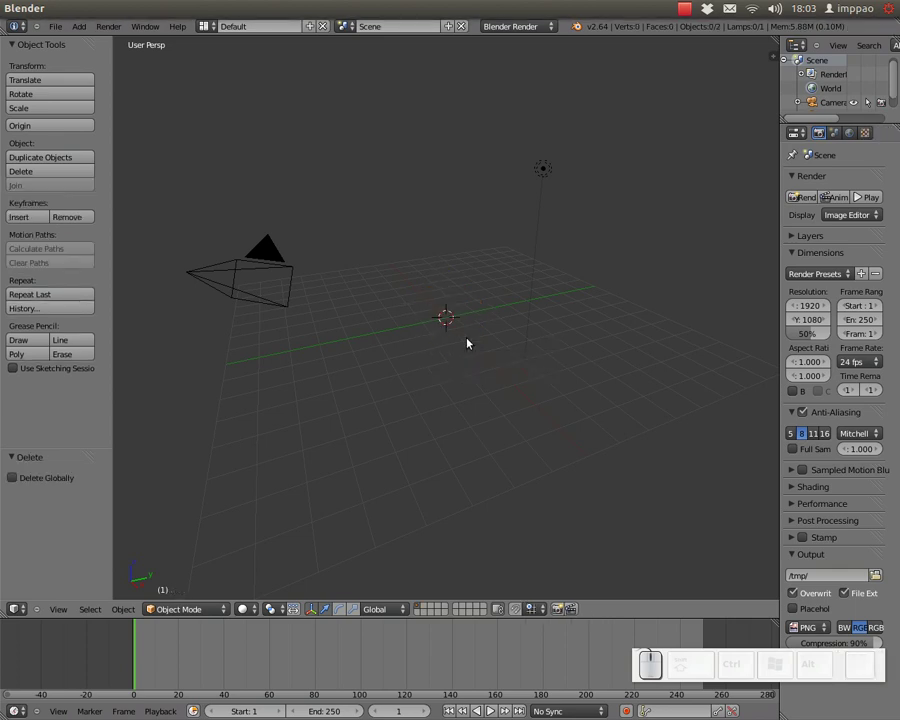
Step: Add a UV sphere from the Add > Mesh menu
left_click(91, 25)
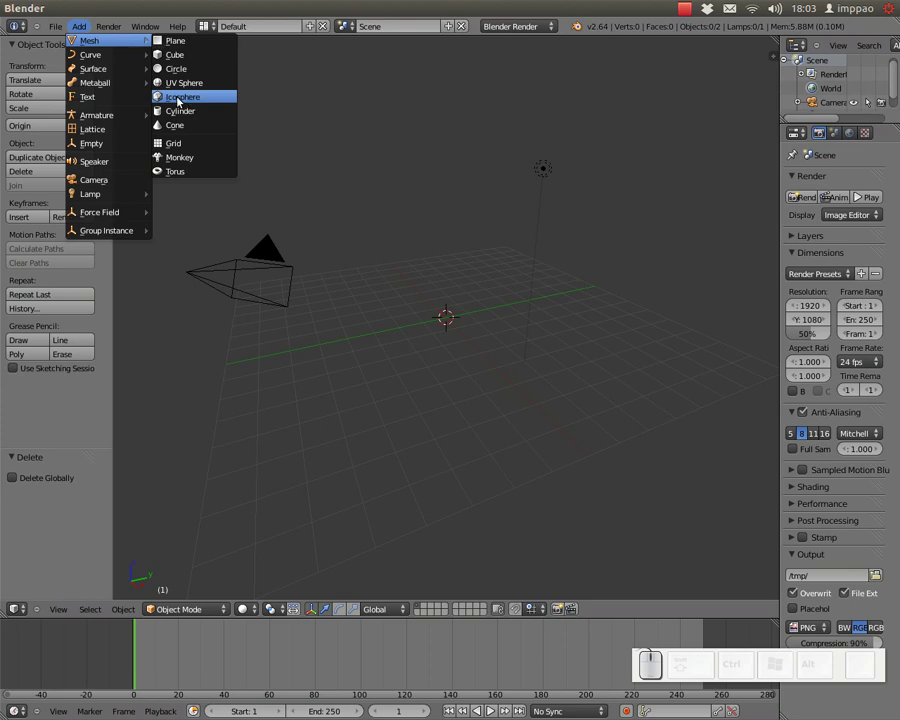
left_click(195, 80)
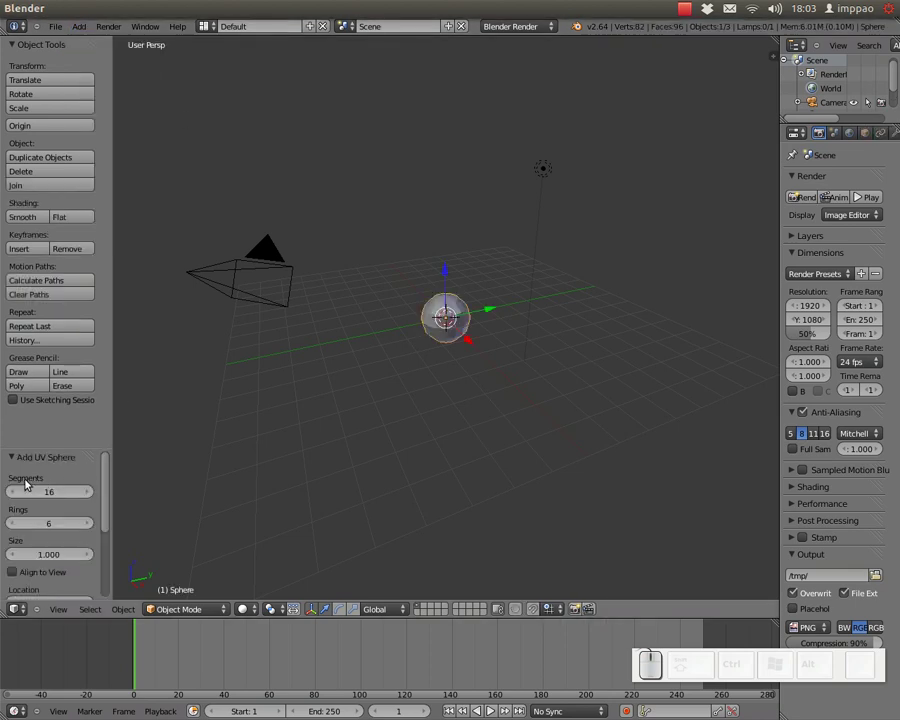
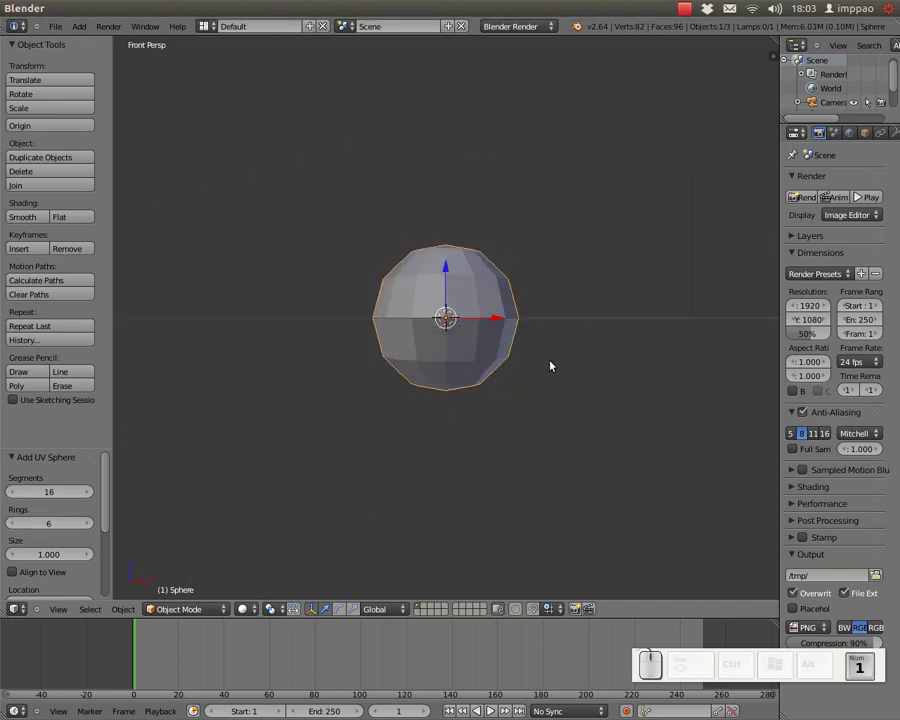
Step: View the sphere front orthographic in wireframe, enter edit mode and deselect all vertices
key("KP_5")
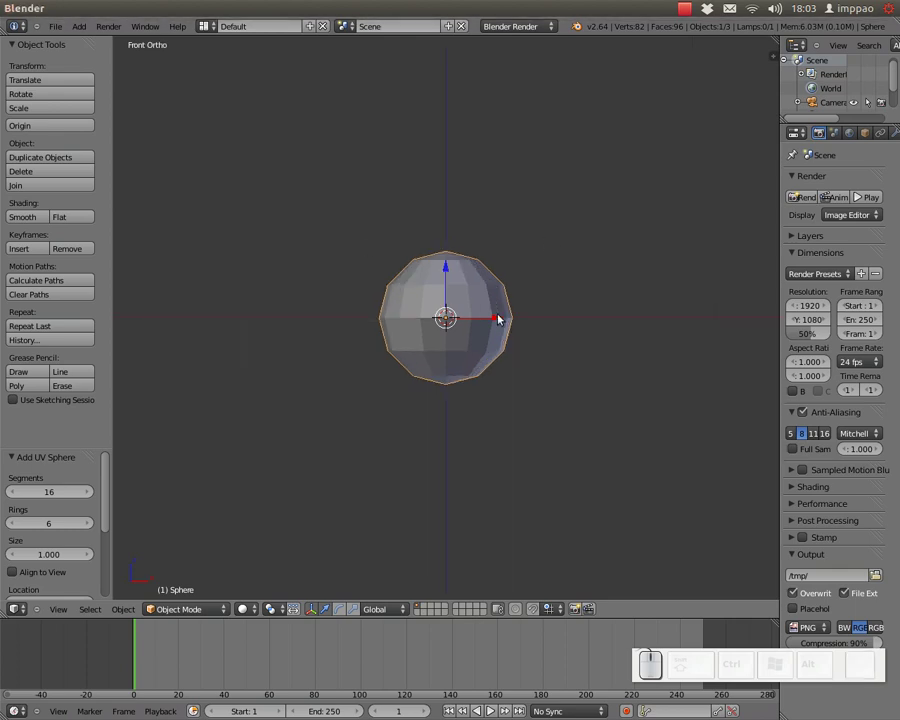
left_click(247, 612)
left_click(265, 583)
scroll("up", 3)
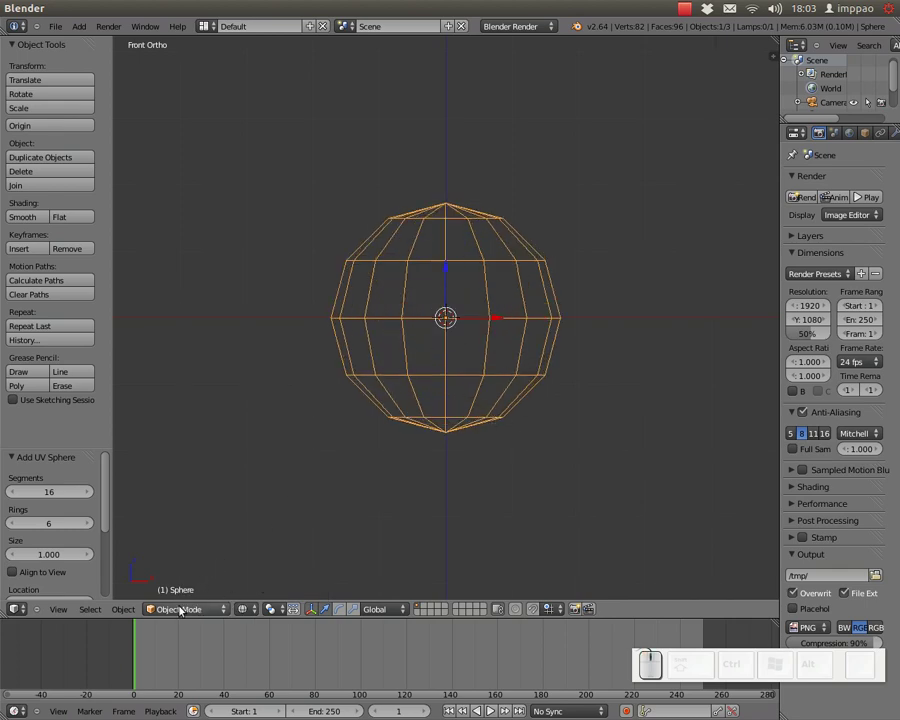
key("Tab")
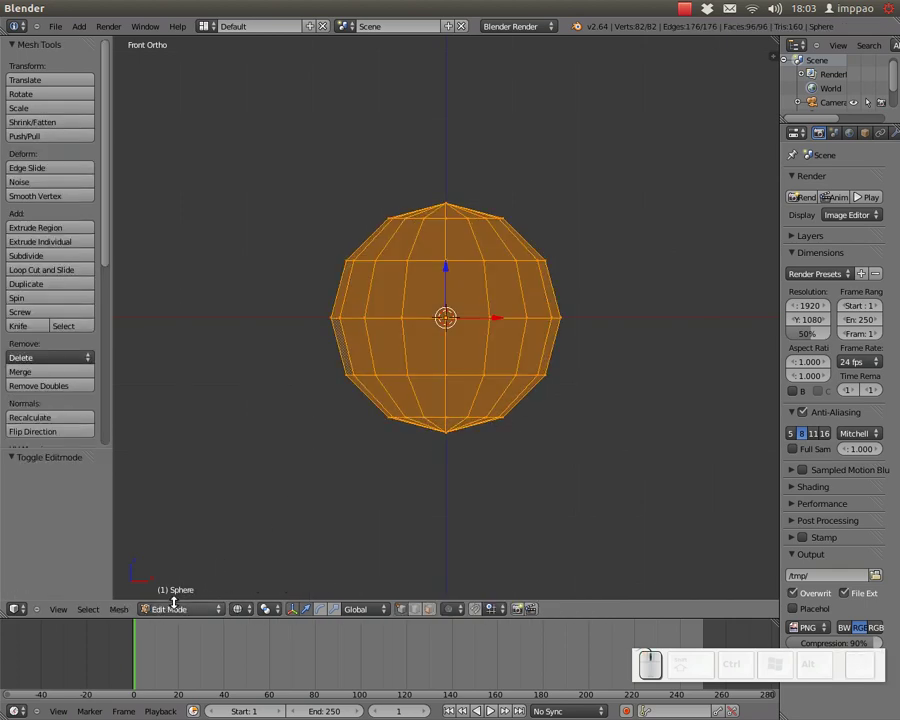
scroll("up", 3)
scroll("down", 3)
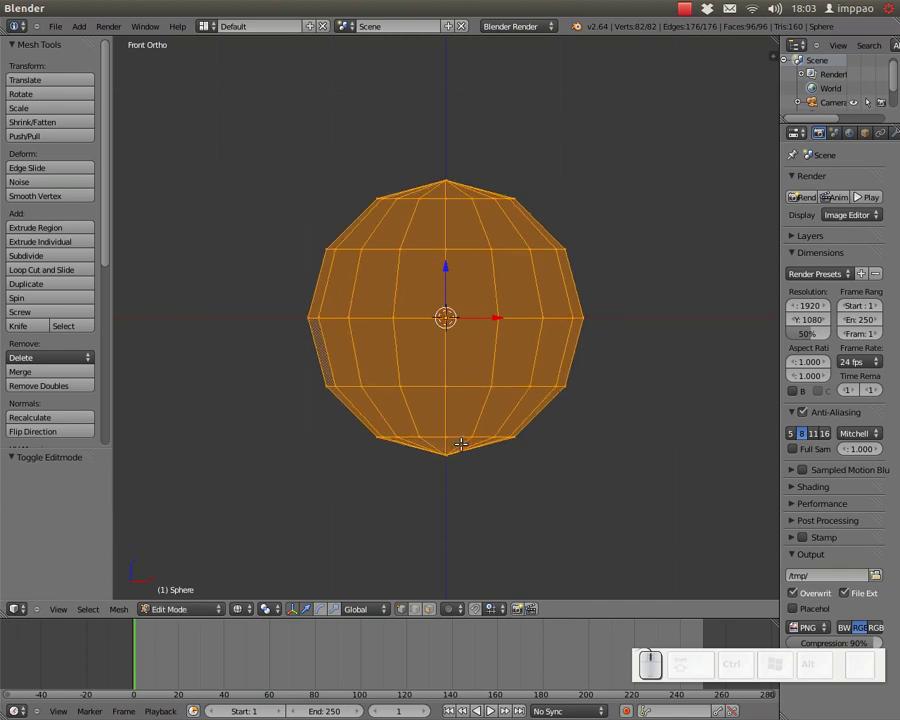
key("a")
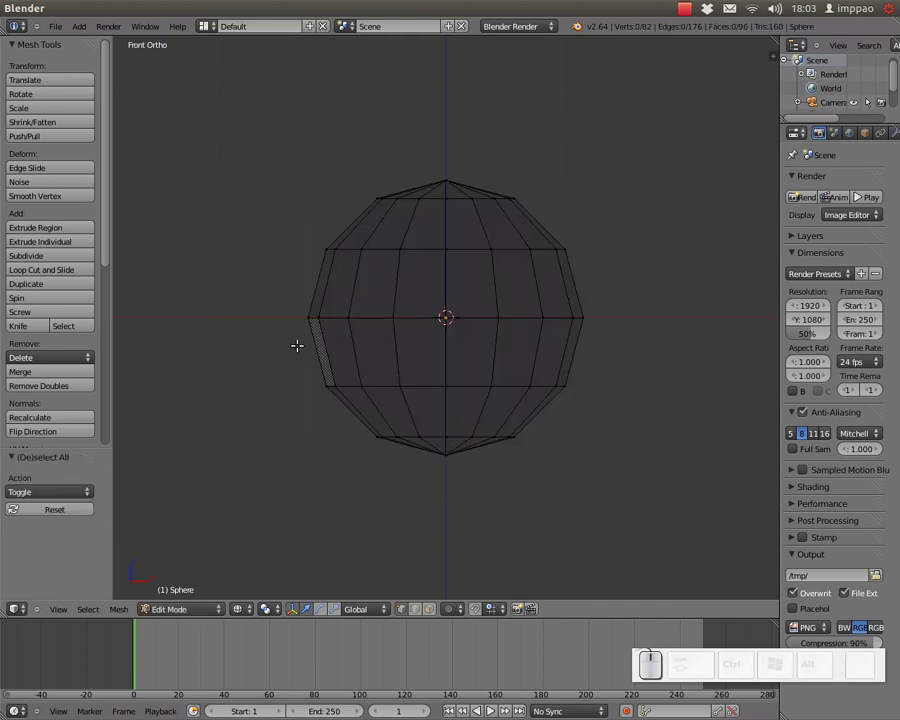
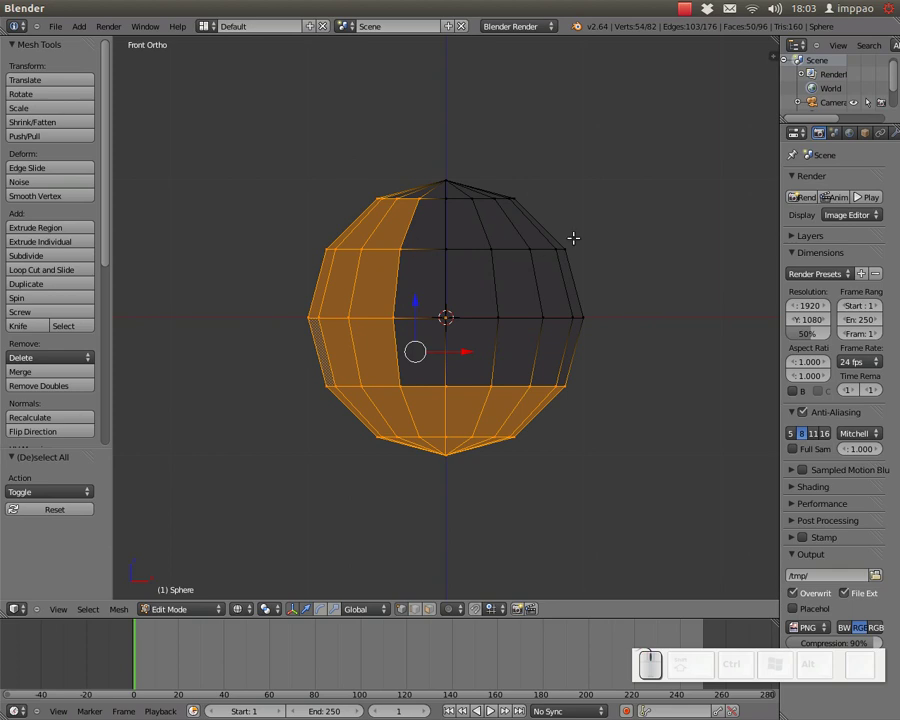
Step: Delete the box-selected left and bottom vertices, leaving the upper right quarter
key("Delete")
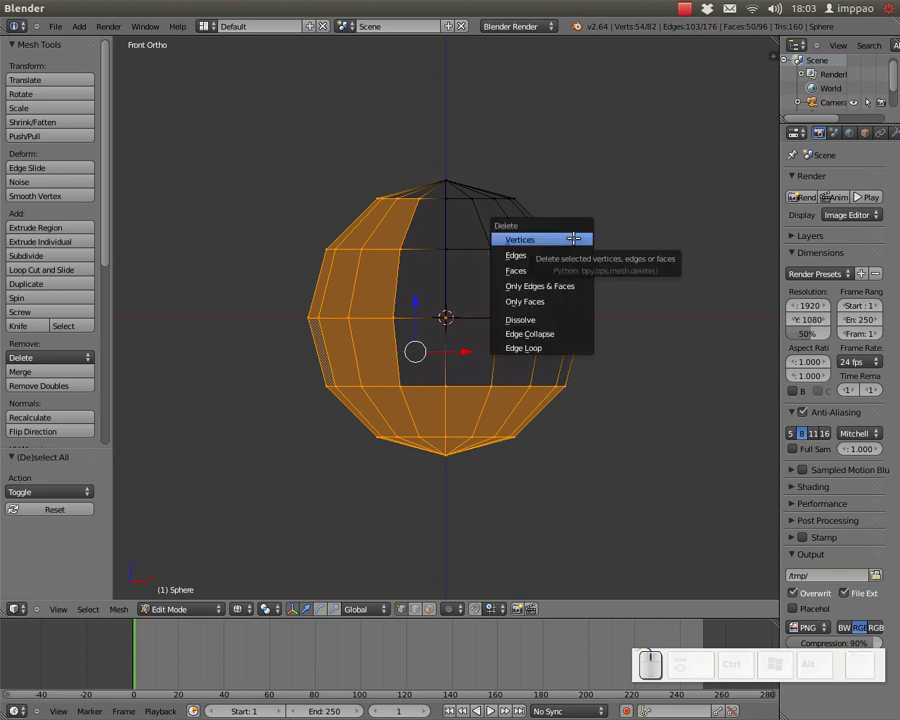
key("Return")
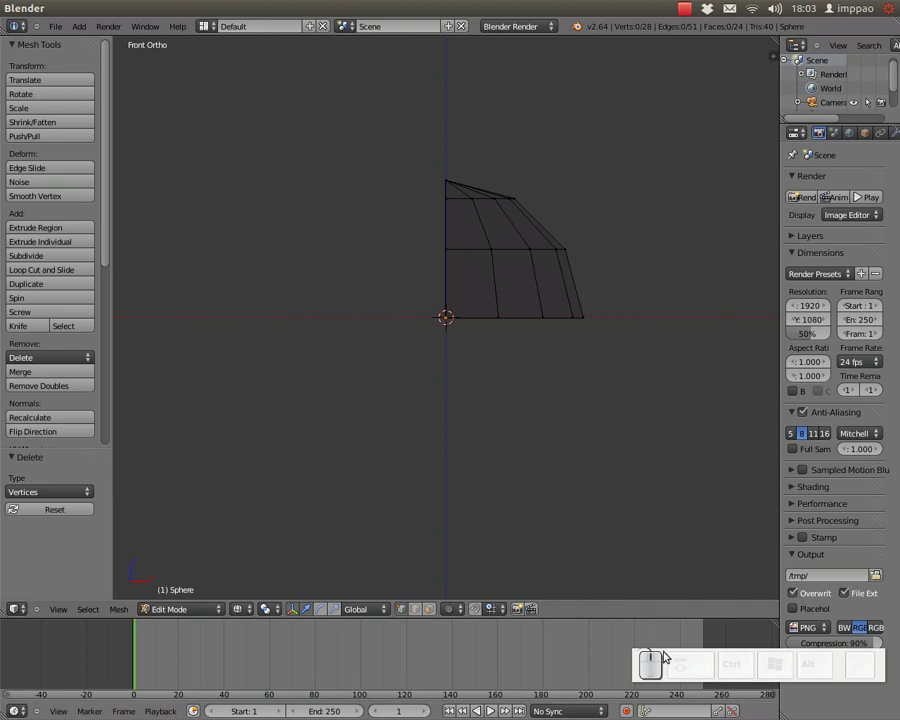
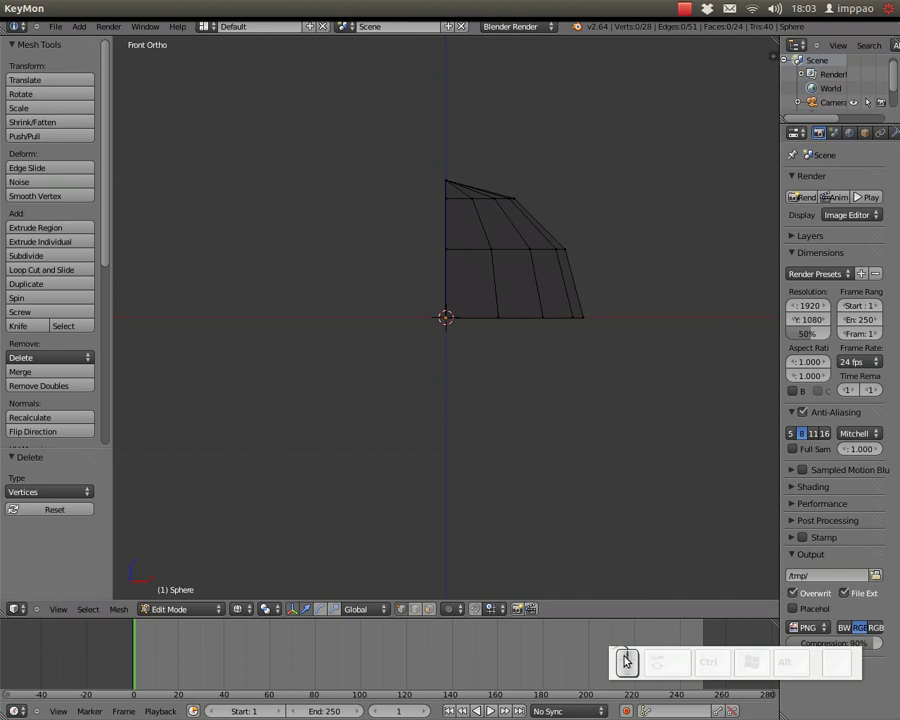
Step: Orbit around the quarter sphere and set the pivot point to the 3D cursor
scroll("down", 3)
middle_click(575, 255)
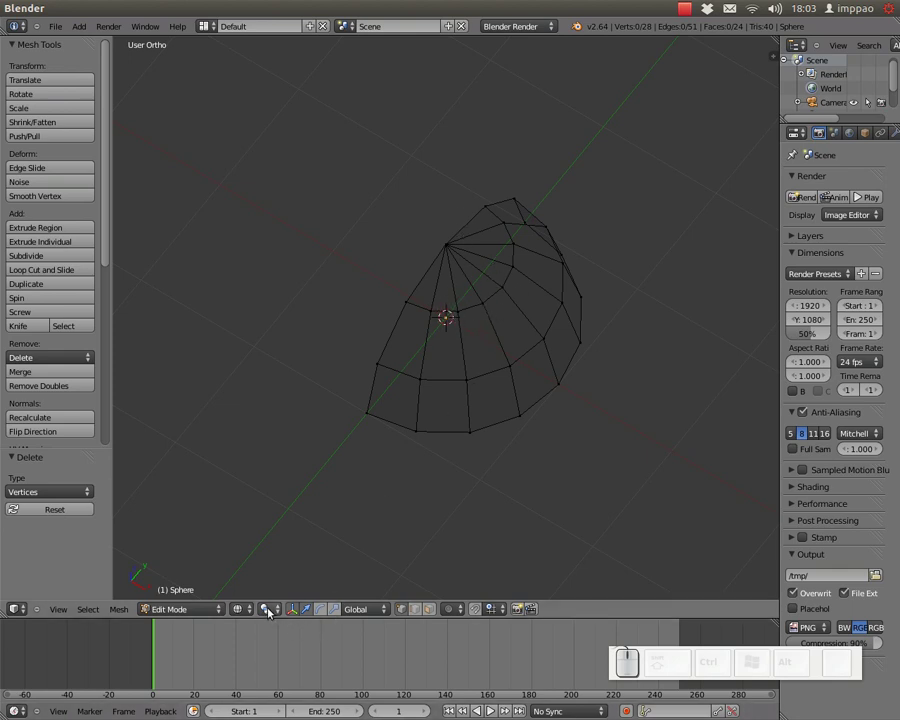
left_click(273, 611)
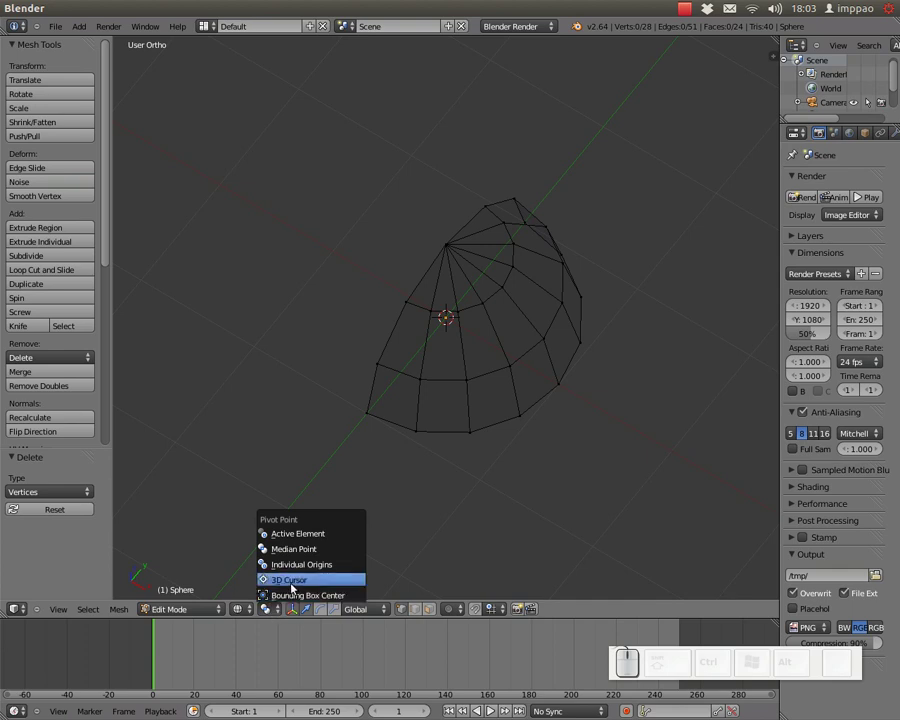
left_click(295, 586)
scroll("up", 3)
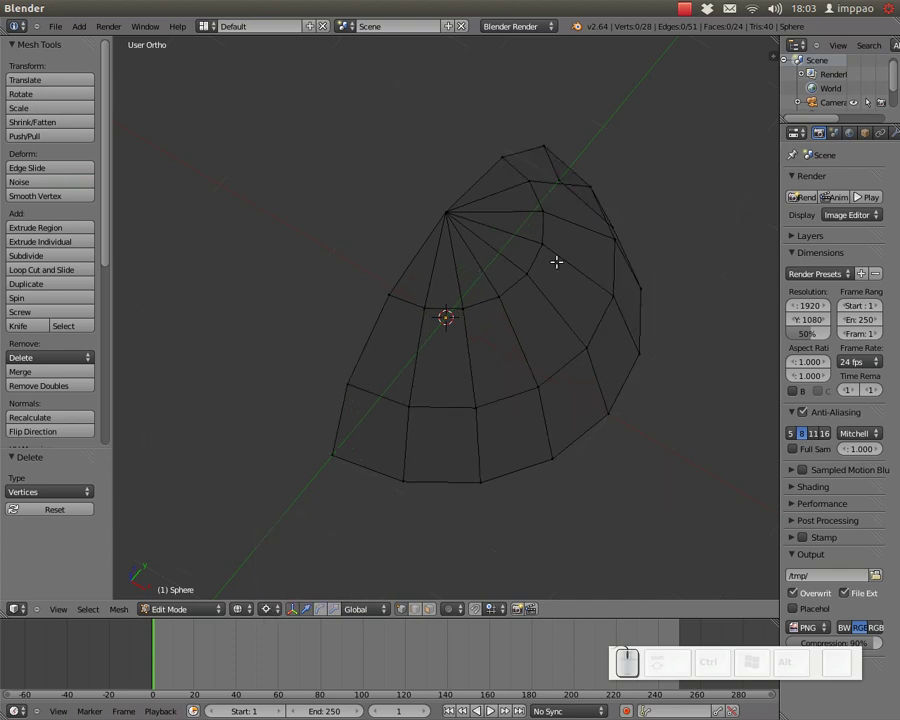
Step: Select all vertices and scale them along the X axis only
key("a")
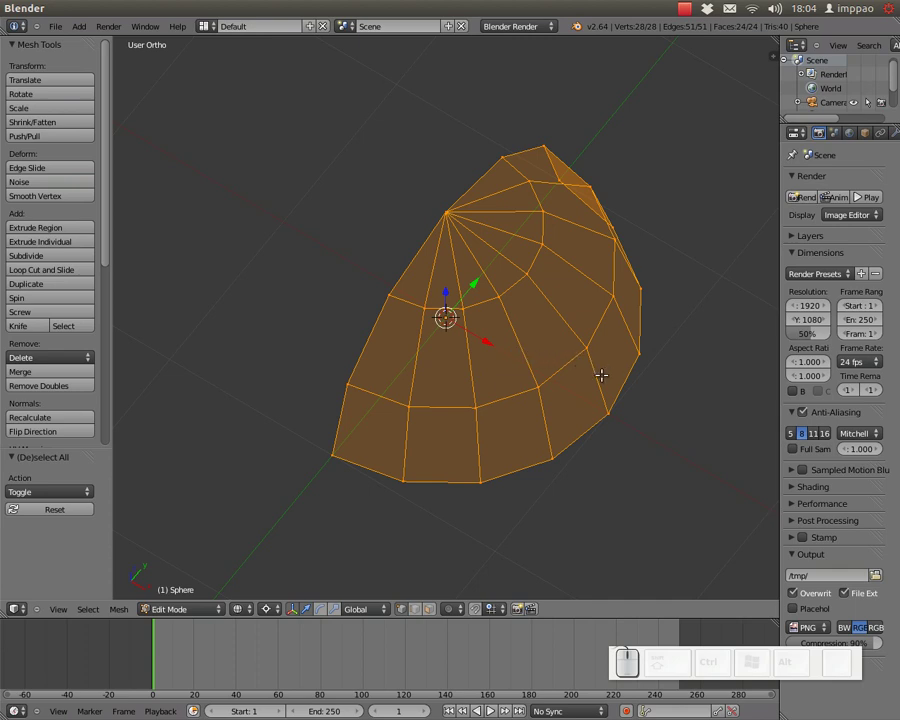
key("s")
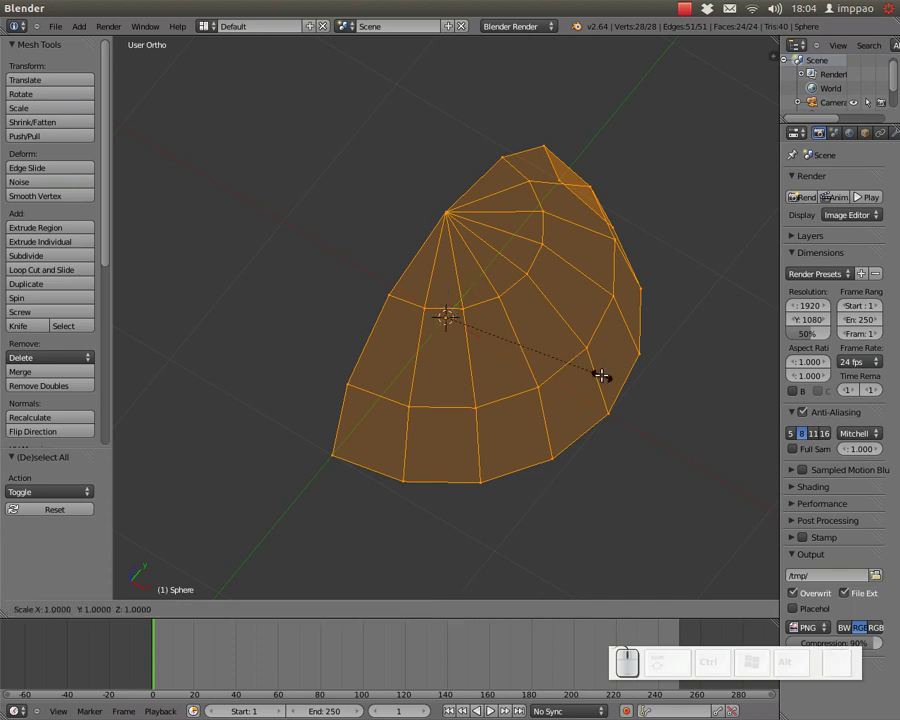
key("x")
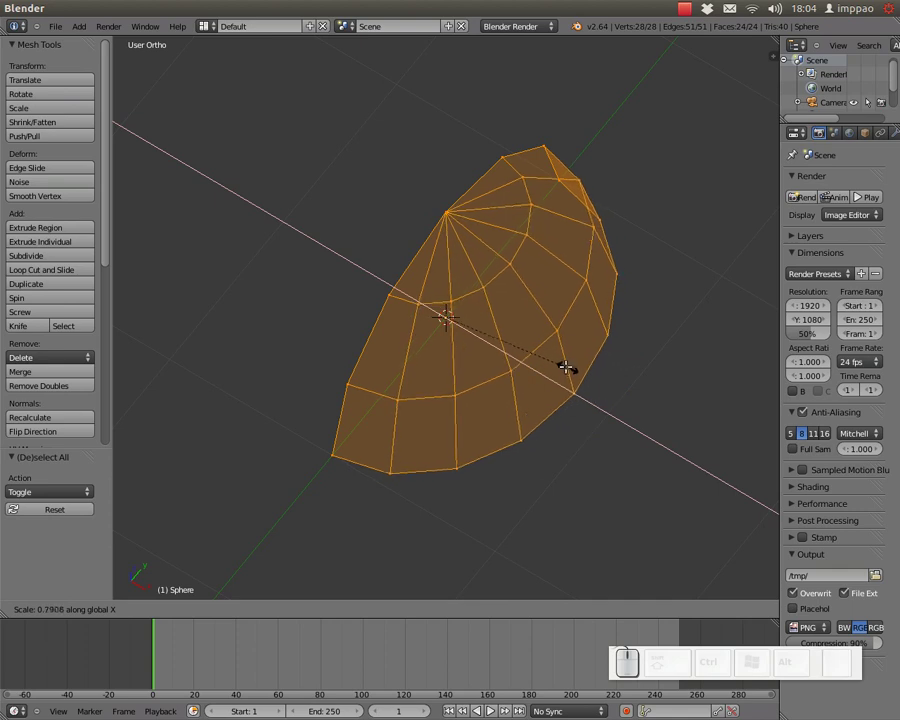
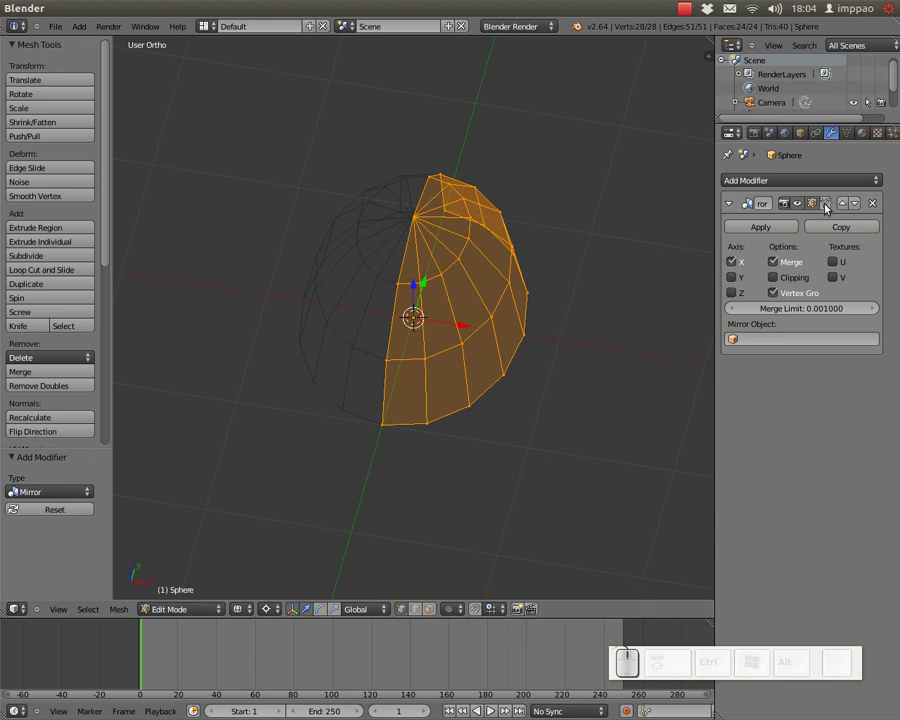
Step: Enable the Mirror modifier's edit-cage display so the mirrored half shows while editing
left_click(832, 205)
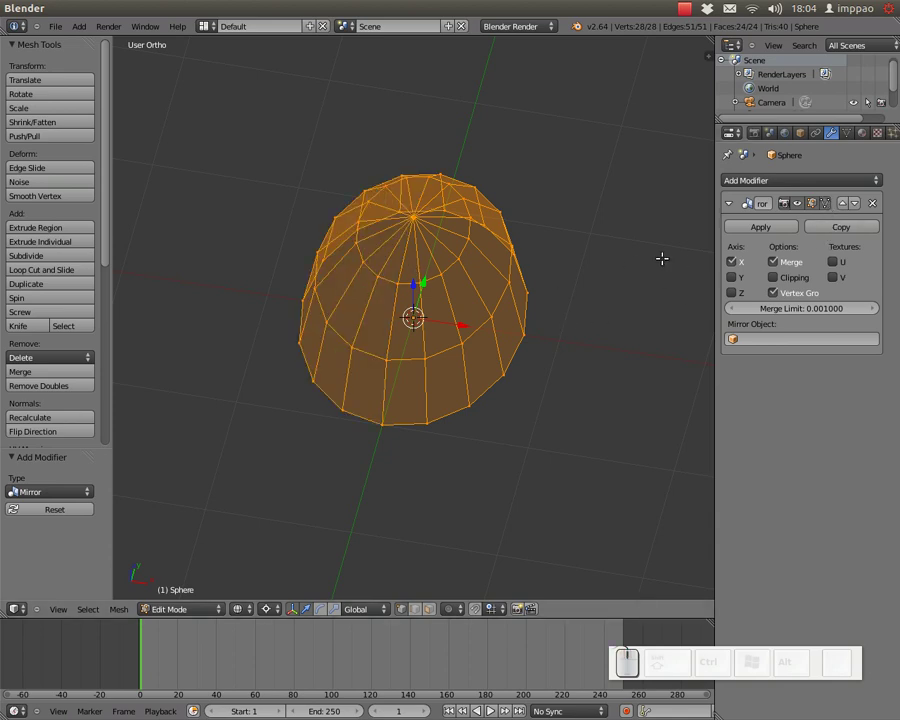
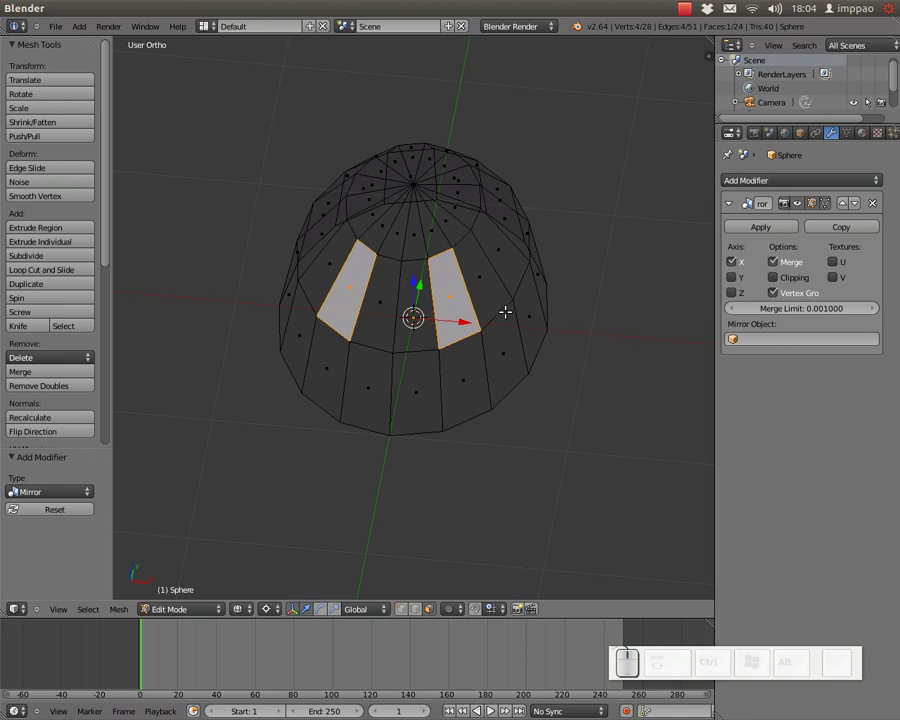
Step: Snap the 3D cursor to the selected faces and add a circle ring there
key("shift+s")
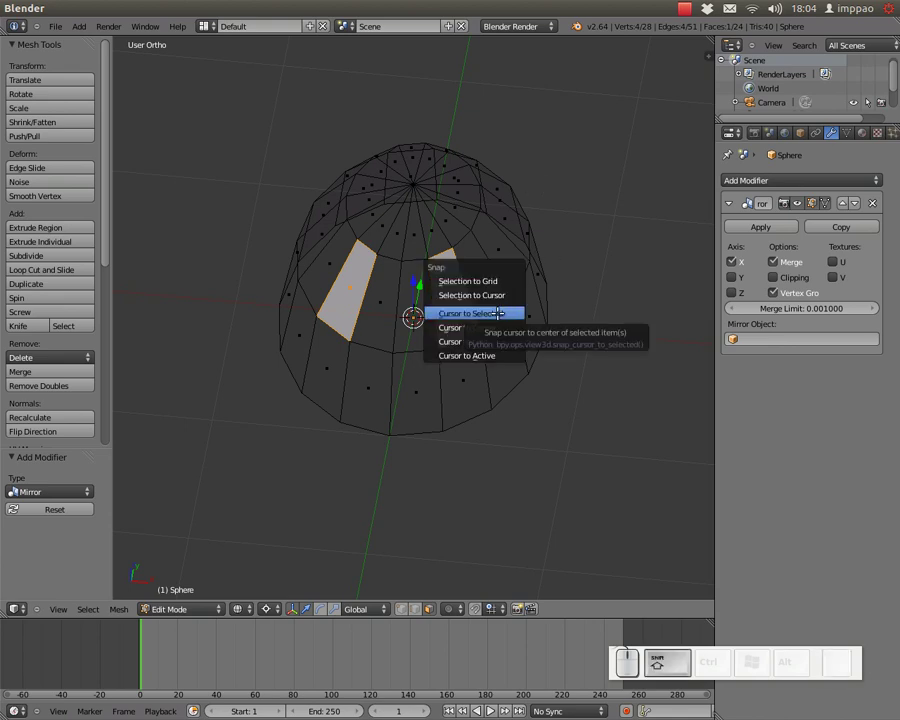
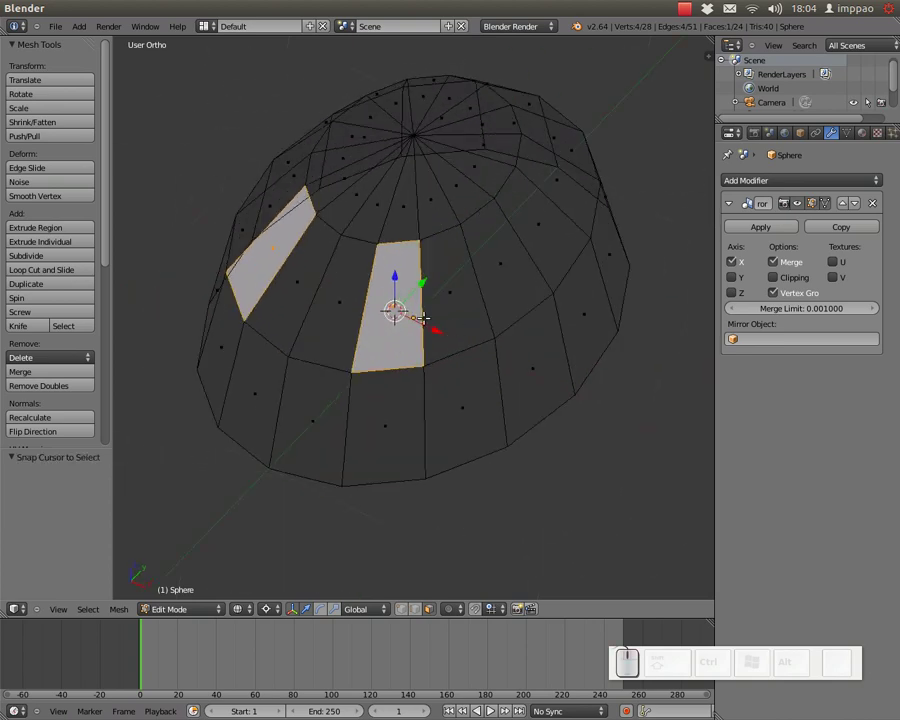
key("shift+a")
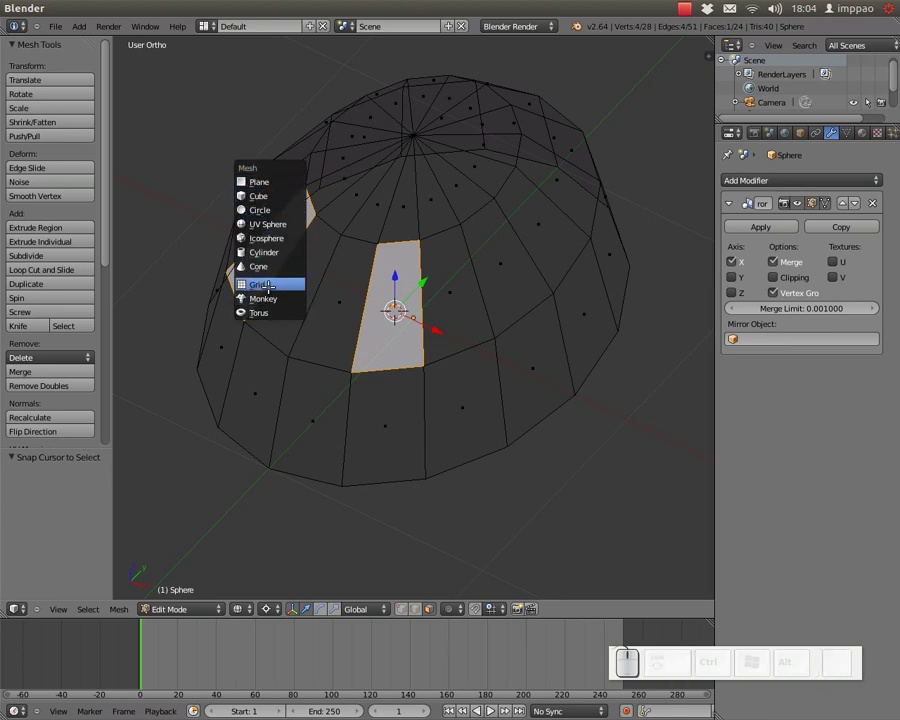
left_click(83, 32)
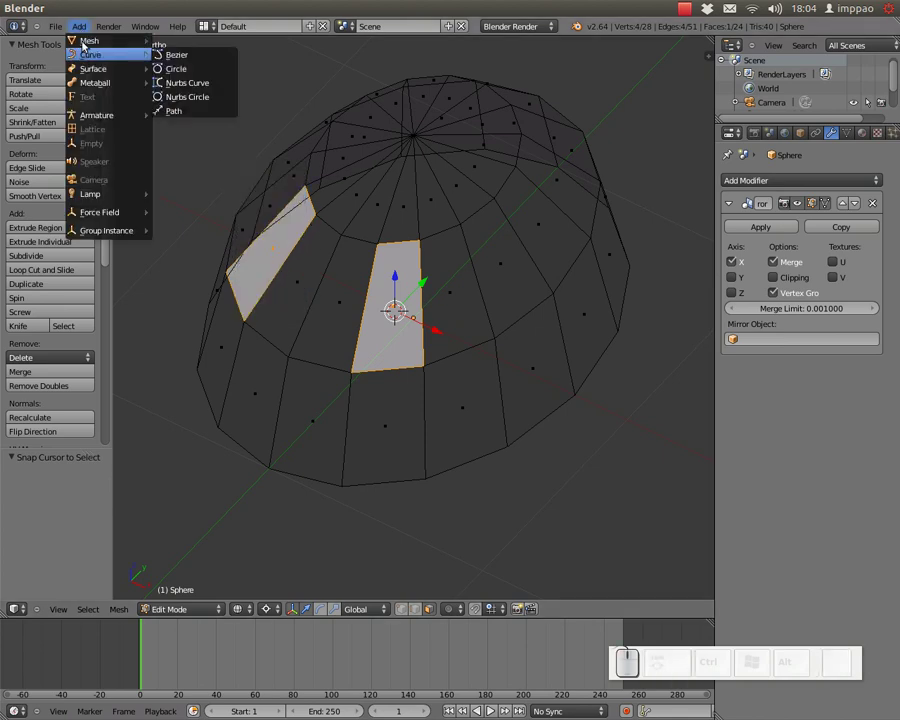
left_click(174, 71)
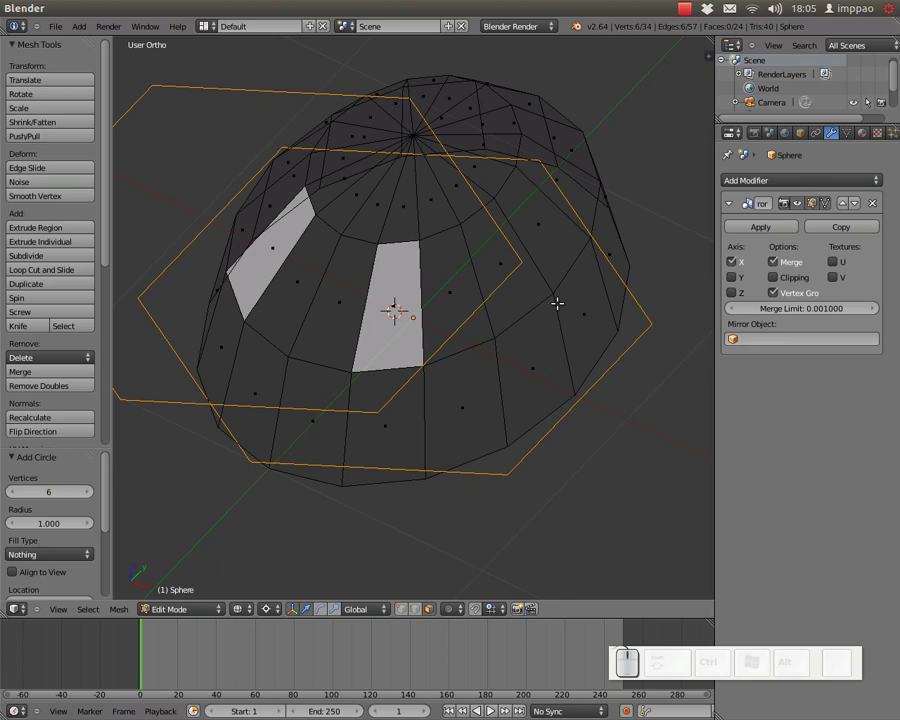
Step: Shrink the hexagon ring in vertex select mode, move it onto the face and view from the side
key("s")
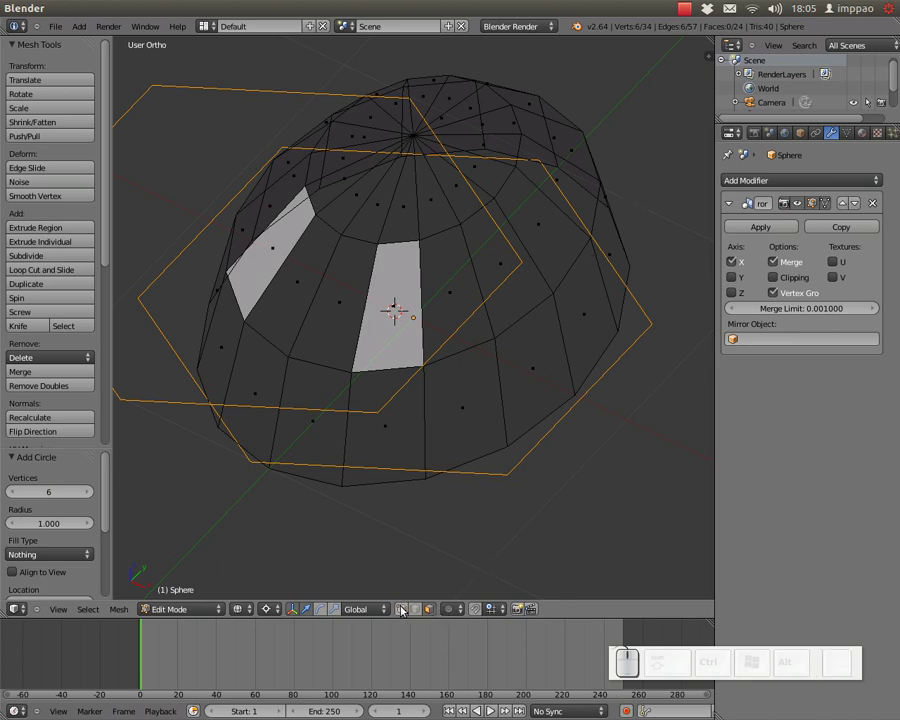
left_click(403, 611)
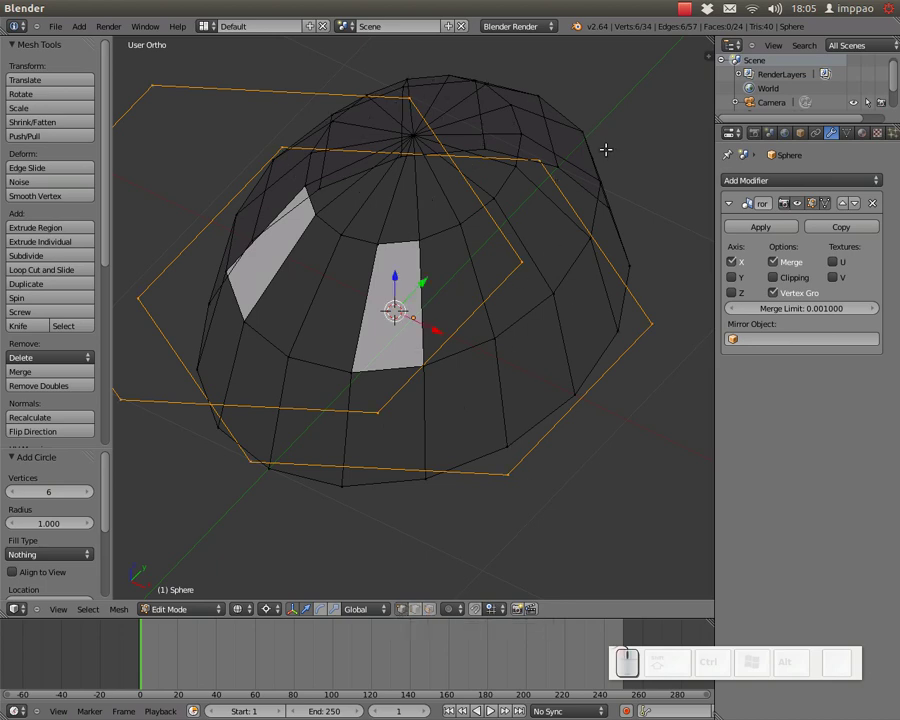
key("s")
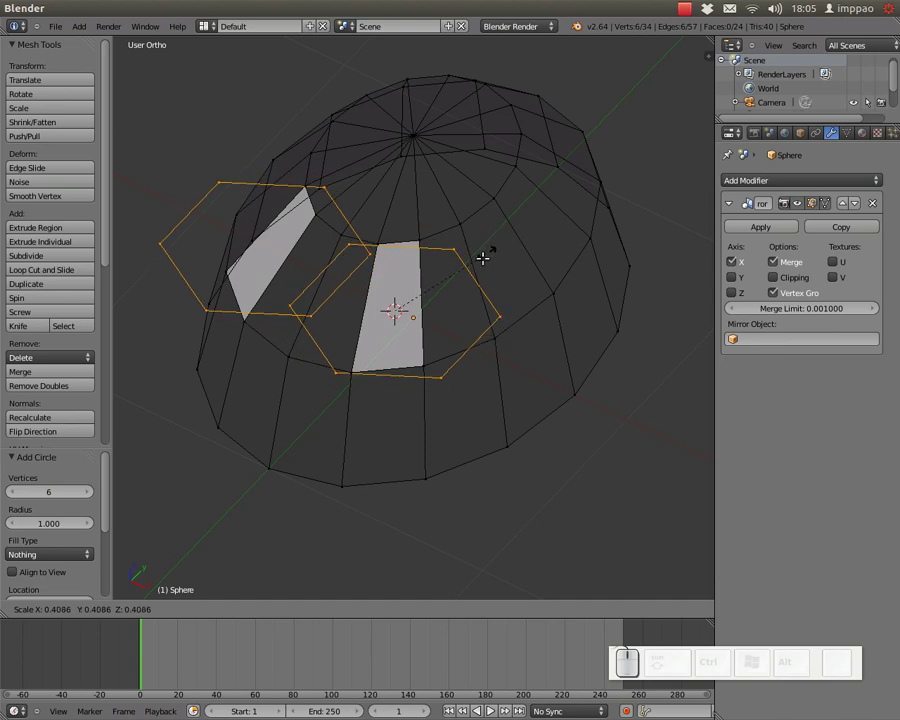
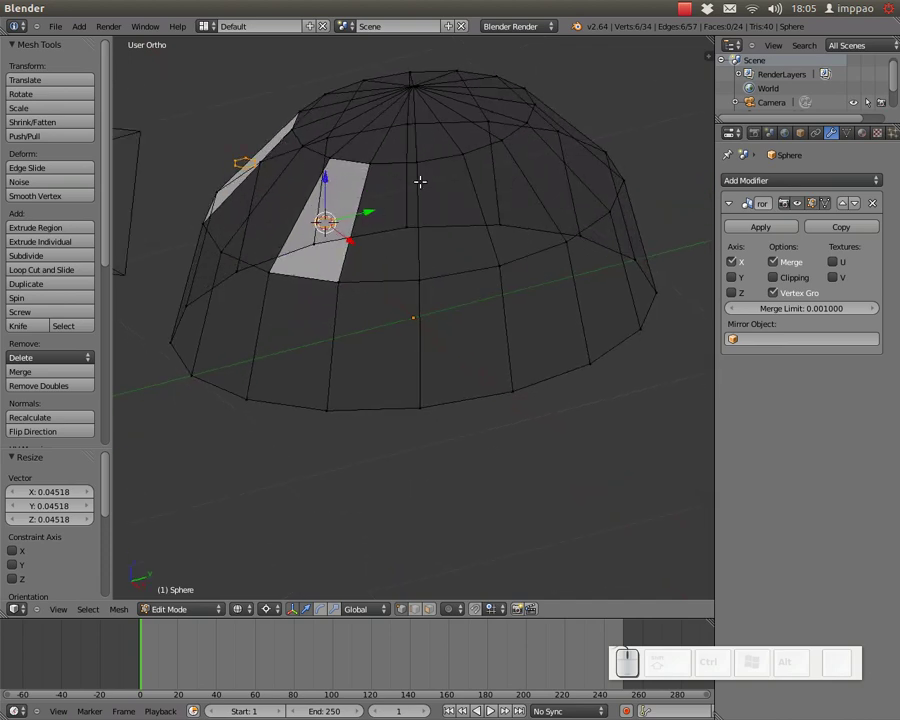
key("g")
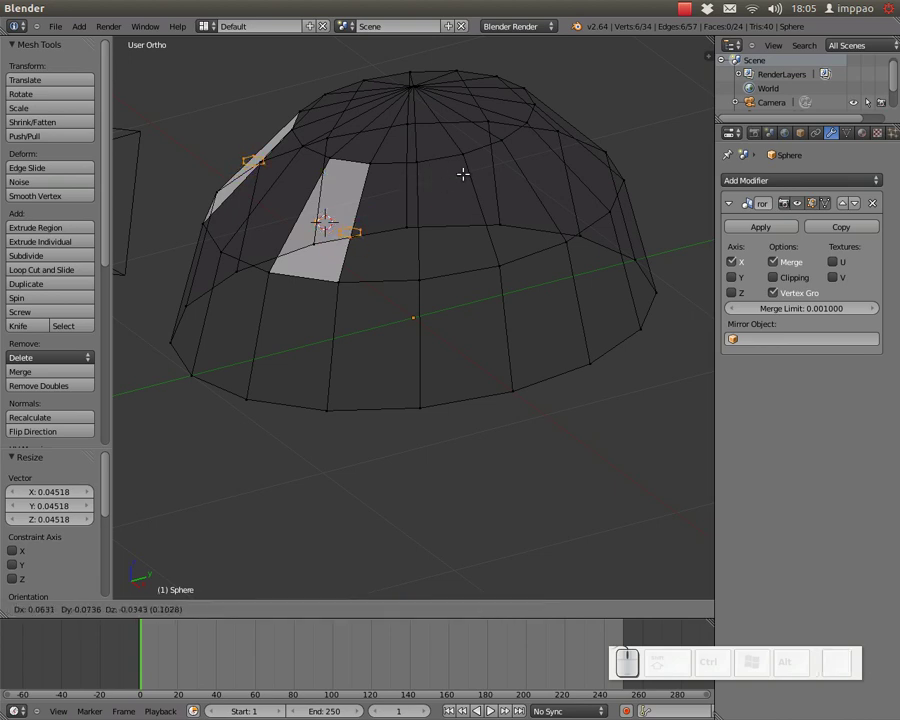
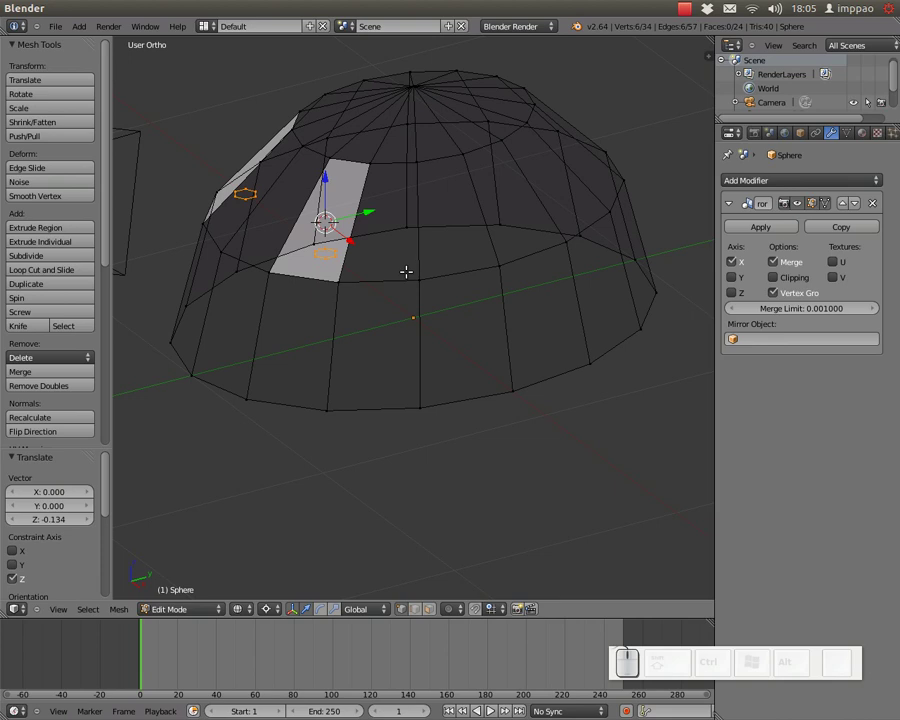
key("KP_3")
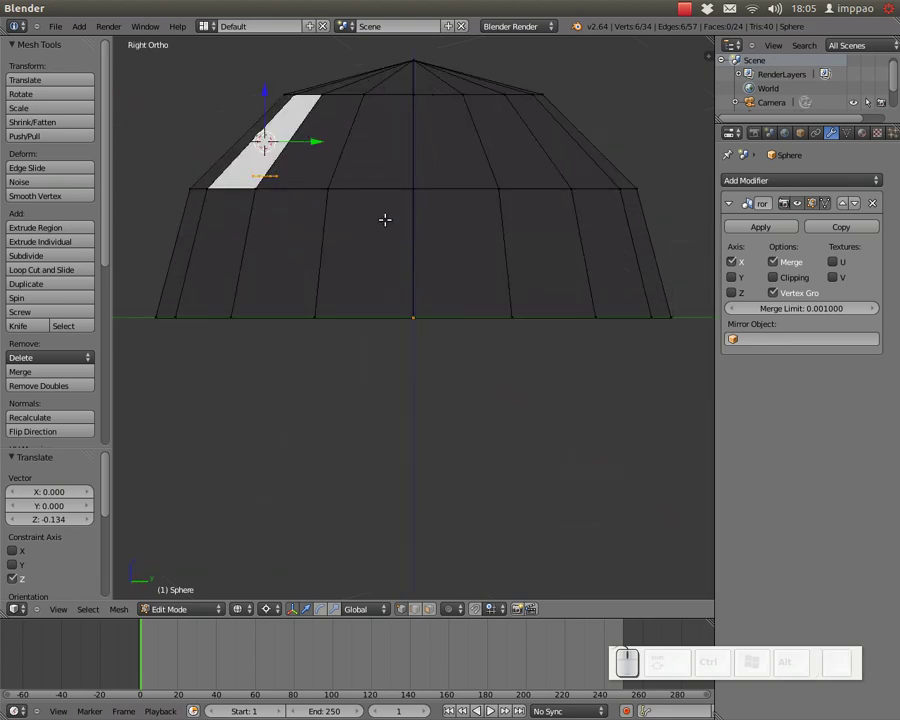
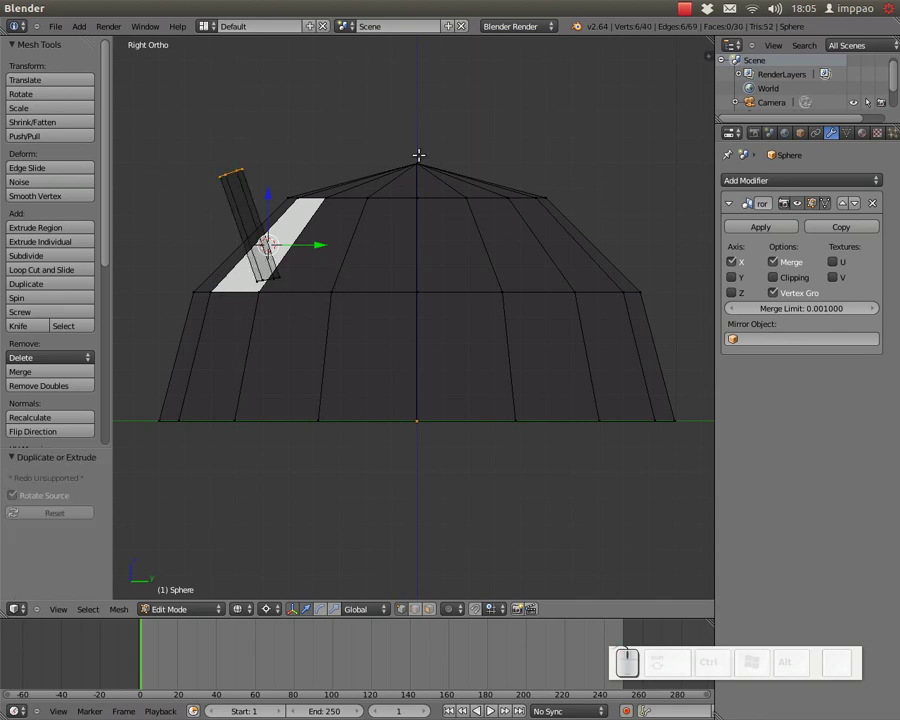
Step: Extrude and taper the ring into an antenna stalk, select the linked geometry and view from above
key("s")
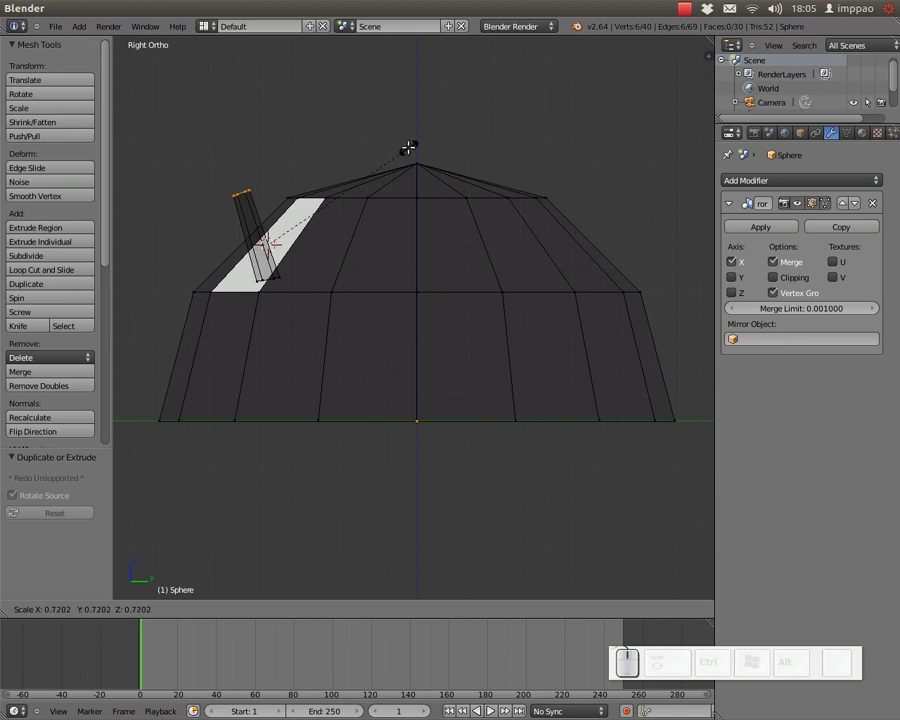
key("Escape")
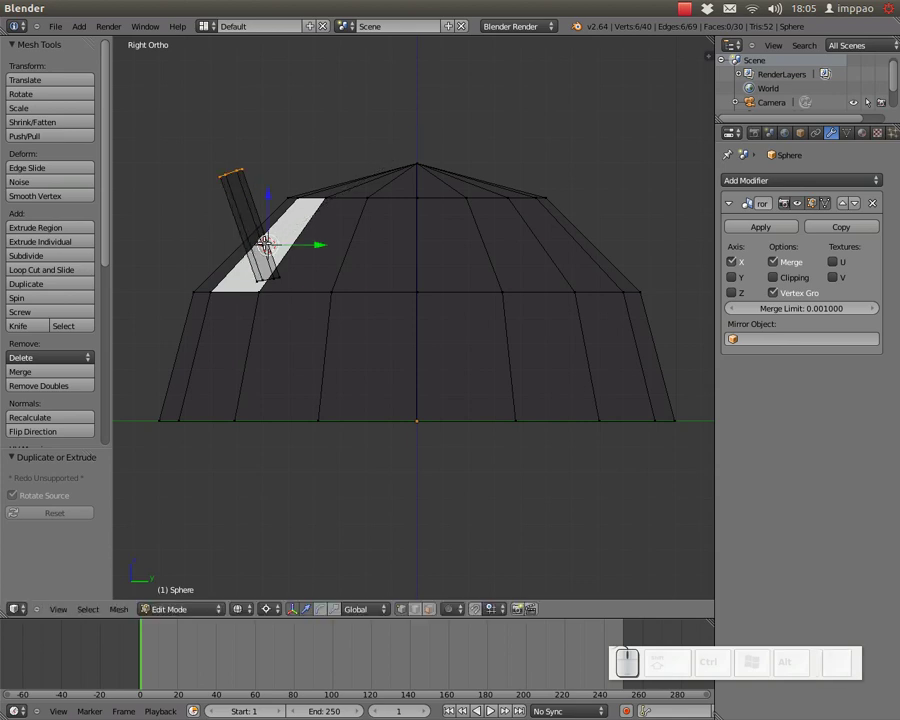
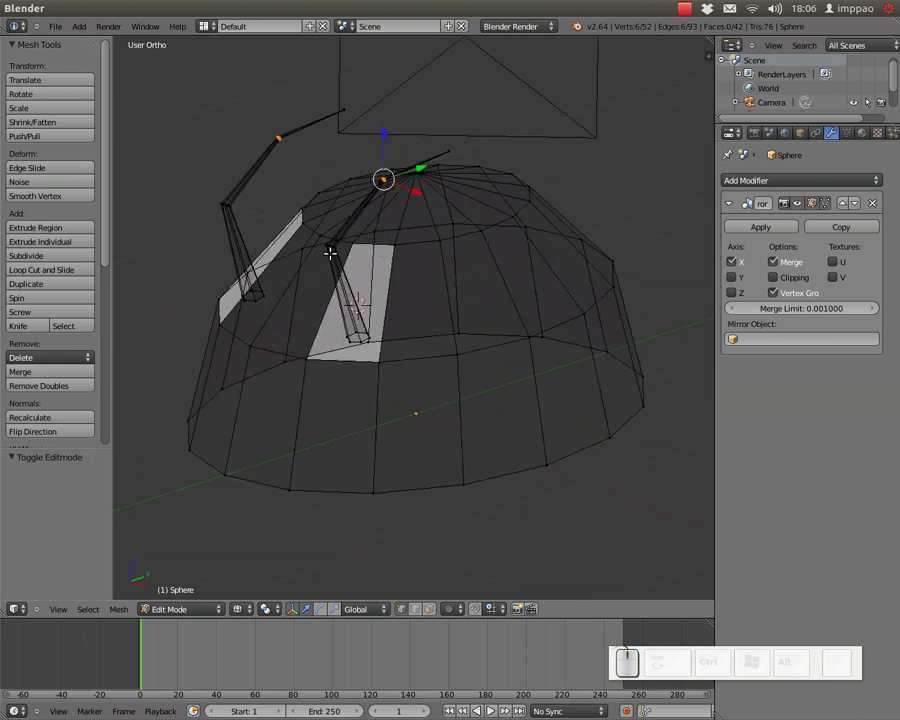
key("ctrl+l")
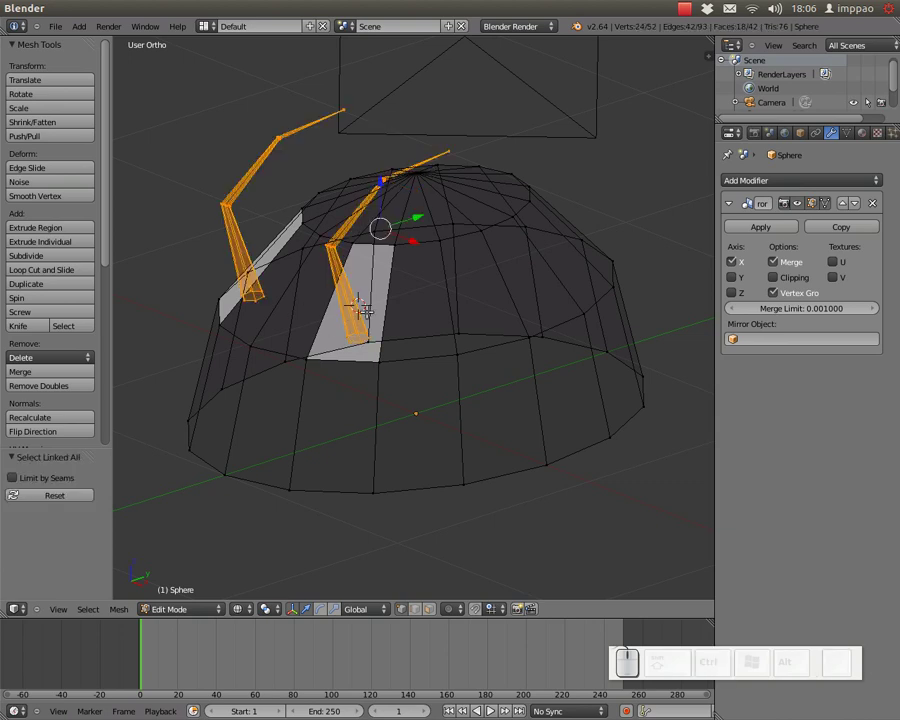
key("KP_7")
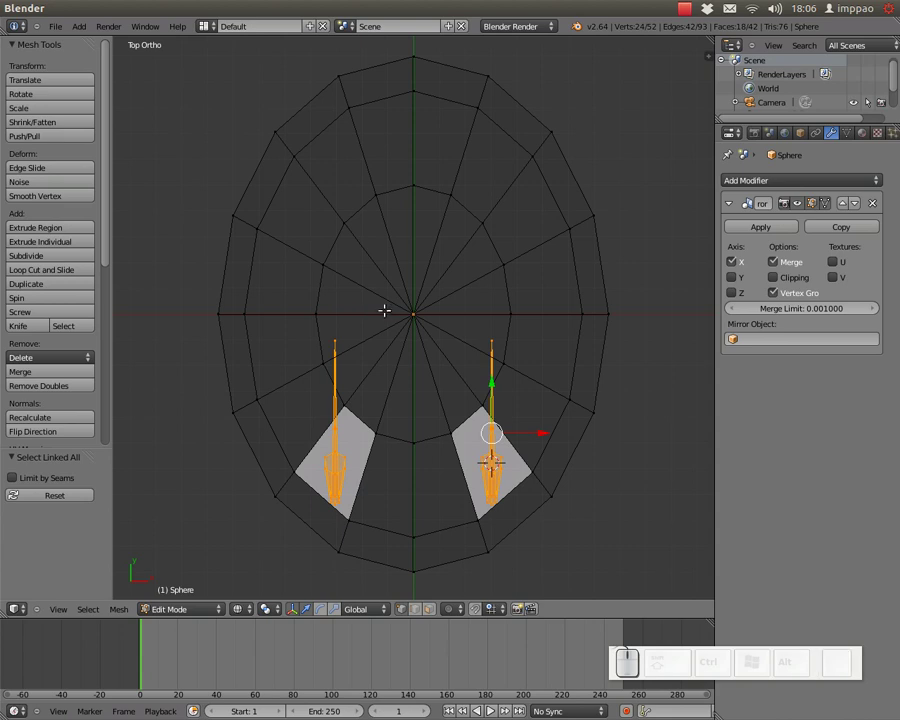
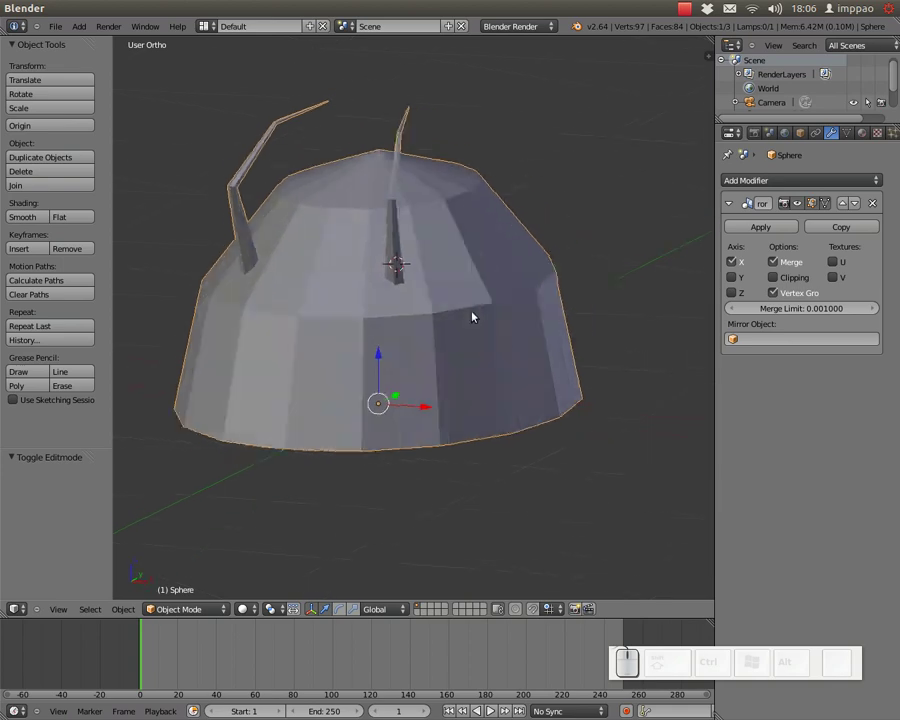
Step: Orbit around the shaded dome to inspect its front and antennas
left_click_drag(528, 207, 336, 237)
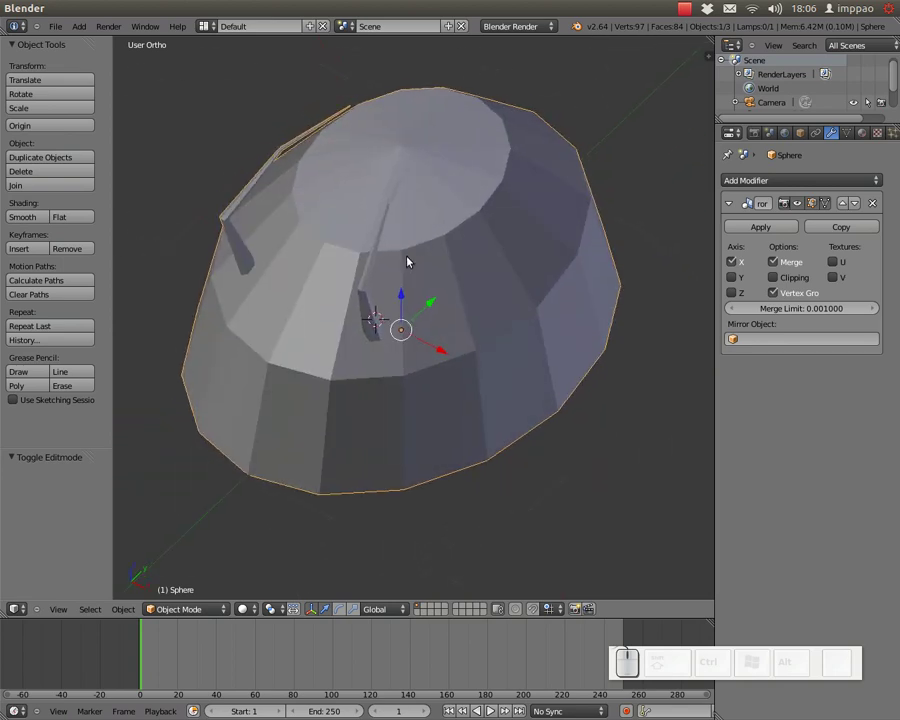
left_click_drag(374, 240, 381, 254)
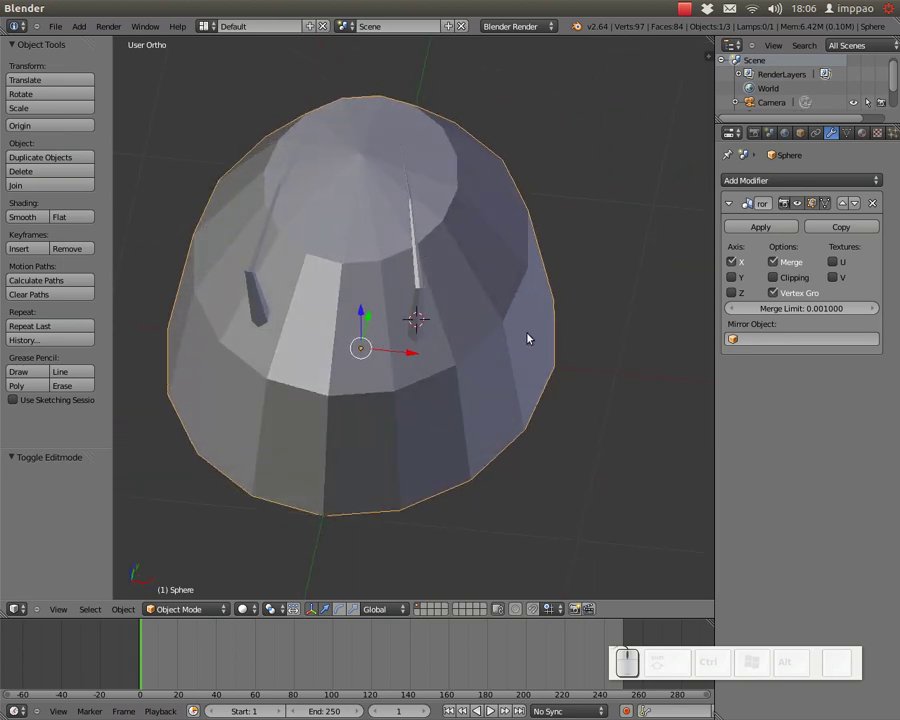
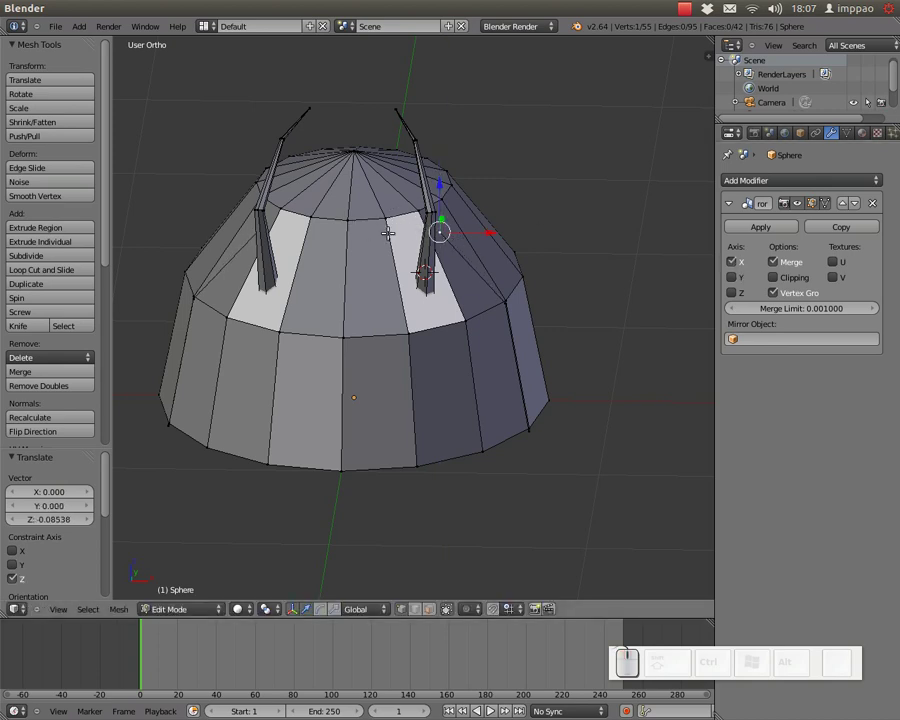
Step: Create an extra vertex near the dome's top
key("e")
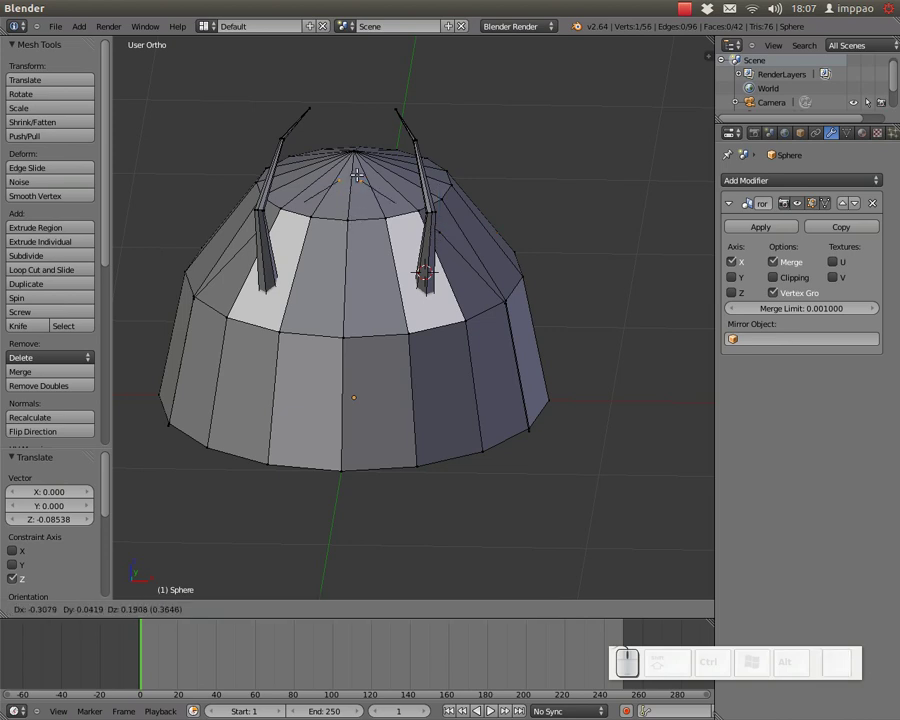
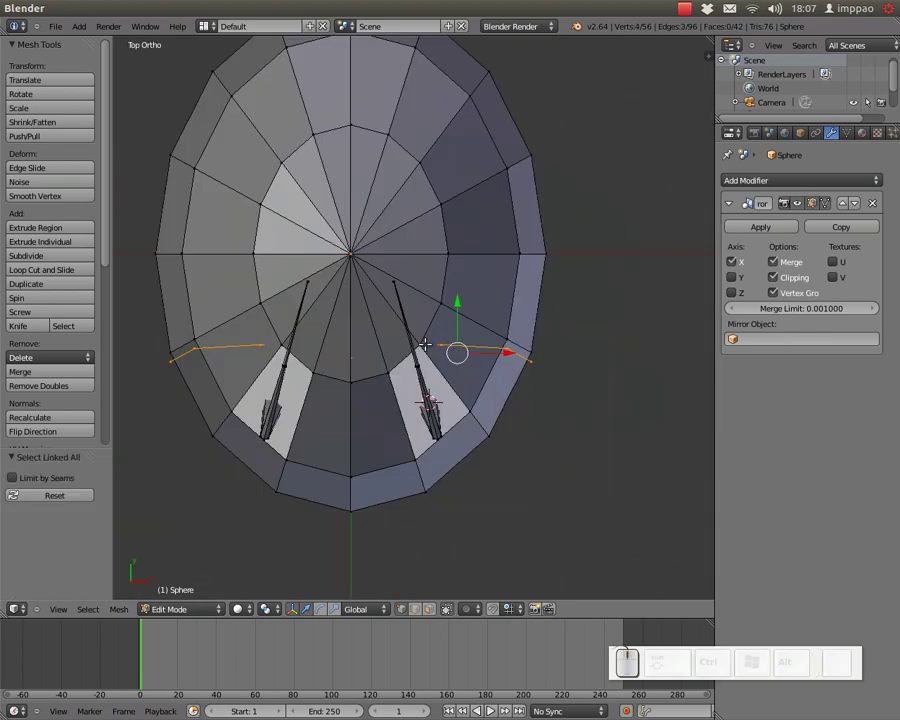
Step: Extrude the dome's side edges outward into wing flaps, undoing a first stray attempt
key("e")
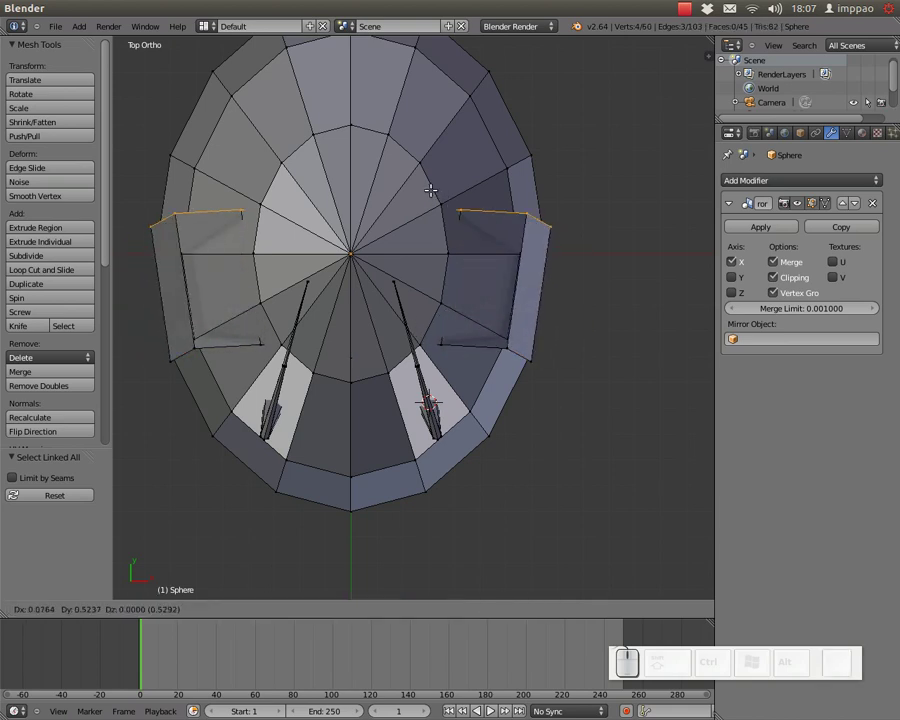
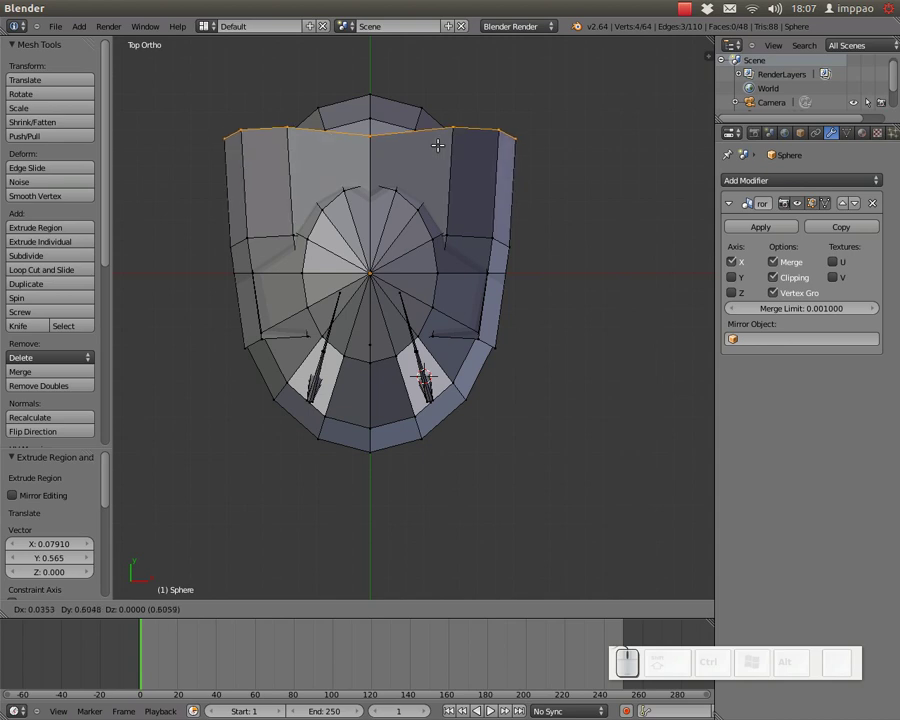
key("Escape")
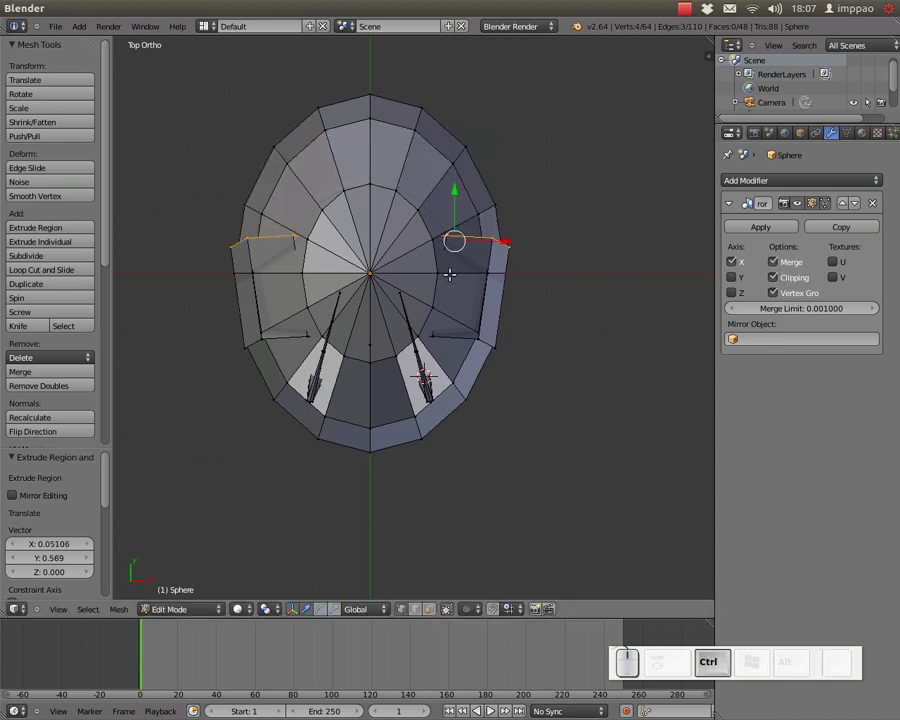
key("ctrl+z")
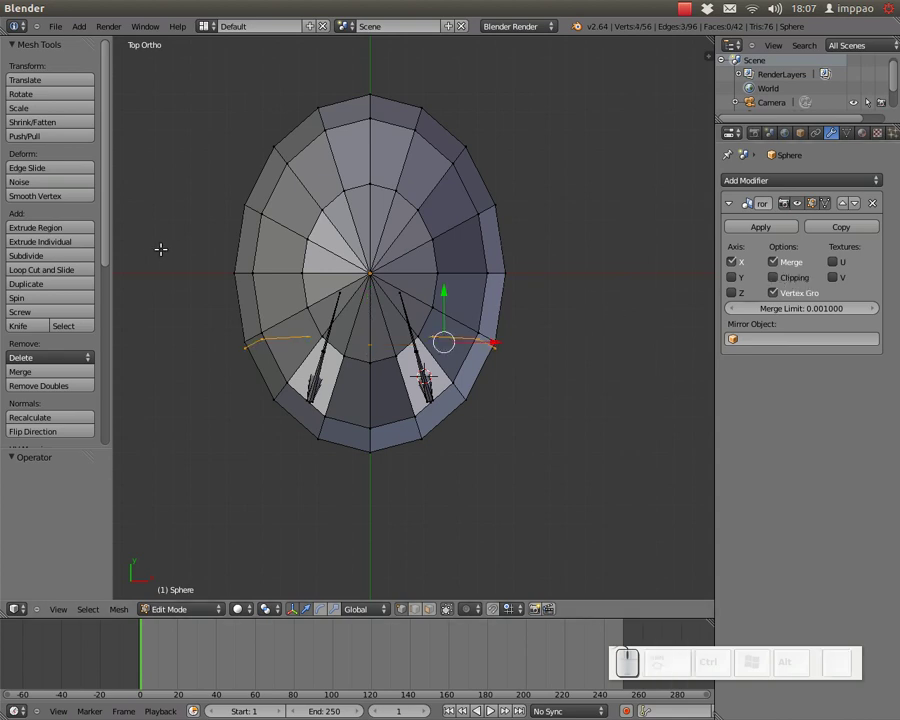
key("e")
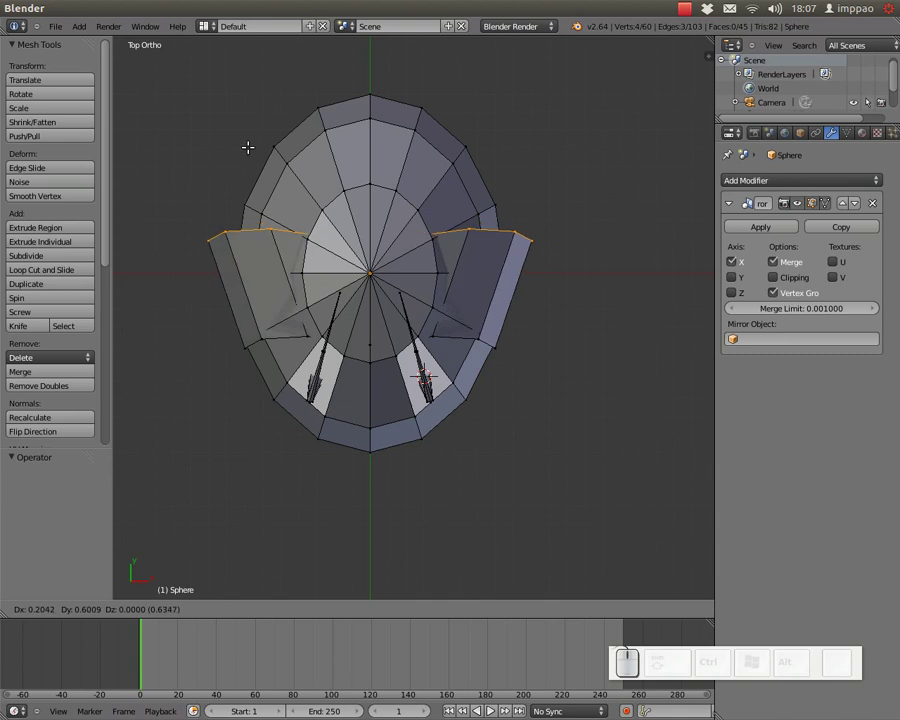
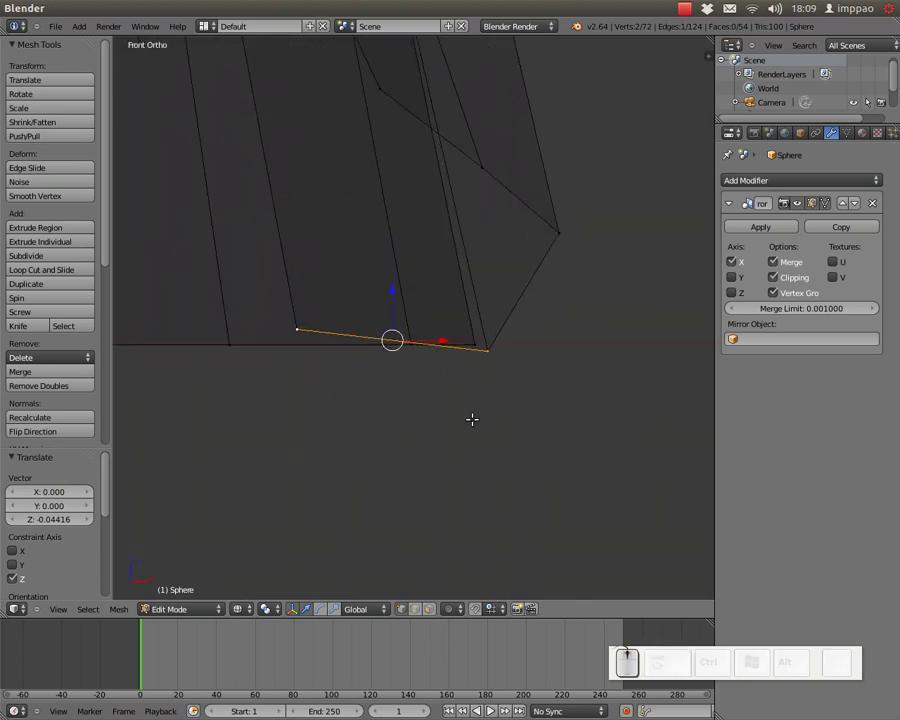
Step: Scale the flap's bottom edge to zero height along Z so it lies flat
key("s")
key("z")
key("KP_Enter")
scroll("up", 3)
scroll("down", 3)
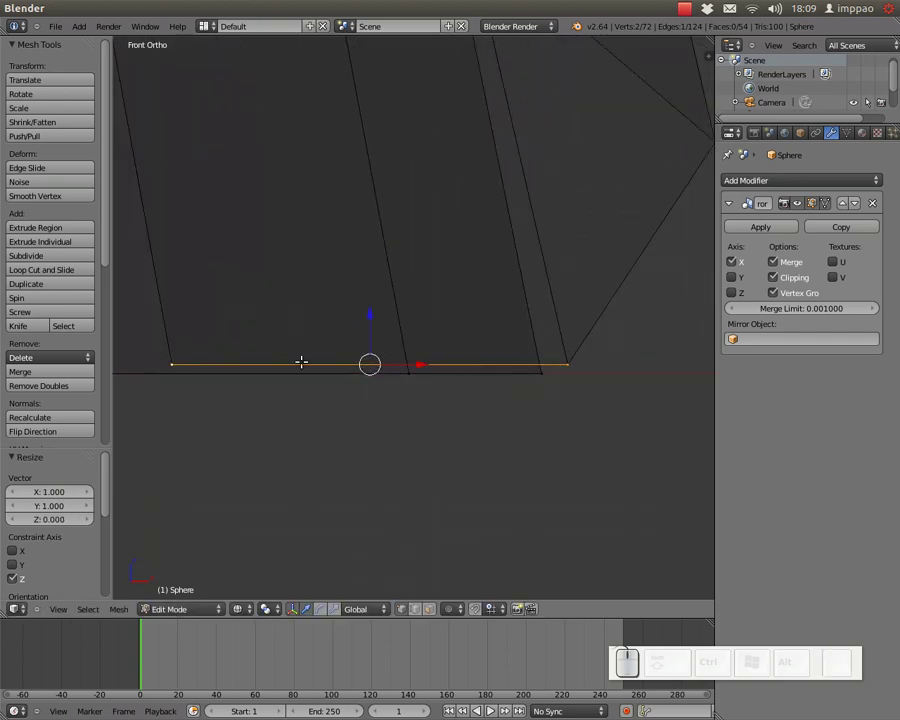
Step: Turn on closest-element snapping and move the flattened edge vertically toward the body's base
left_click(418, 609)
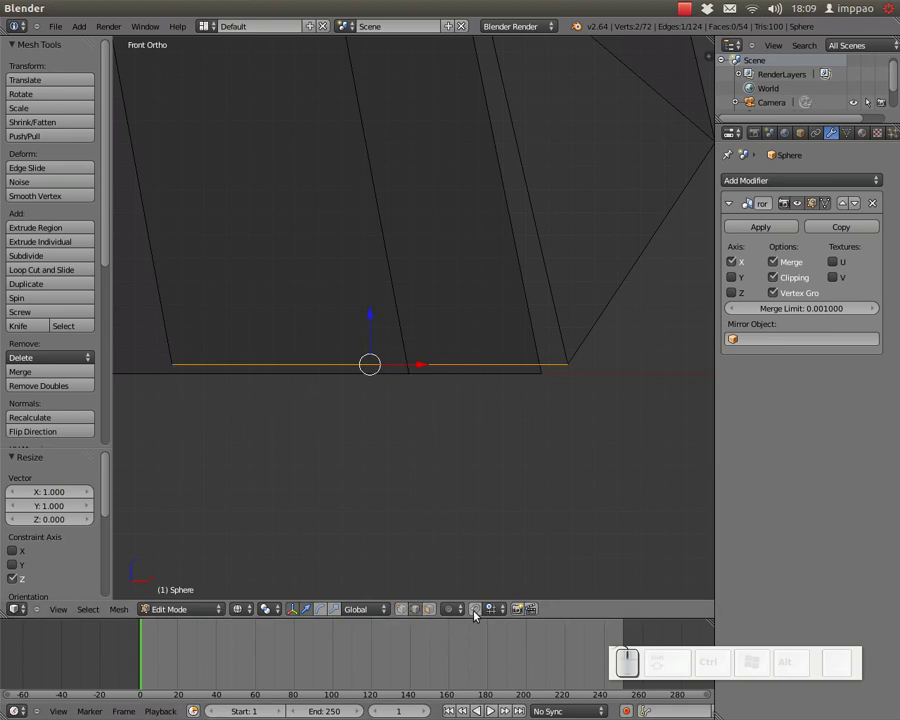
left_click_drag(480, 613, 501, 568)
left_click(501, 568)
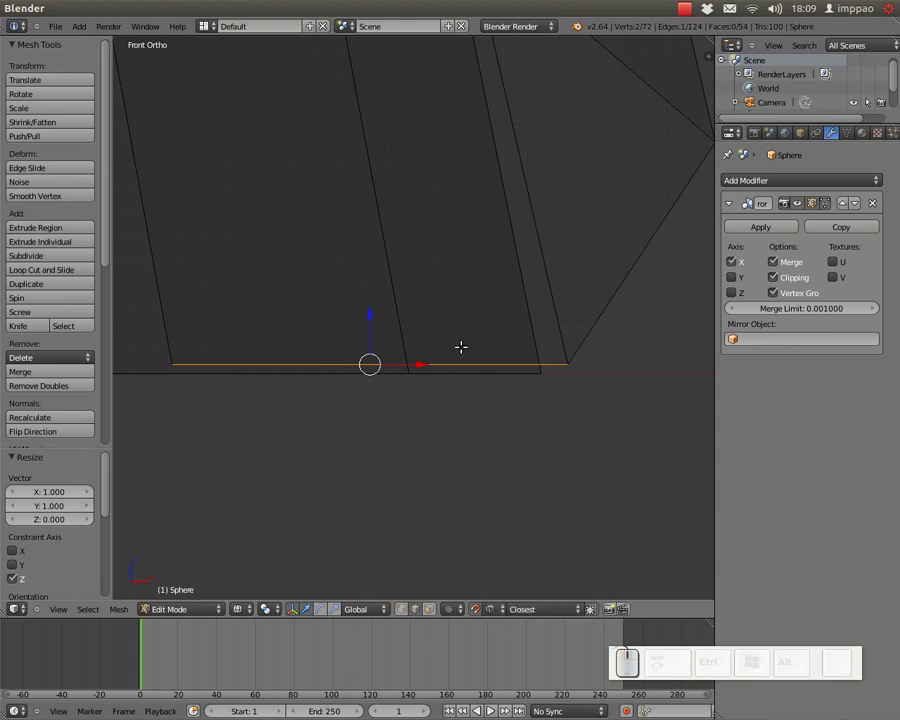
key("g")
key("z")
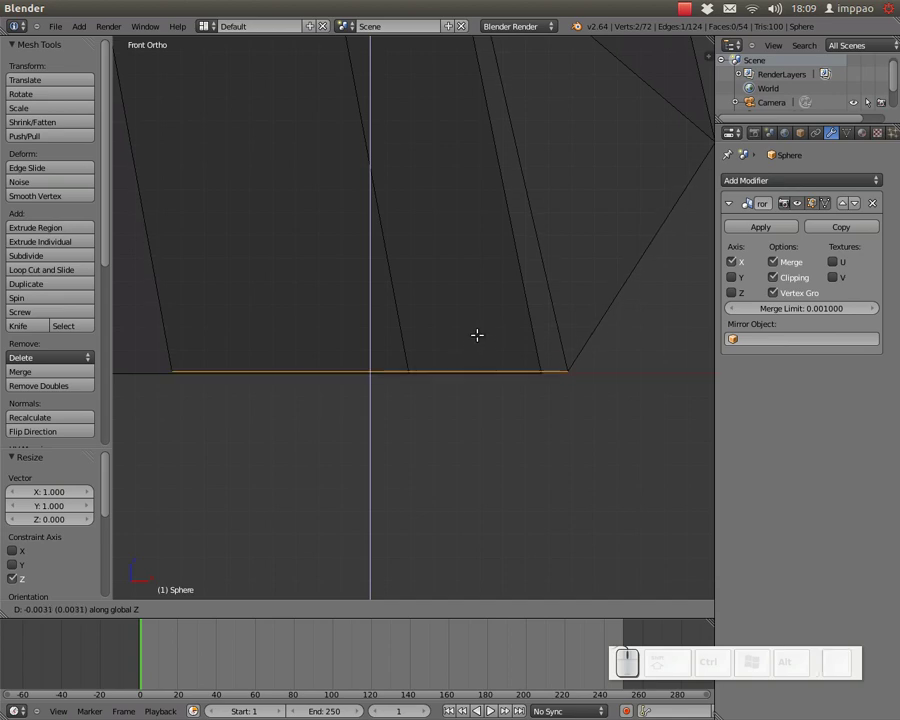
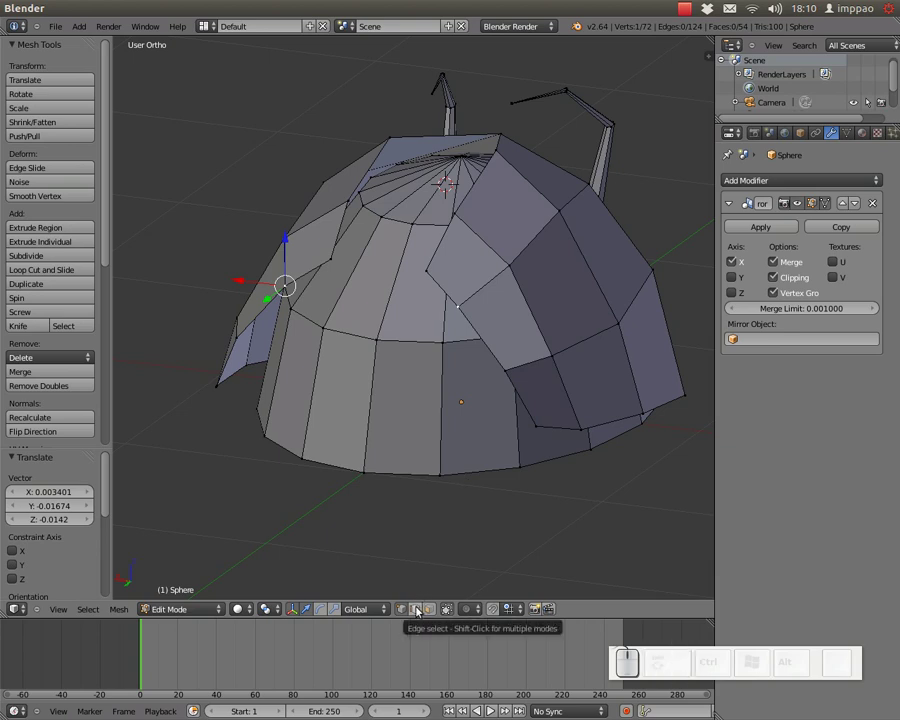
Step: Switch to edge select mode and extrude the wing-cover border edges into a rim
left_click(422, 607)
left_click_drag(406, 611, 434, 613)
left_click(419, 612)
key("ctrl+Tab")
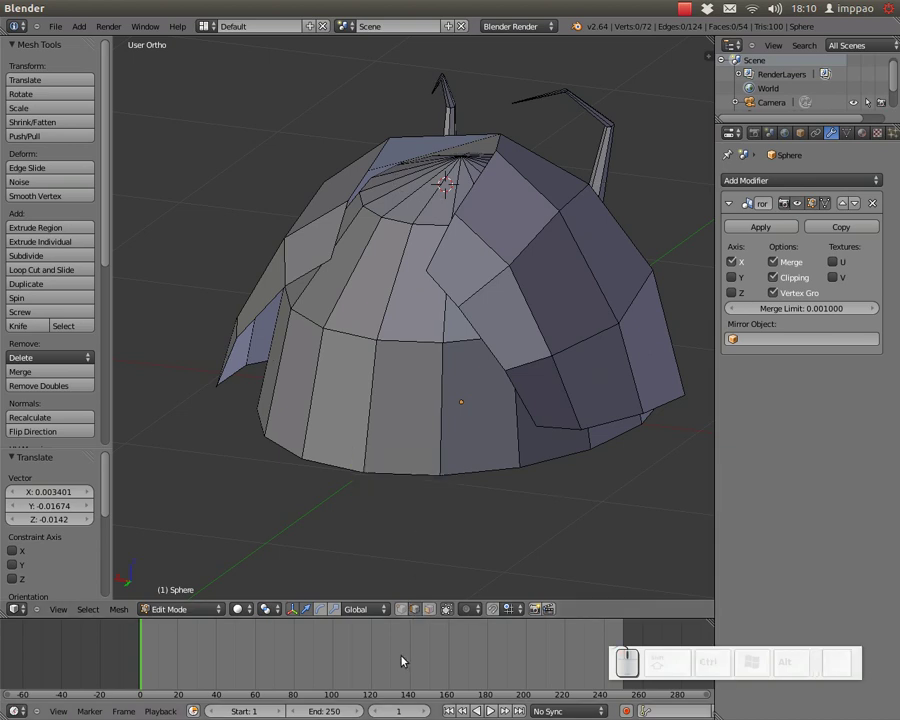
key("ctrl+Tab")
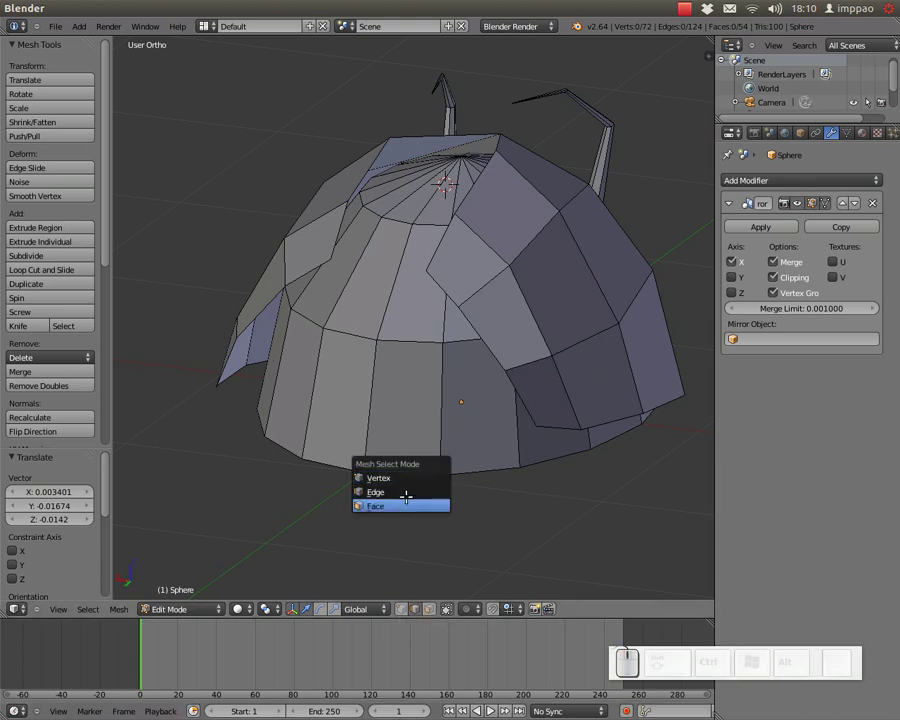
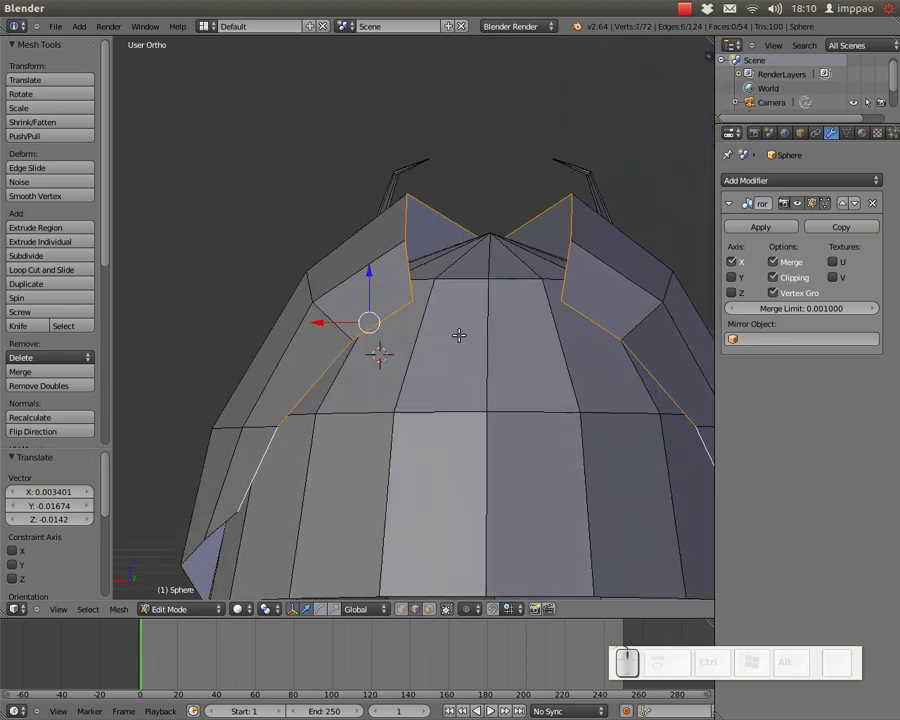
key("e")
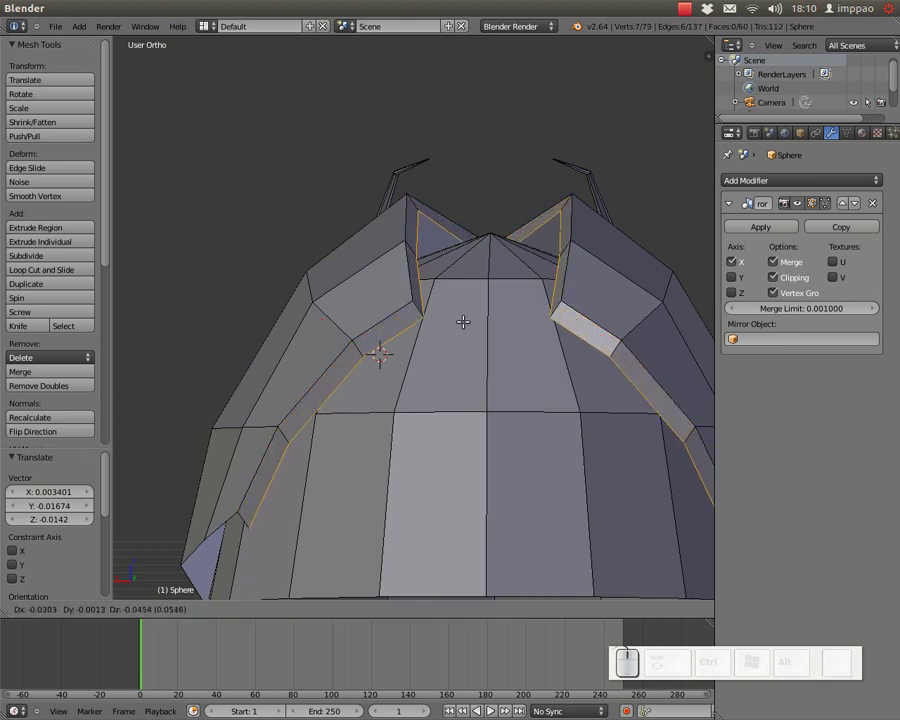
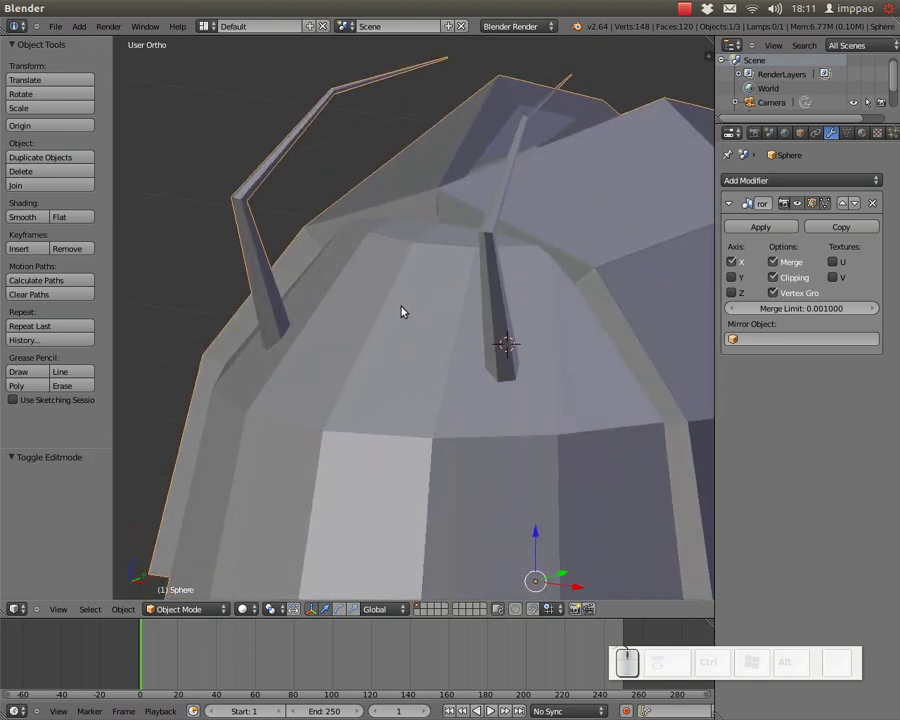
scroll("down", 3)
key("z")
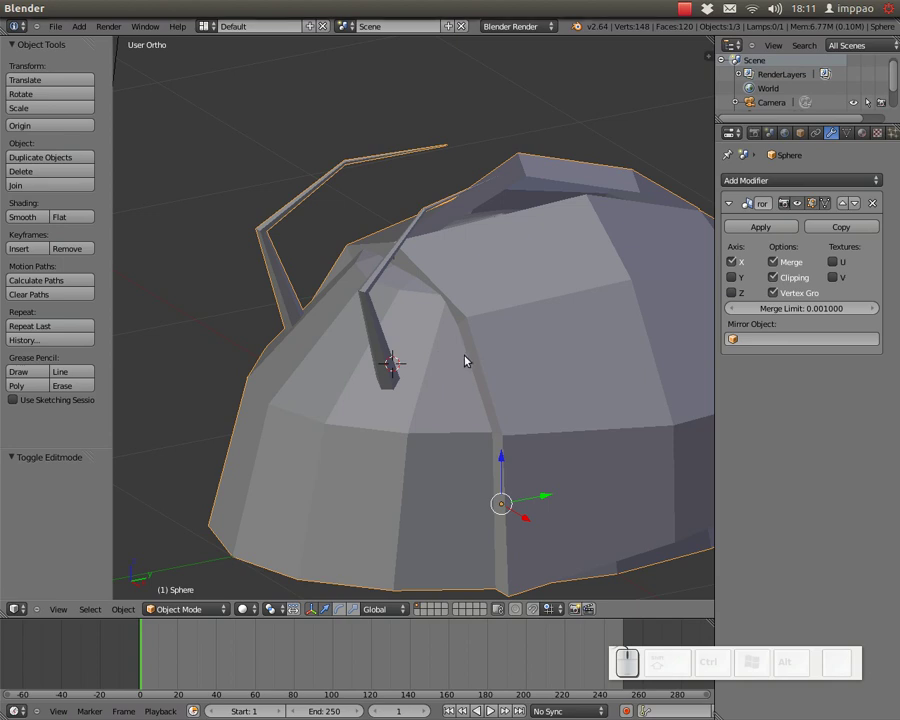
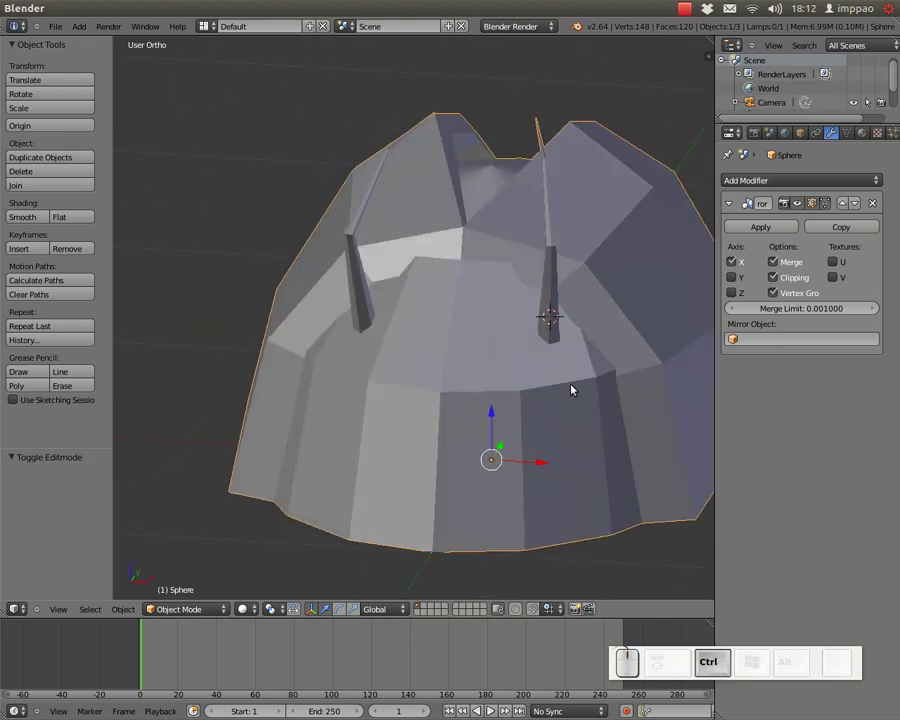
Step: Add a Subdivision Surface modifier to the body and set its shading to Smooth
left_click_drag(523, 384, 587, 401)
left_click(573, 378)
left_click(833, 177)
left_click(619, 413)
left_click(538, 376)
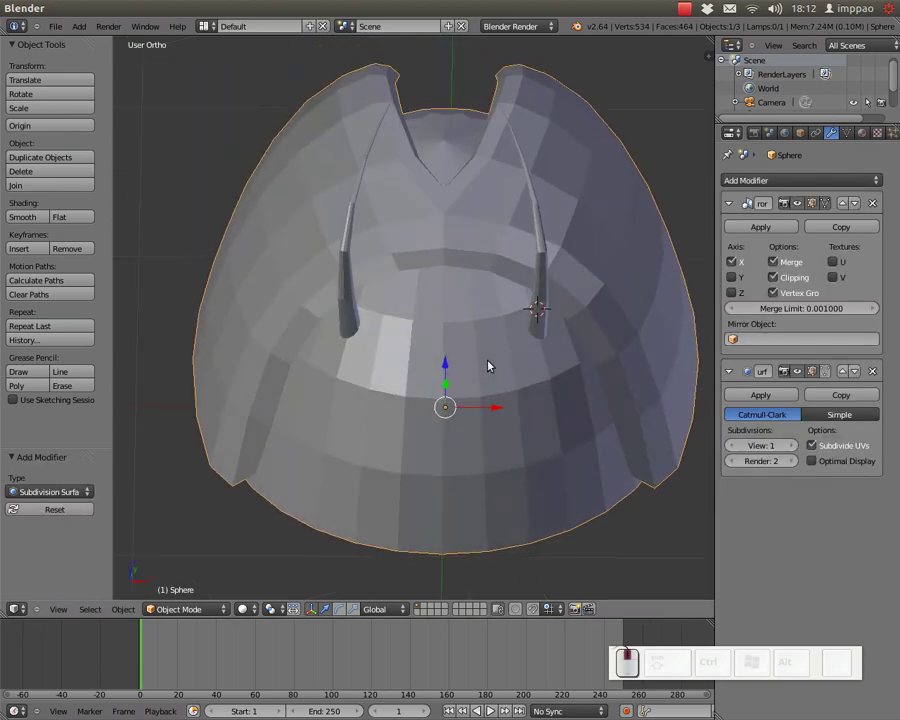
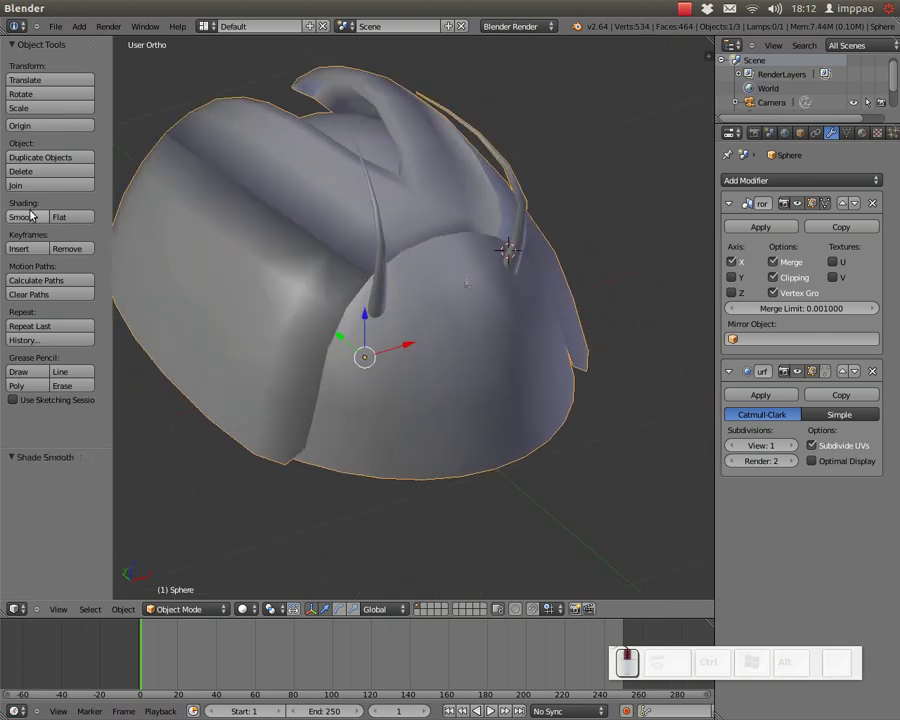
scroll("down", 3)
left_click(266, 209)
scroll("up", 3)
left_click(406, 315)
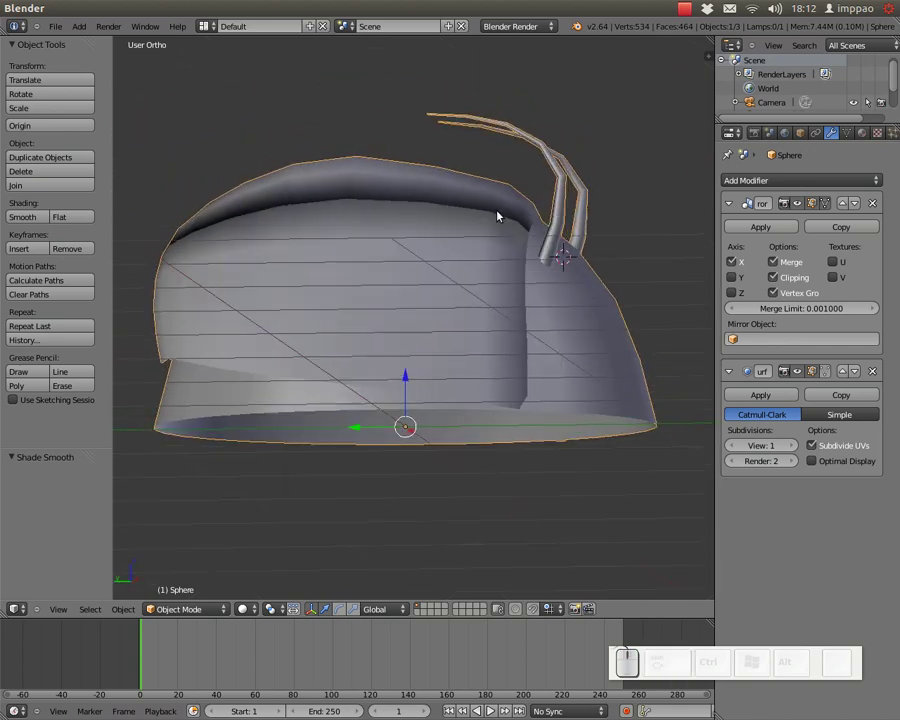
Step: In Edit Mode select the whole mesh, recalculate normals, then return to Object Mode
key("Tab")
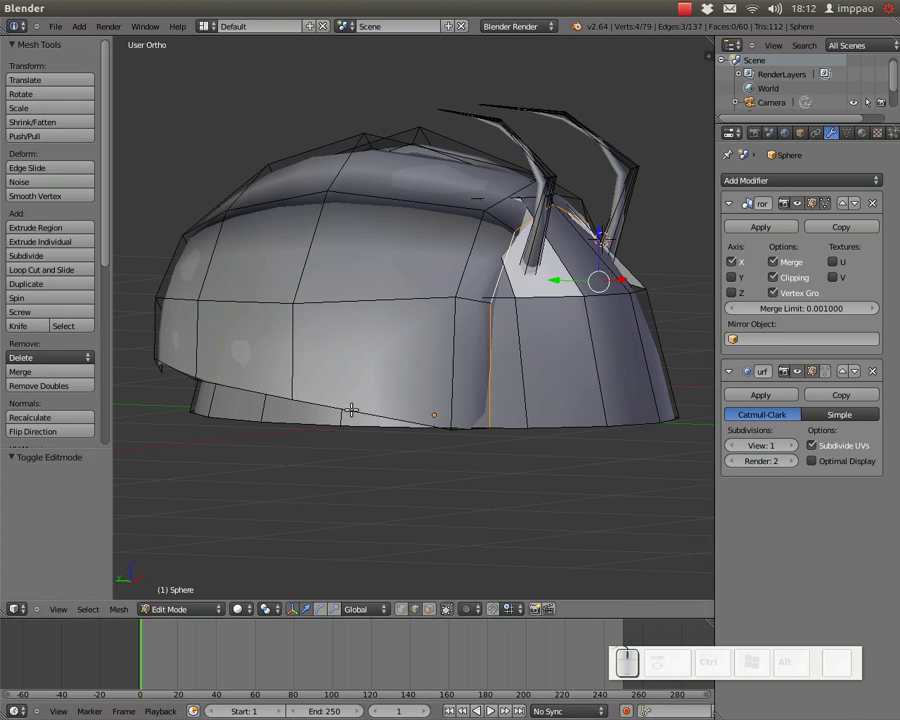
key("a")
key("a")
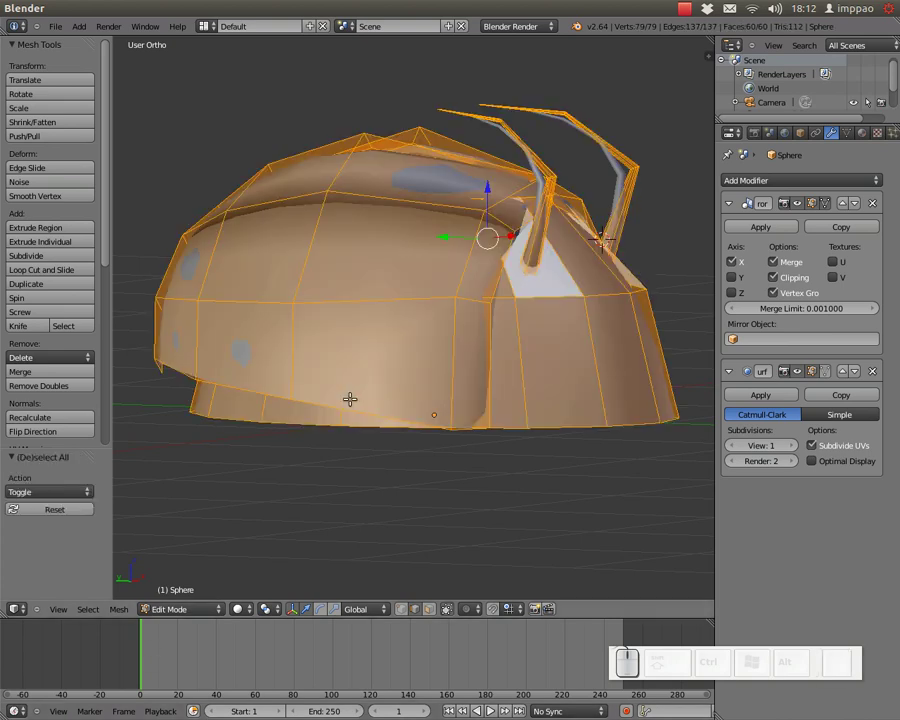
key("ctrl+n")
key("Tab")
key("z")
left_click(508, 341)
scroll("down", 3)
left_click(462, 364)
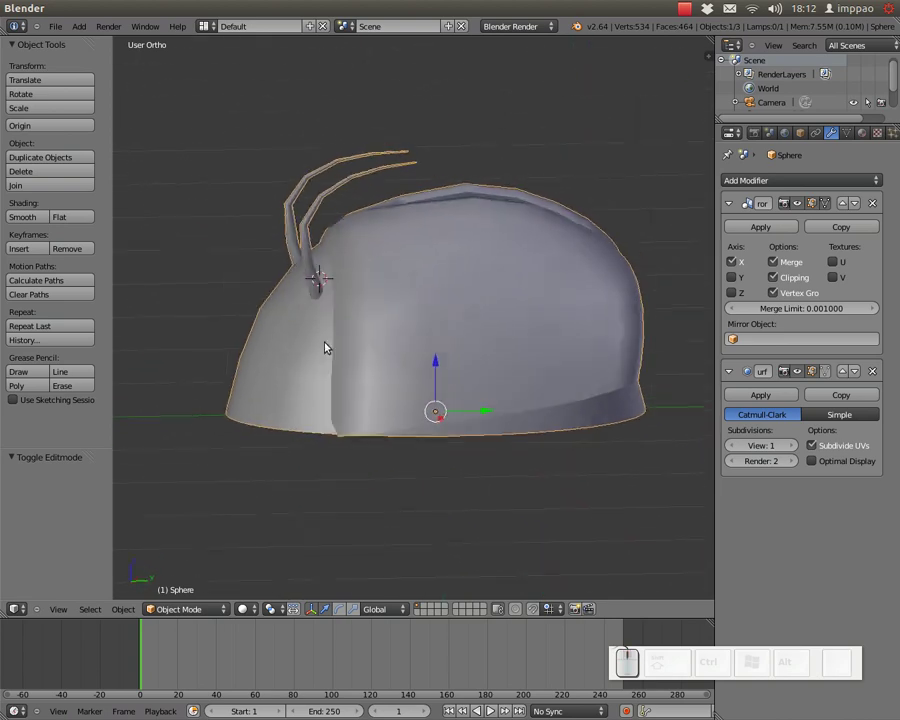
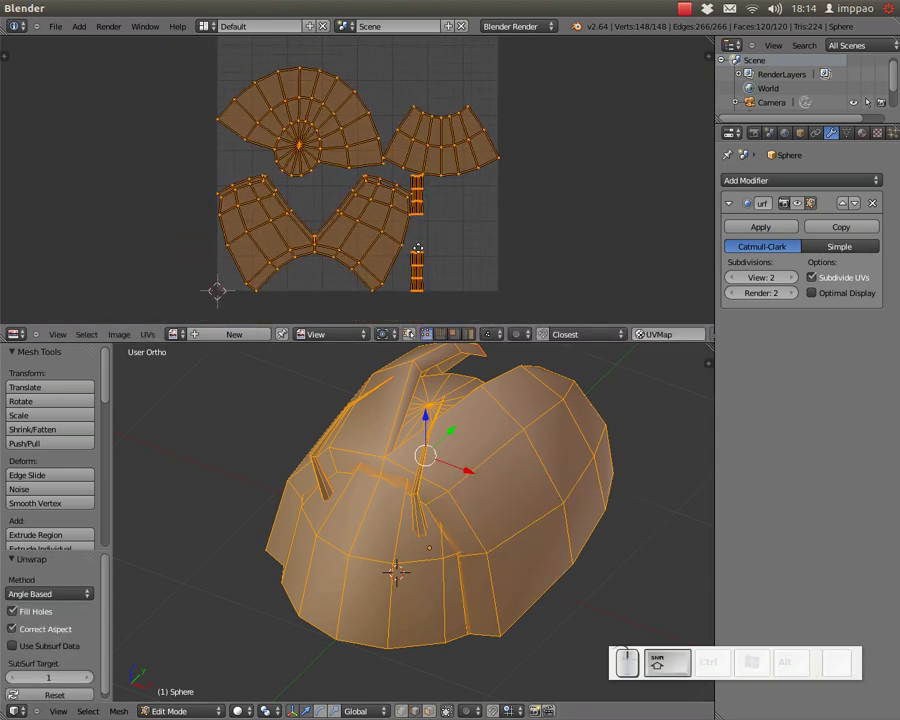
Step: Maximise the UV editor, then rotate and move the fan-shaped dome island
scroll("up", 3)
left_click(437, 221)
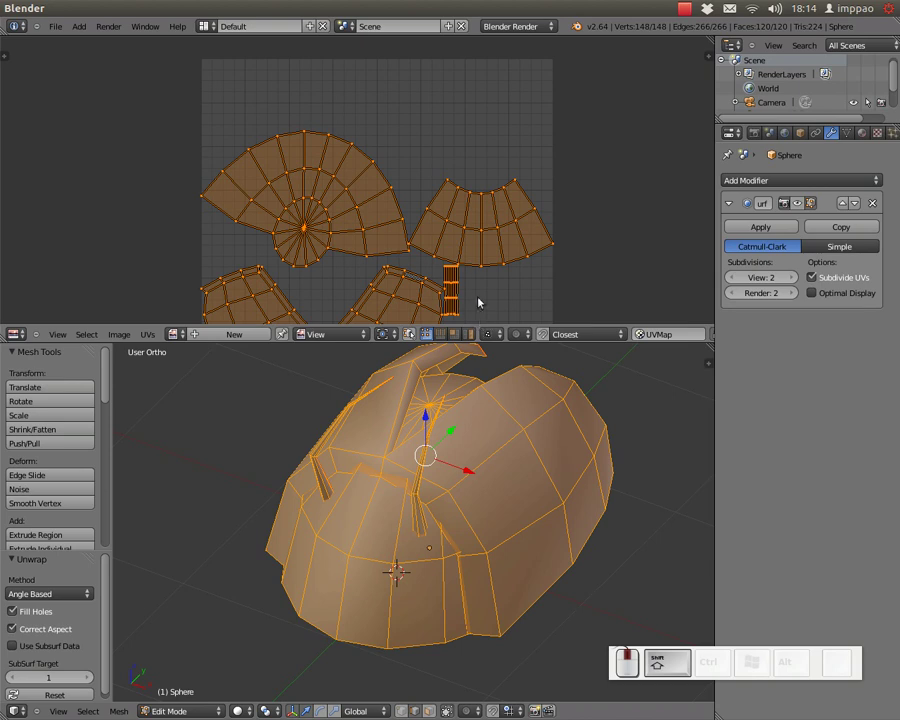
key("ctrl+Up")
left_click(449, 332)
scroll("up", 3)
middle_click(492, 348)
right_click(396, 252)
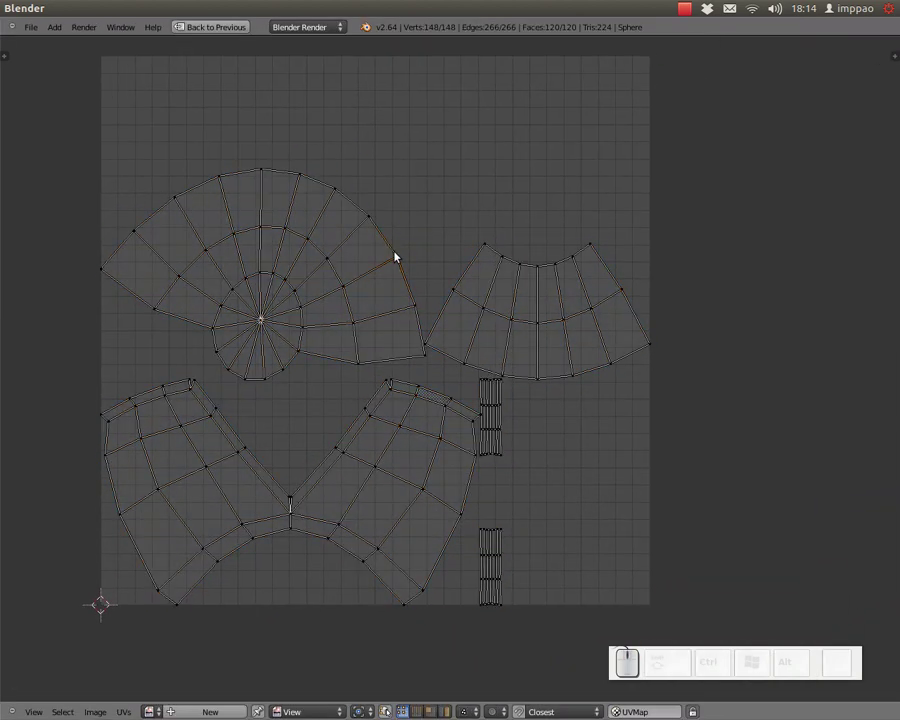
key("ctrl+l")
key("r")
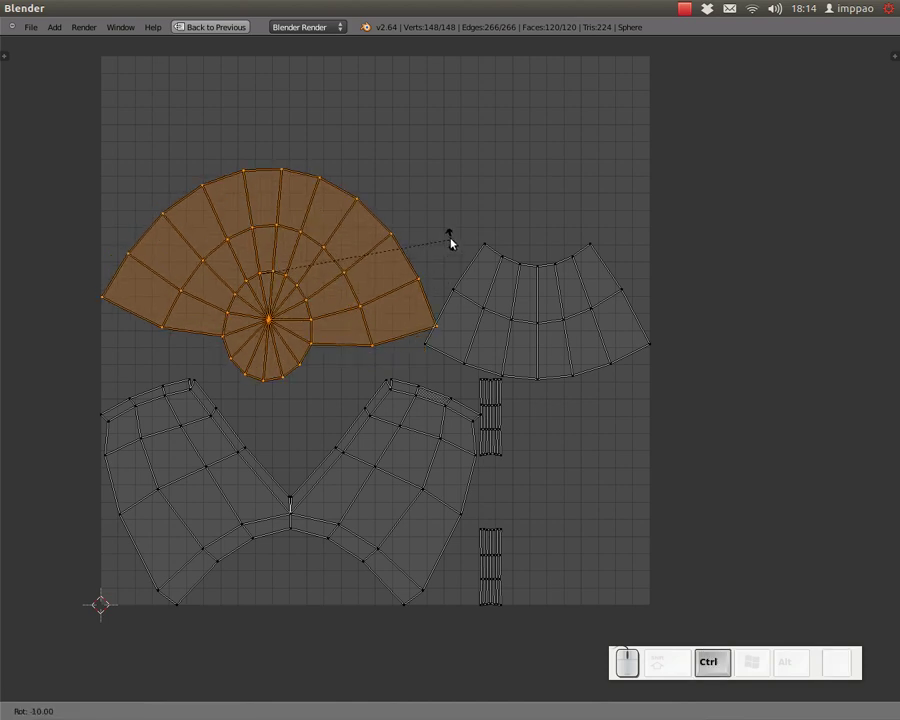
left_click(459, 230)
scroll("up", 3)
key("g")
left_click(355, 256)
scroll("down", 3)
scroll("down", 3)
Step: Scale and move the curved strip island up toward the top right of the UV square
right_click(501, 270)
key("ctrl+l")
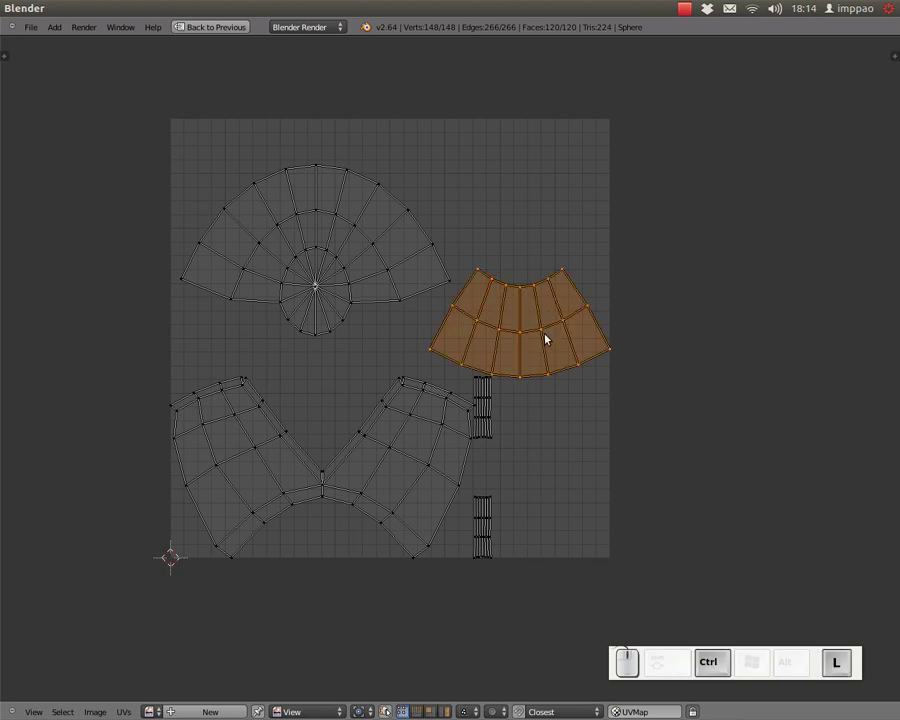
key("s")
left_click(559, 343)
key("g")
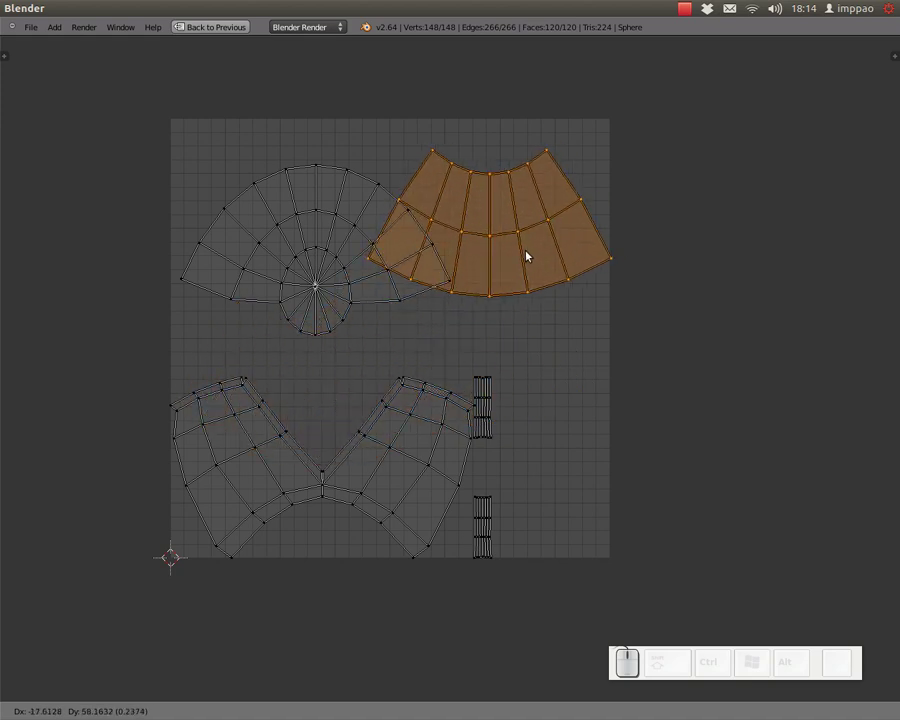
left_click(532, 254)
key("s")
left_click(617, 220)
key("g")
left_click(478, 275)
Step: Move the fan island down toward the centre and select the small strip islands below
right_click(453, 286)
key("ctrl+l")
key("ctrl+g")
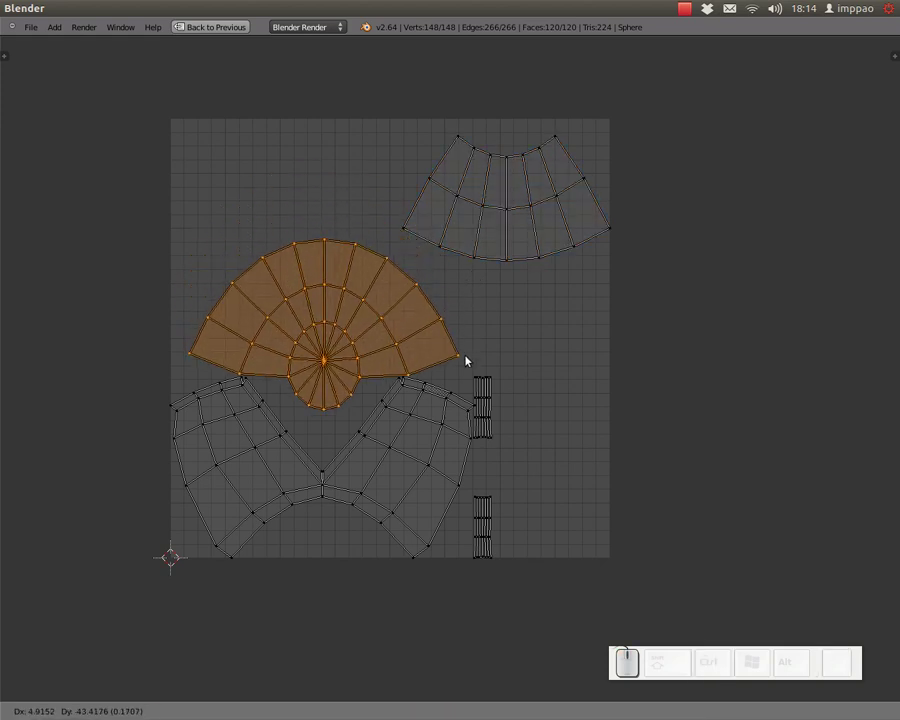
left_click(472, 352)
right_click(499, 379)
right_click(497, 499)
key("ctrl+l")
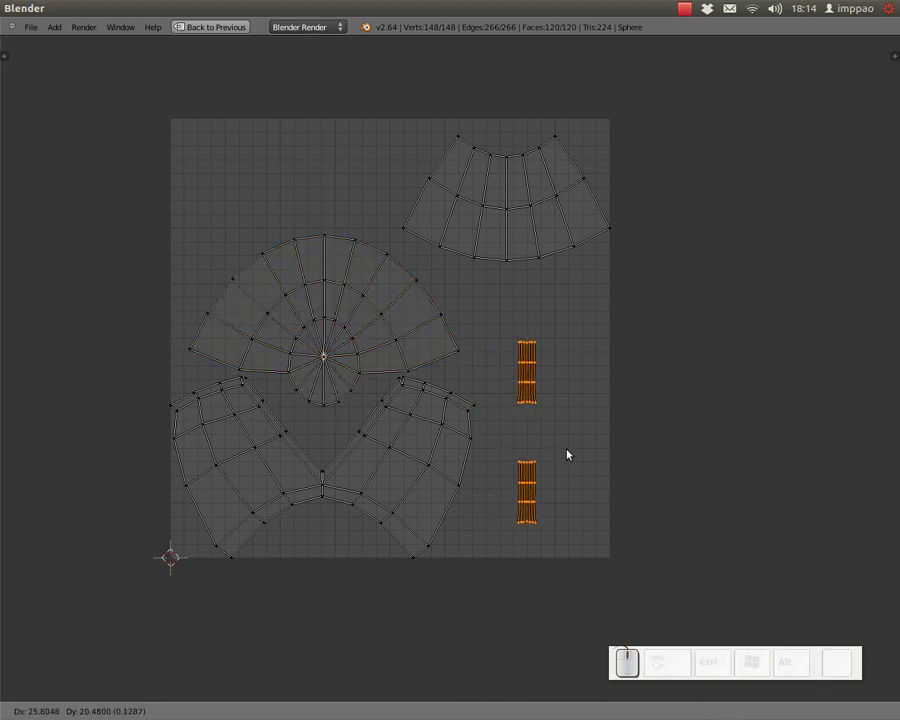
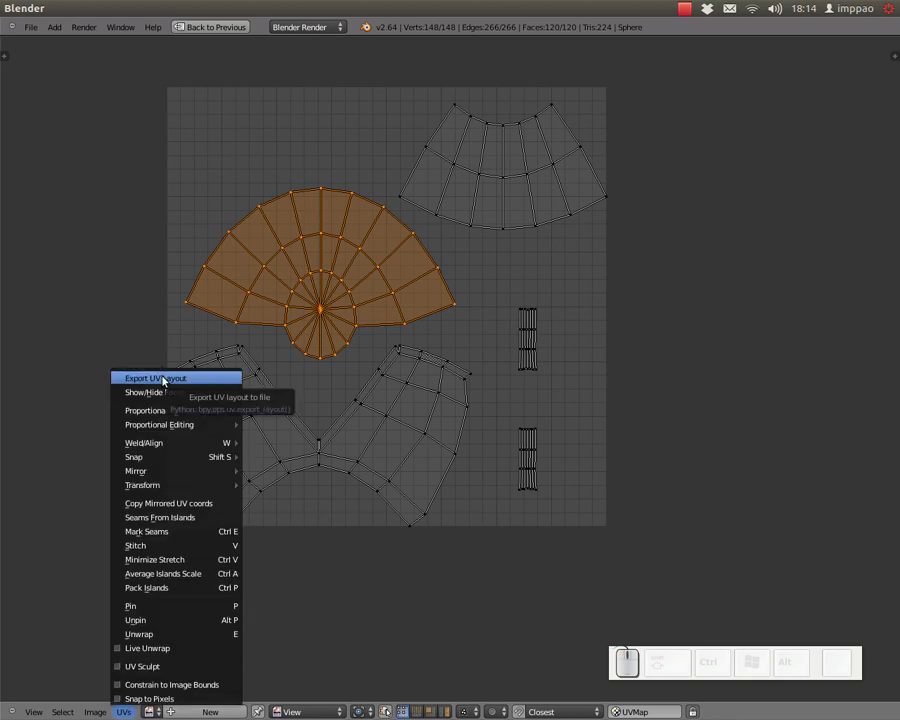
Step: Export the UV layout over 12dc_coccinelle2_UV.png in the Bureau folder
left_click(164, 381)
left_click(36, 253)
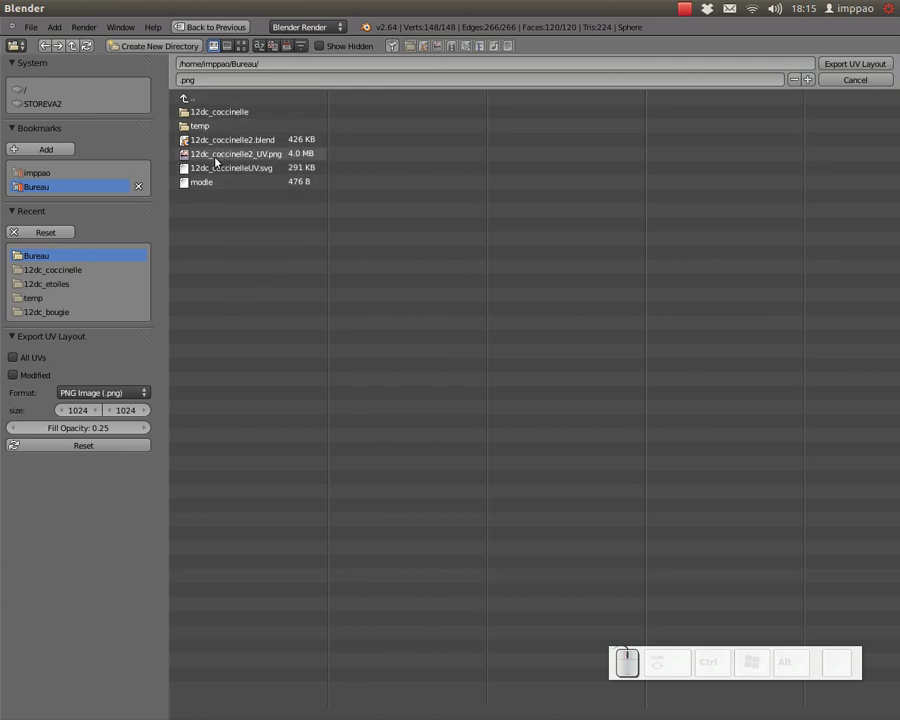
left_click(227, 156)
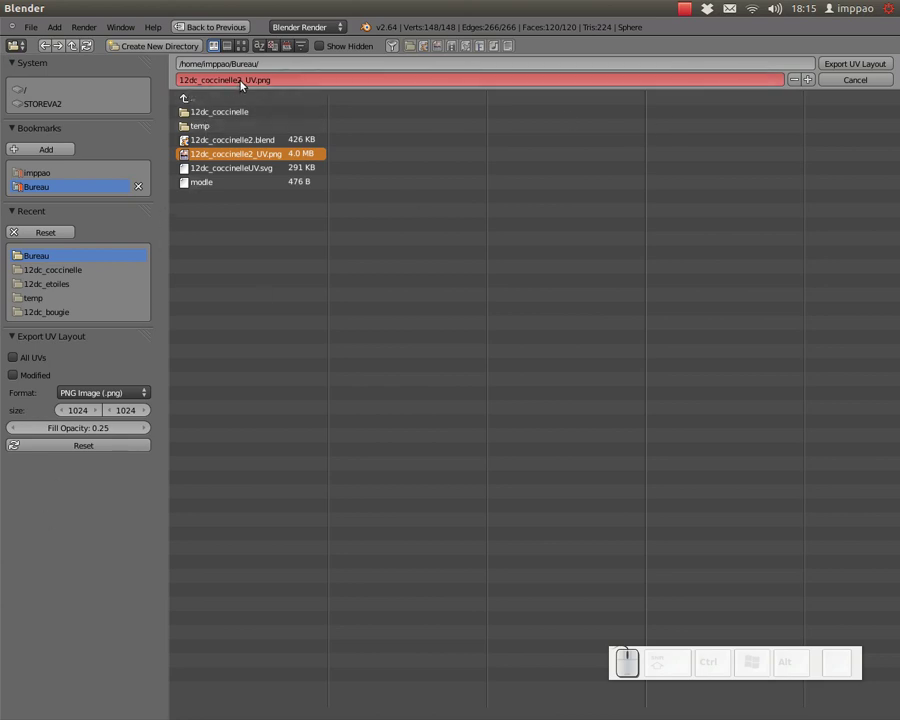
left_click(841, 65)
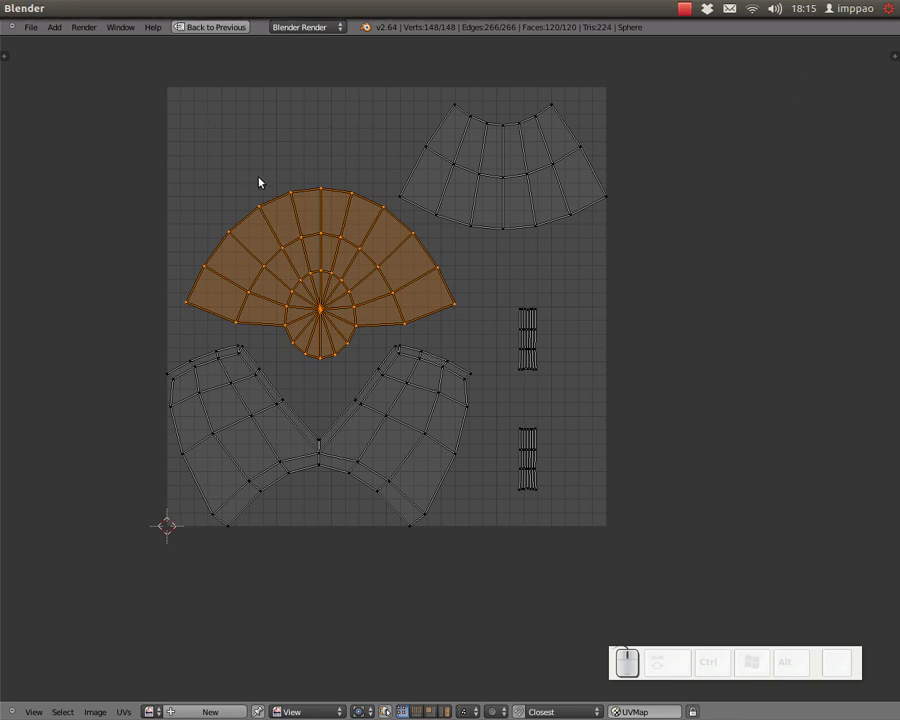
Step: Restore the full layout and save the scene over 12dc_coccinelle2.blend in Bureau
key("ctrl+Up")
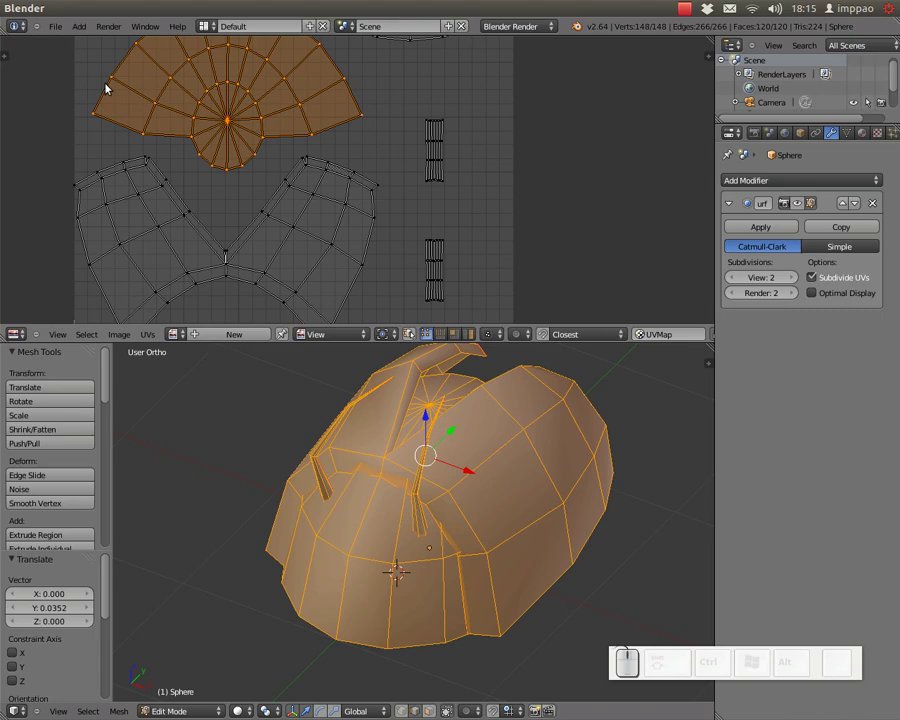
left_click(69, 28)
left_click(72, 133)
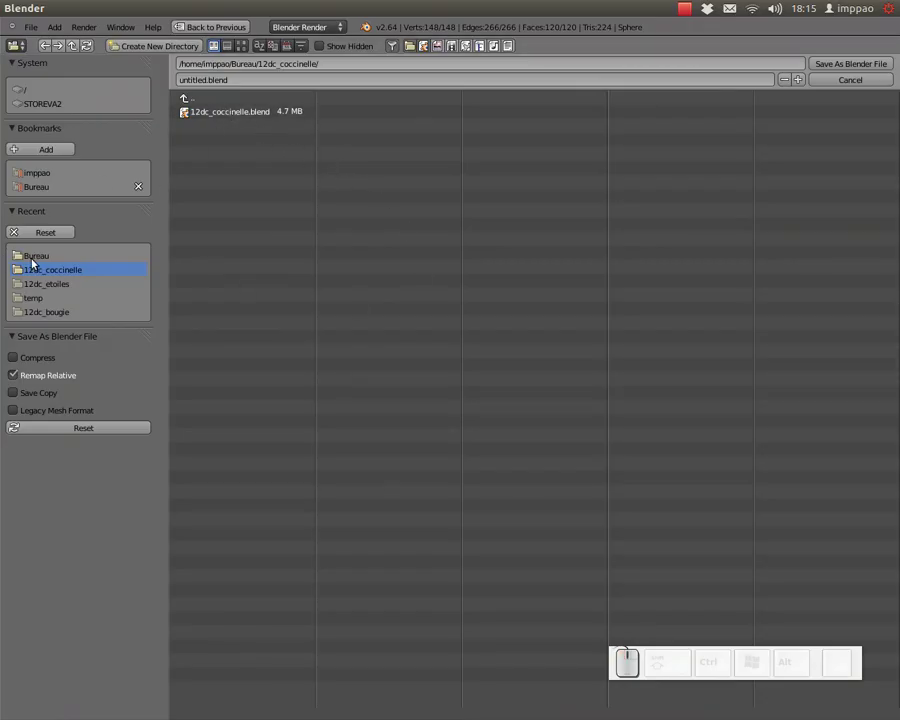
left_click(43, 257)
left_click(215, 138)
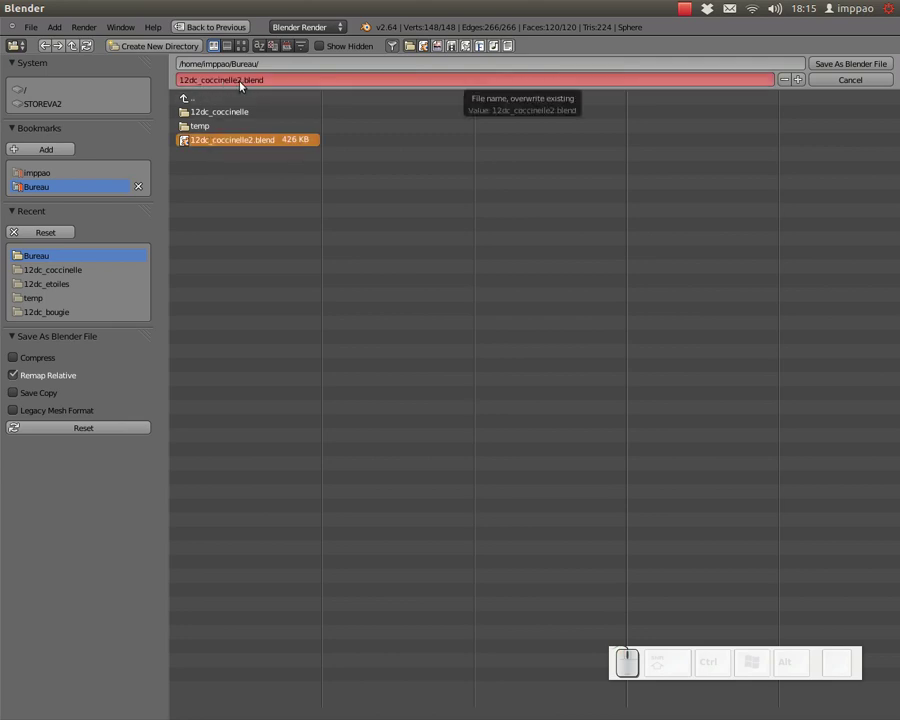
left_click(867, 61)
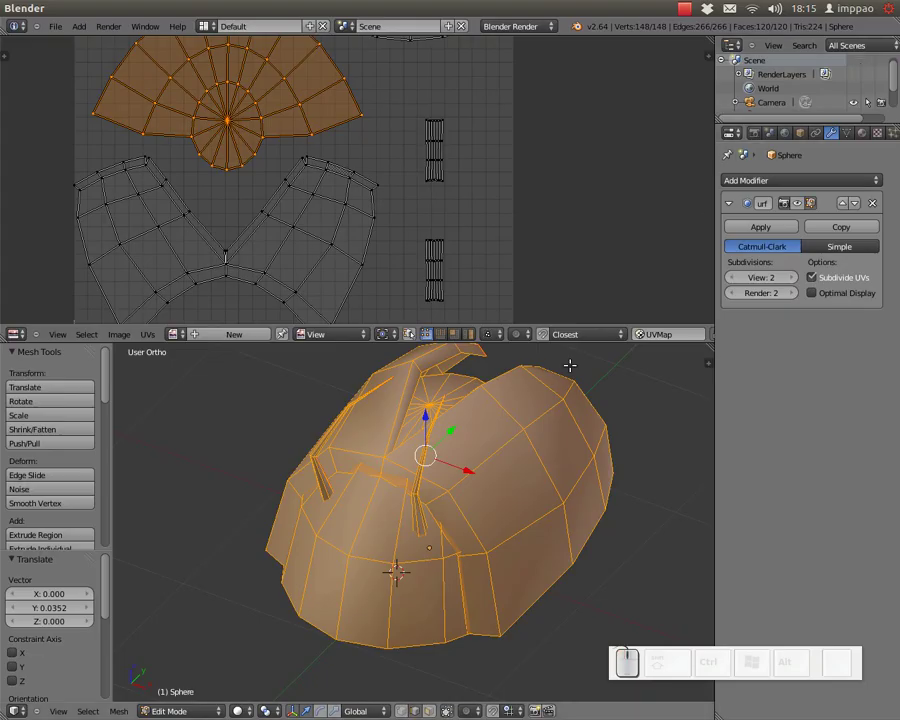
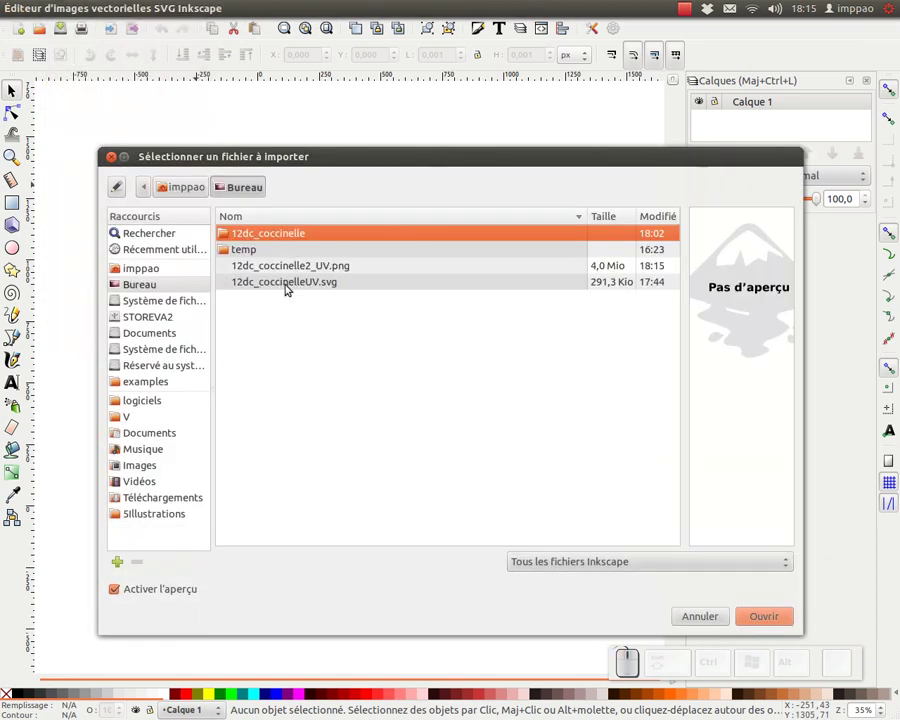
Step: Choose 12dc_coccinelle2_UV.png in the import dialog and confirm
left_click(264, 267)
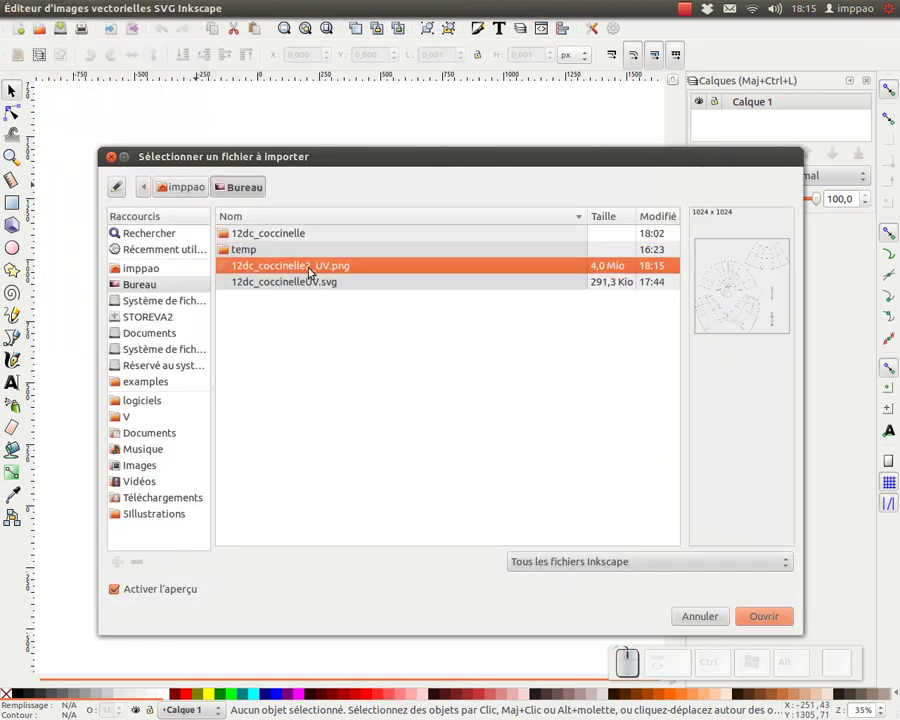
left_click(781, 618)
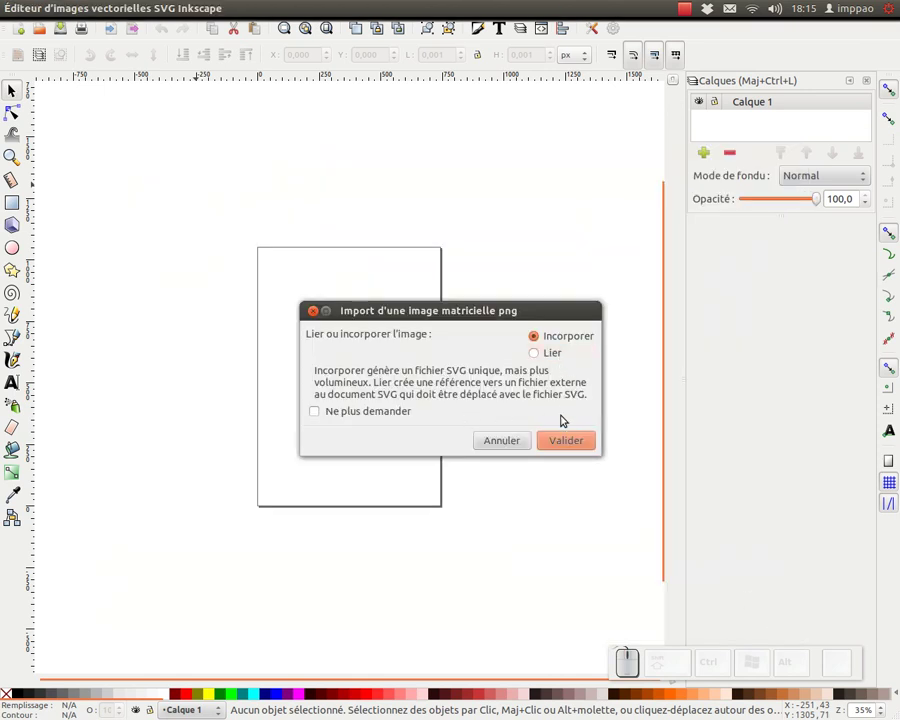
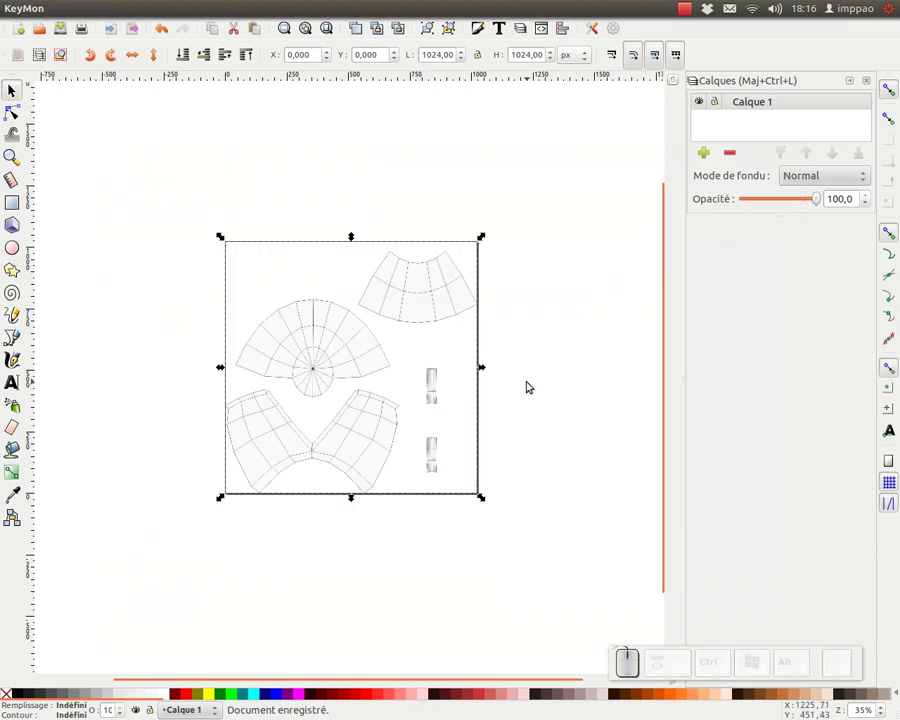
Step: Zoom the canvas onto the embedded 1024×1024 UV image
middle_click(518, 404)
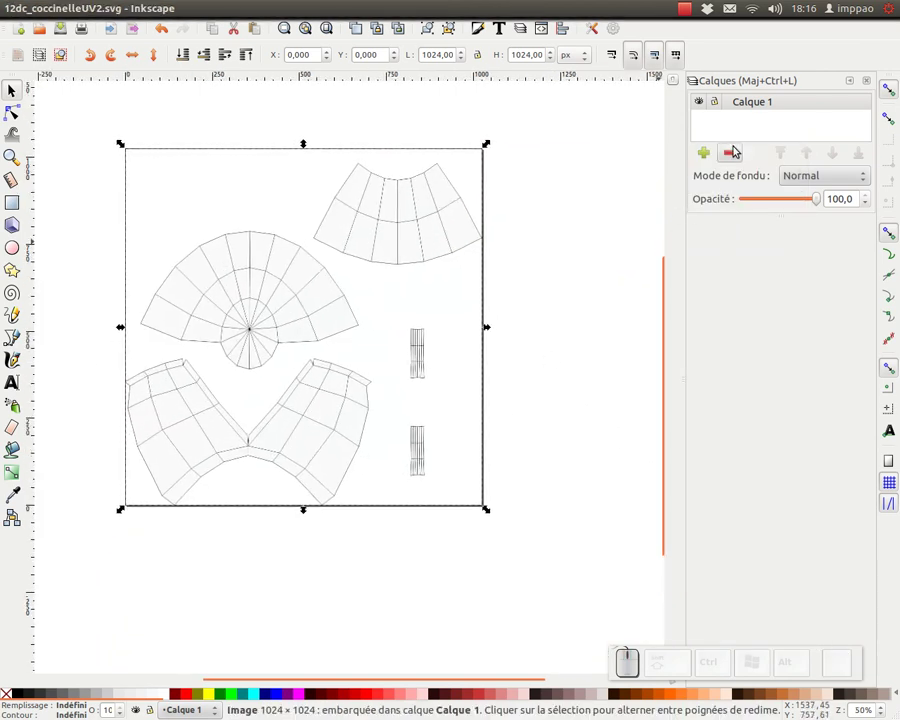
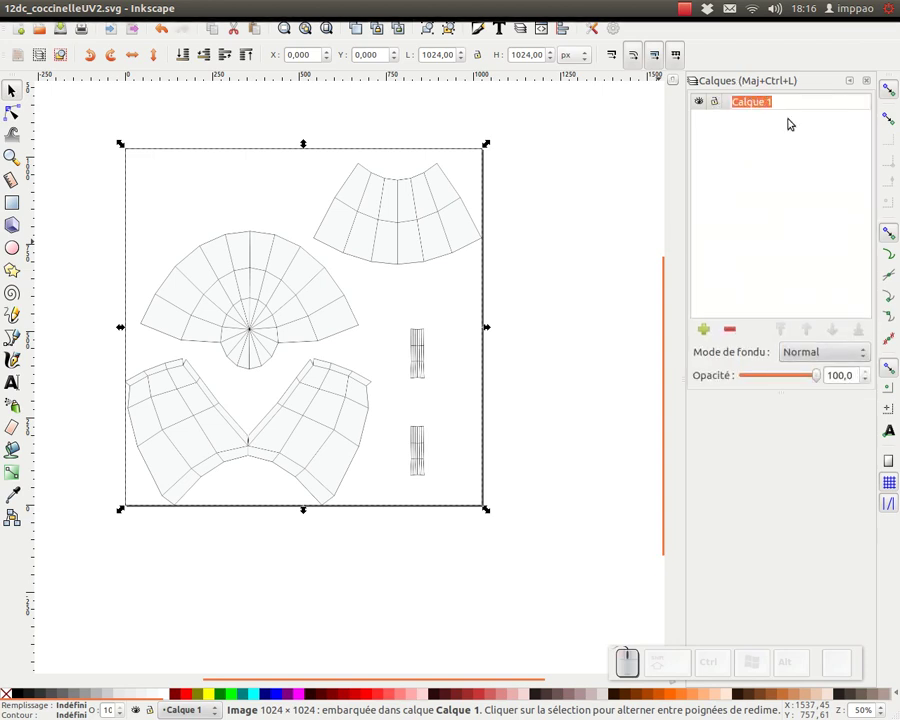
Step: Rename the image layer modele and set its blend mode to Produit (multiply)
key("BackSpace")
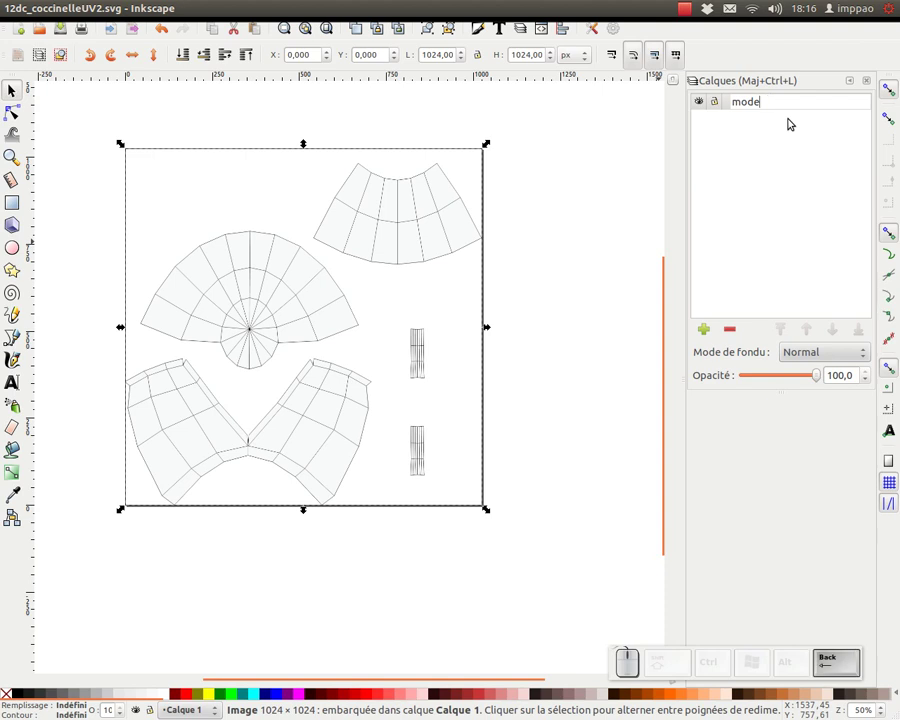
key("e")
key("Return")
left_click(817, 354)
left_click(814, 382)
Step: Add a new layer named illus above modele
left_click(705, 330)
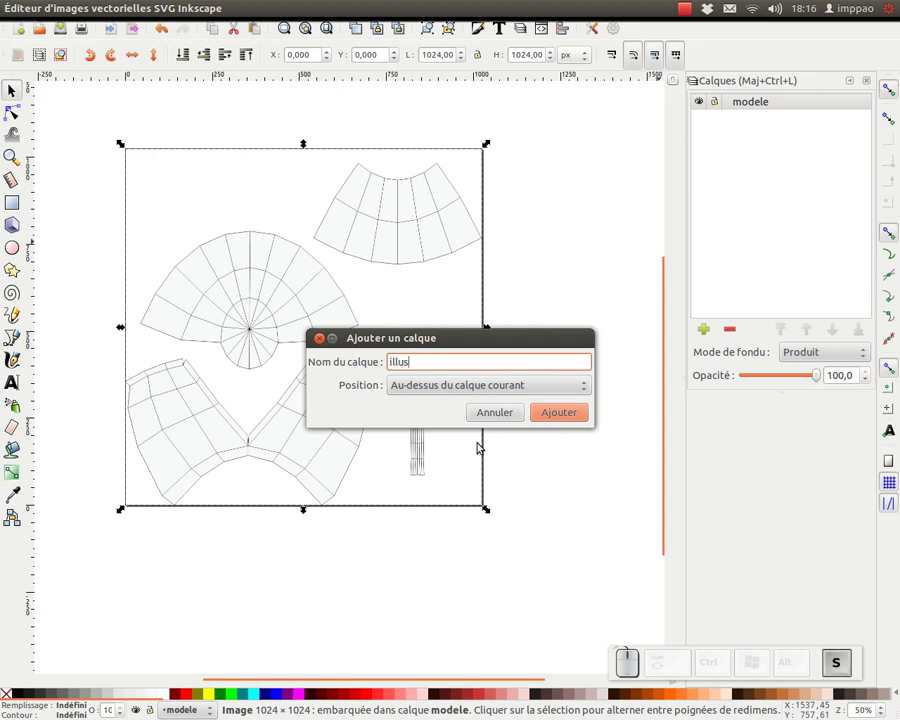
key("Return")
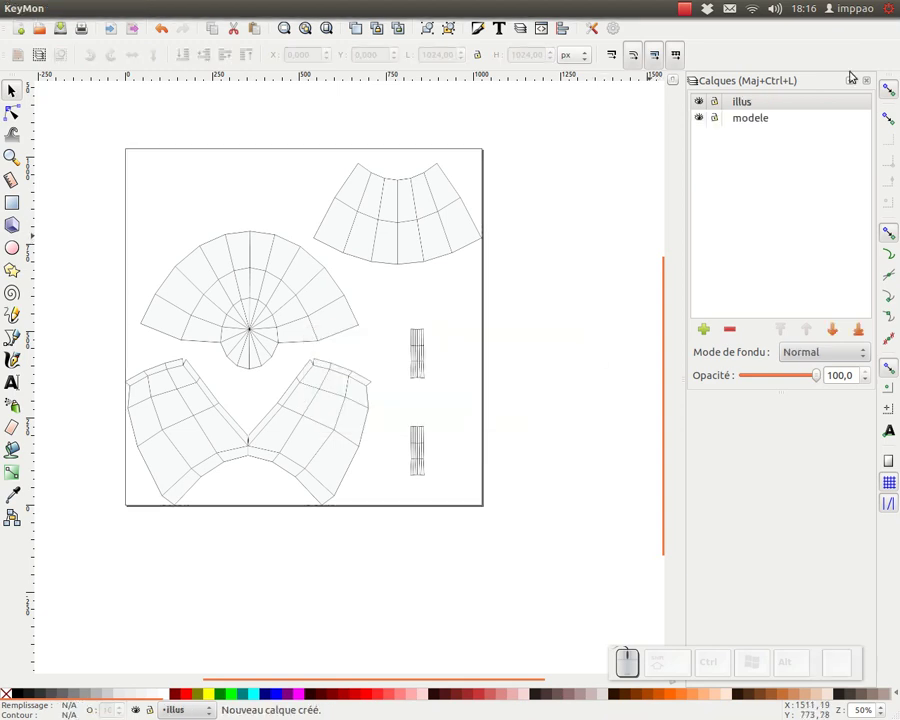
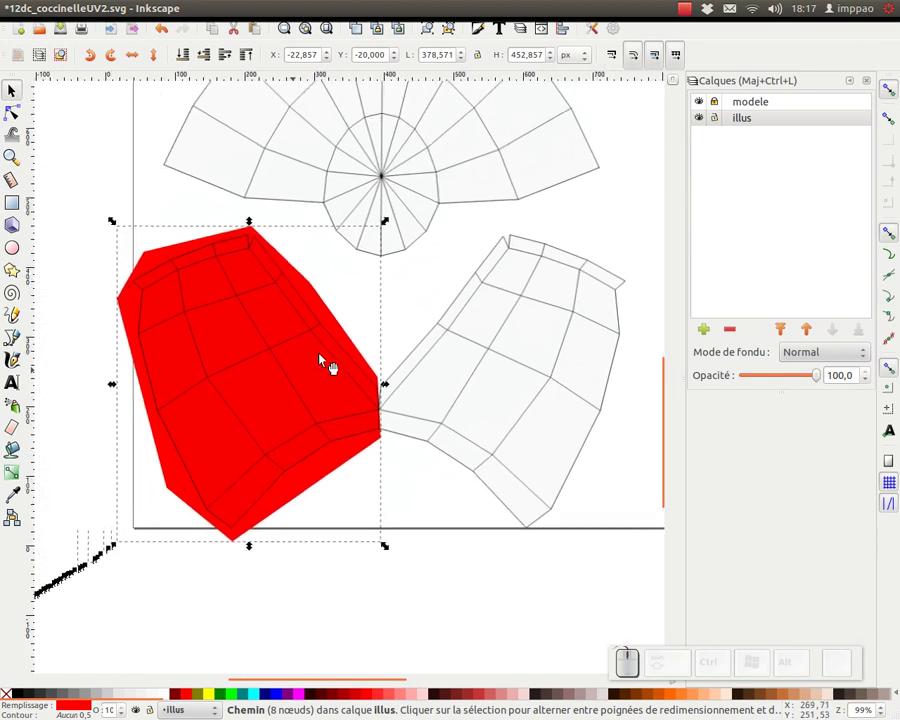
Step: Add black spots on the red wing with the Ellipse tool and shrink the lower one
left_click(17, 247)
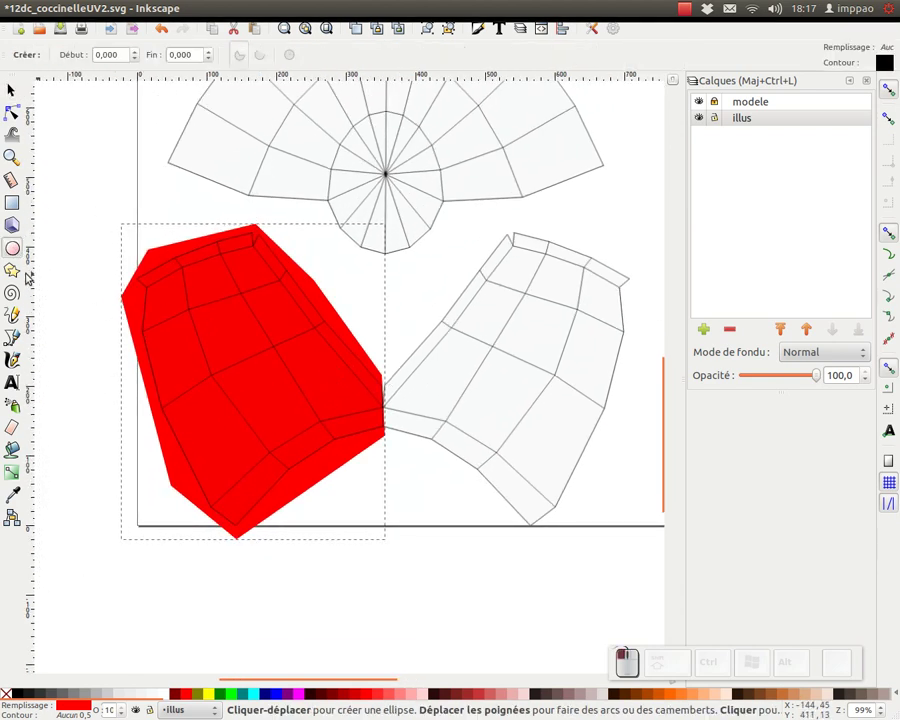
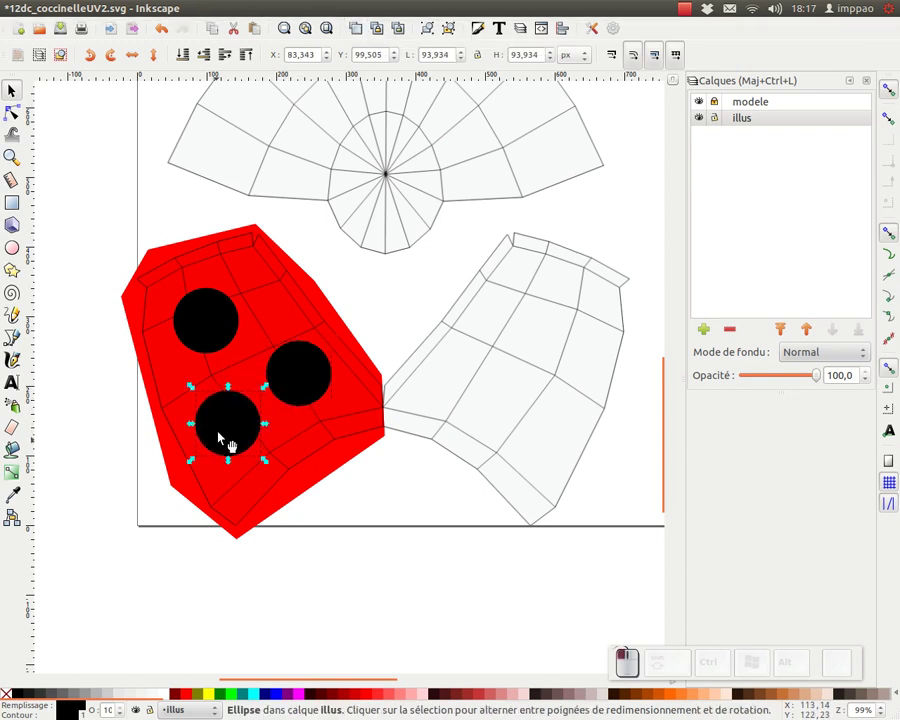
left_click_drag(271, 385, 415, 570)
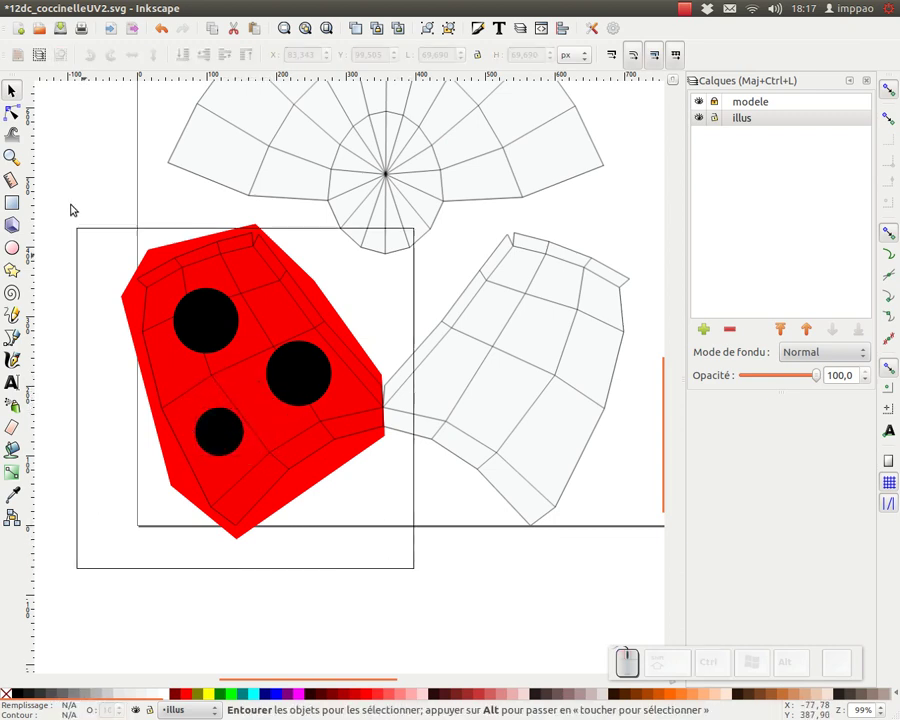
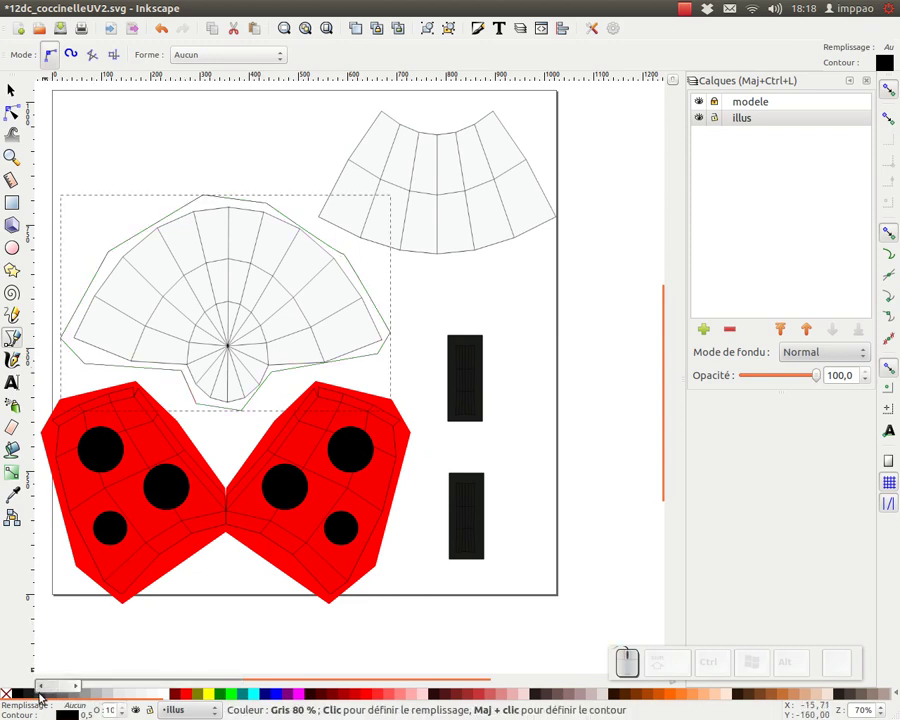
Step: Fill the head shape with 80% dark grey and return to the selector
left_click(46, 693)
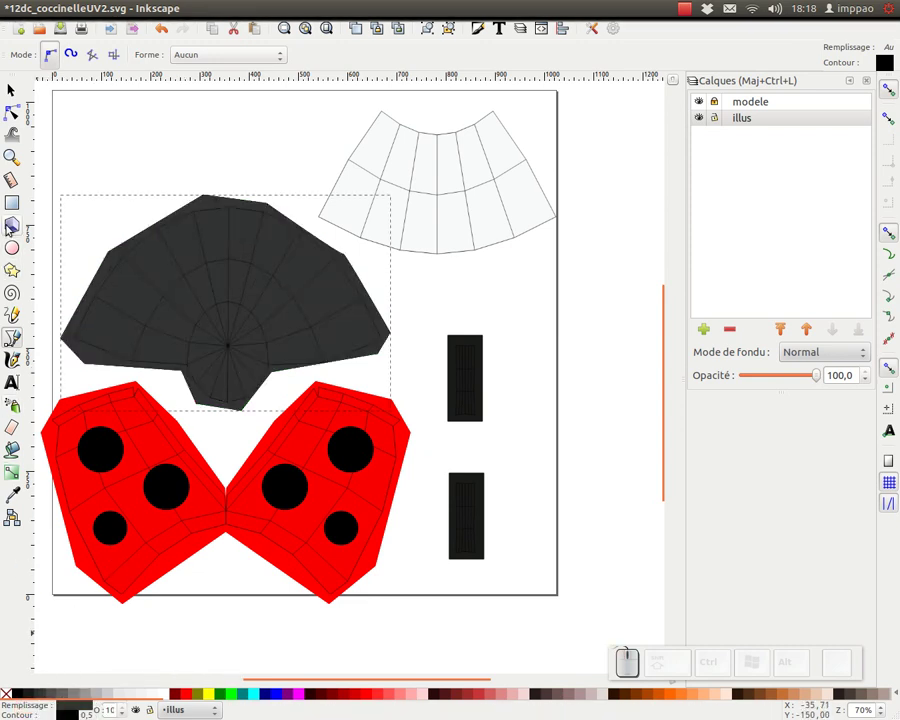
left_click(20, 90)
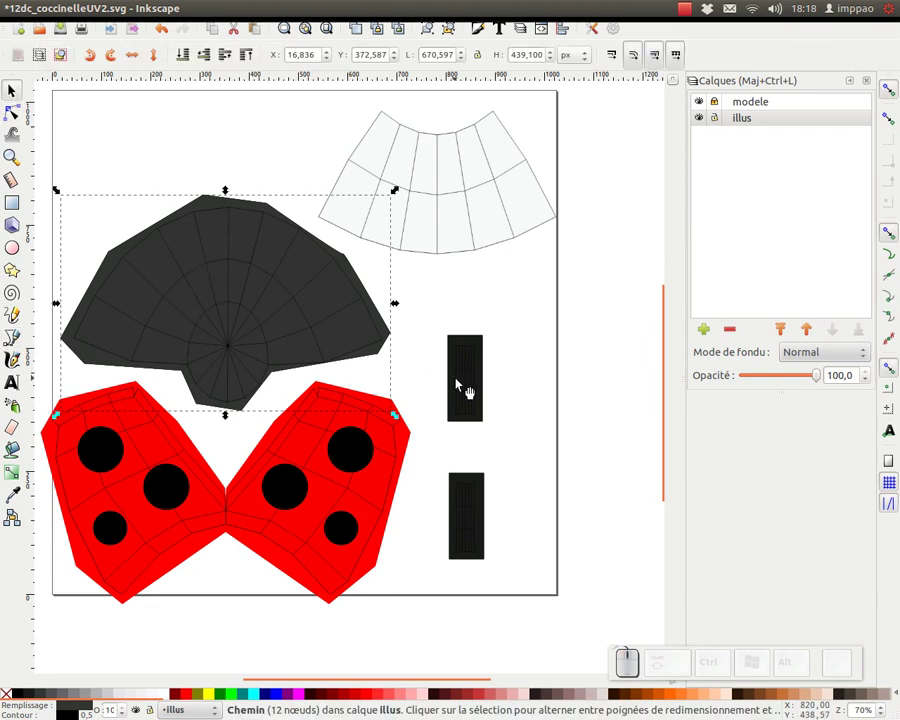
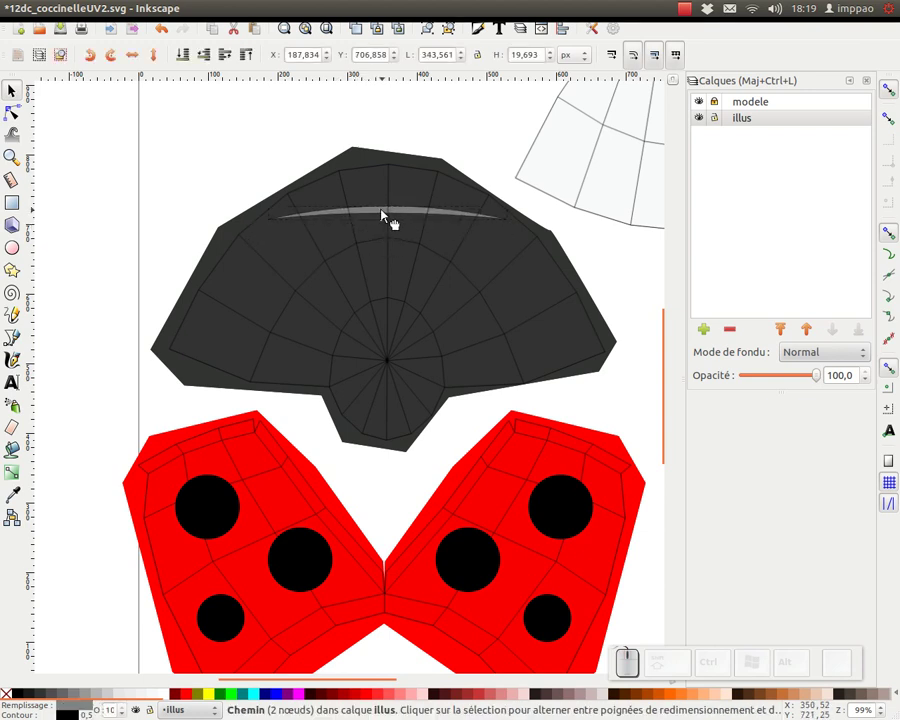
Step: Place the light grey stripe across the upper head and stamp copies below it to make nine stripes
left_click(8, 694)
left_click_drag(378, 218, 192, 175)
key("space")
key("space")
key("space")
key("space")
key("space")
key("space")
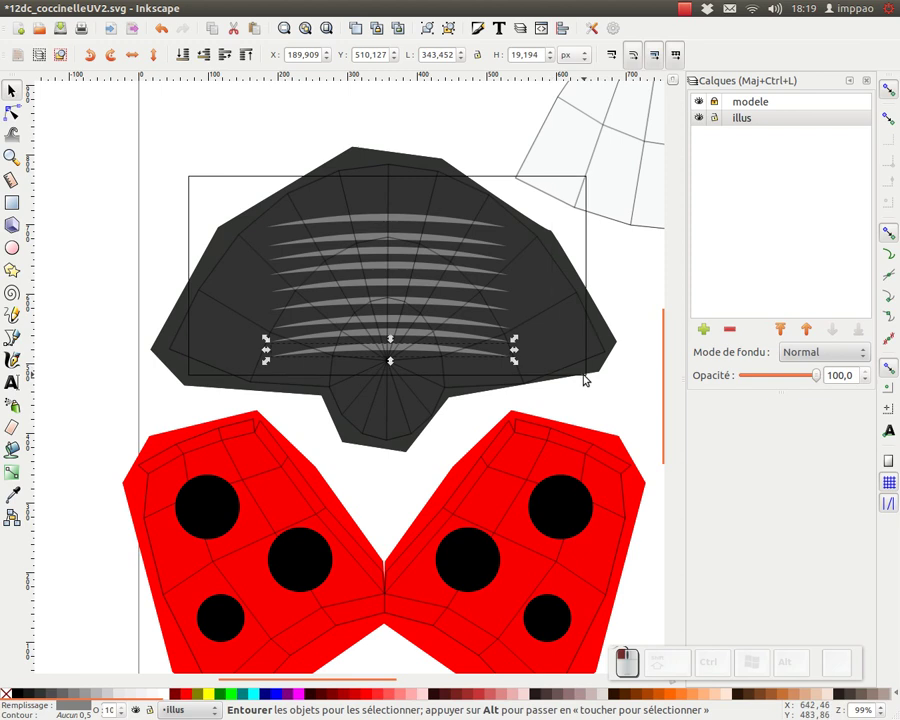
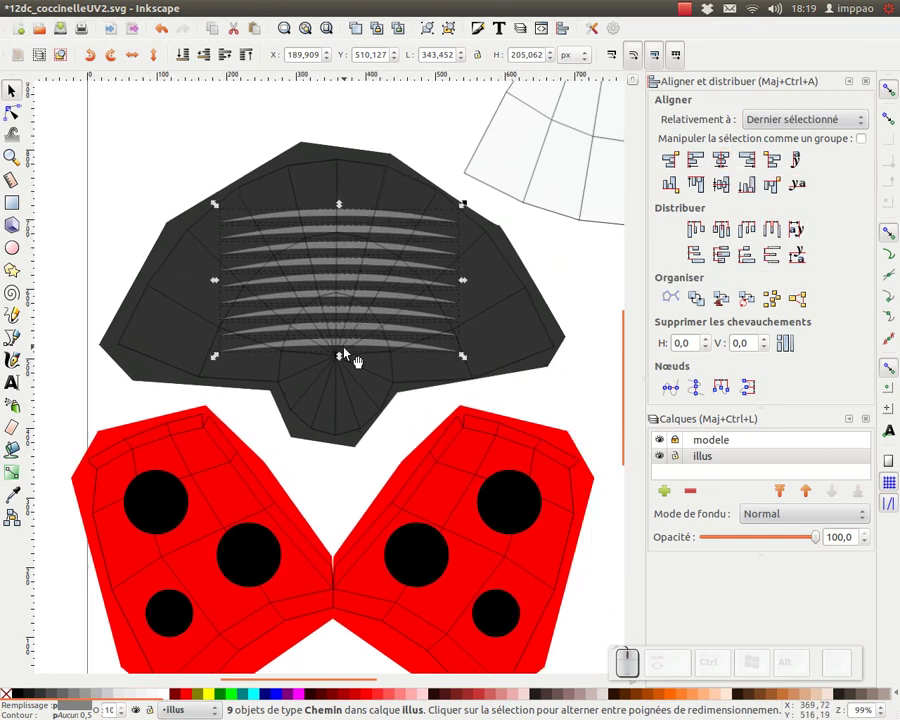
Step: Deselect the spaced stripes and zoom out to review the head
left_click(554, 257)
key("KP_Subtract")
left_click_drag(505, 276, 332, 315)
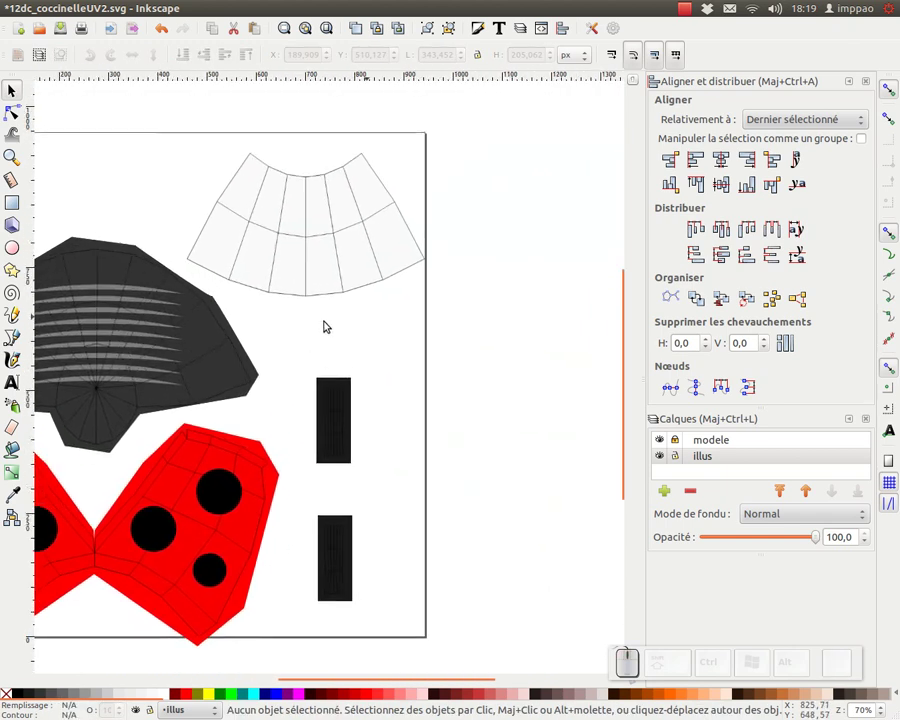
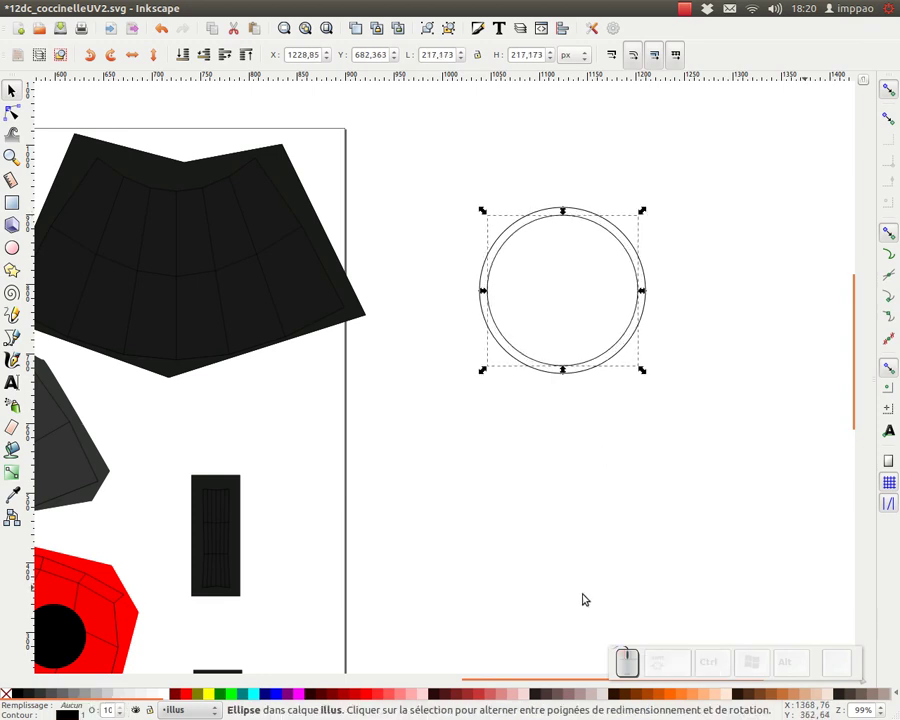
Step: Nudge the inner eye circle into place and duplicate it for the next ring
key("Down")
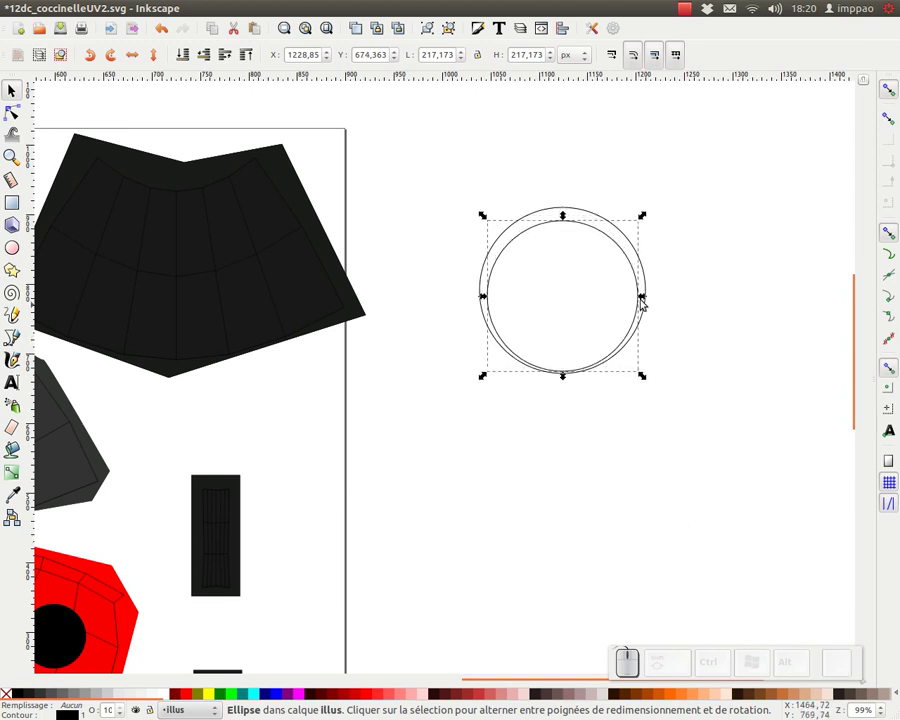
key("ctrl+d")
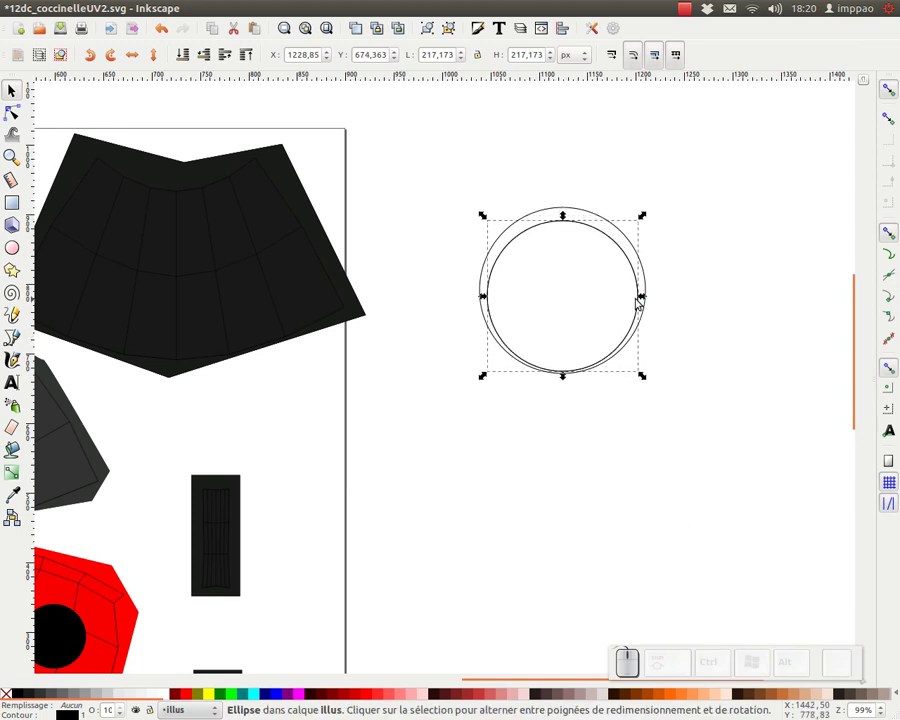
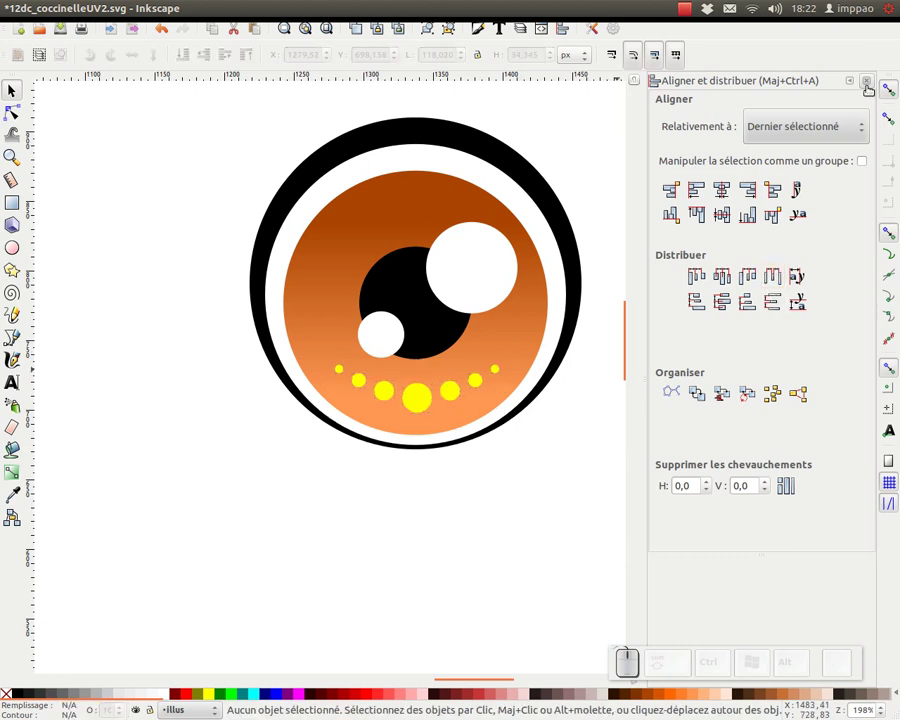
Step: Close the Align and Distribute panel and zoom out to show the page beside the finished eye
left_click(874, 84)
key("KP_Subtract")
middle_click(641, 250)
middle_click(481, 205)
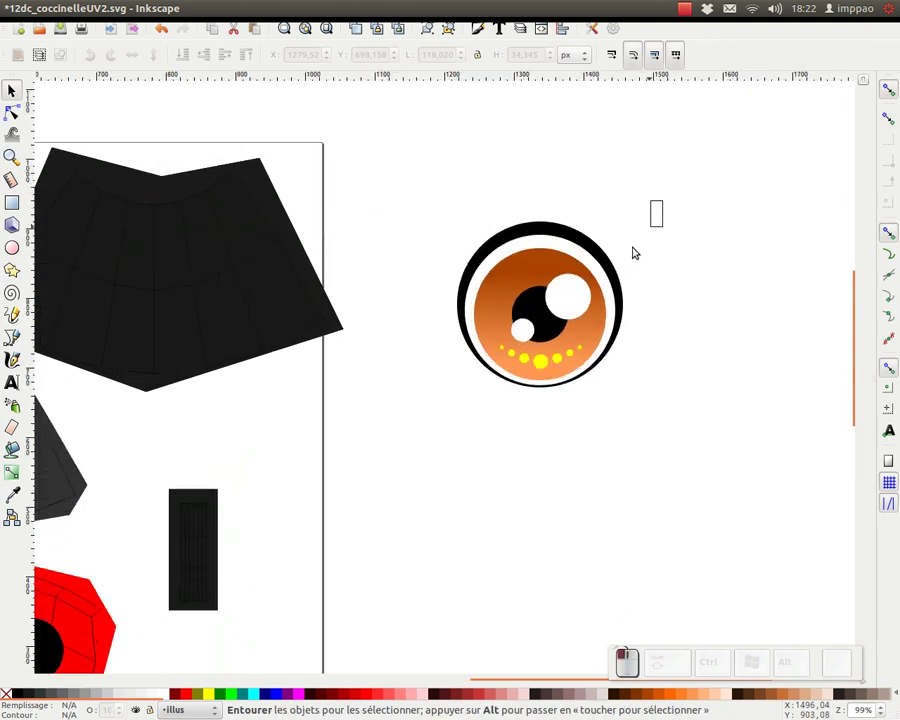
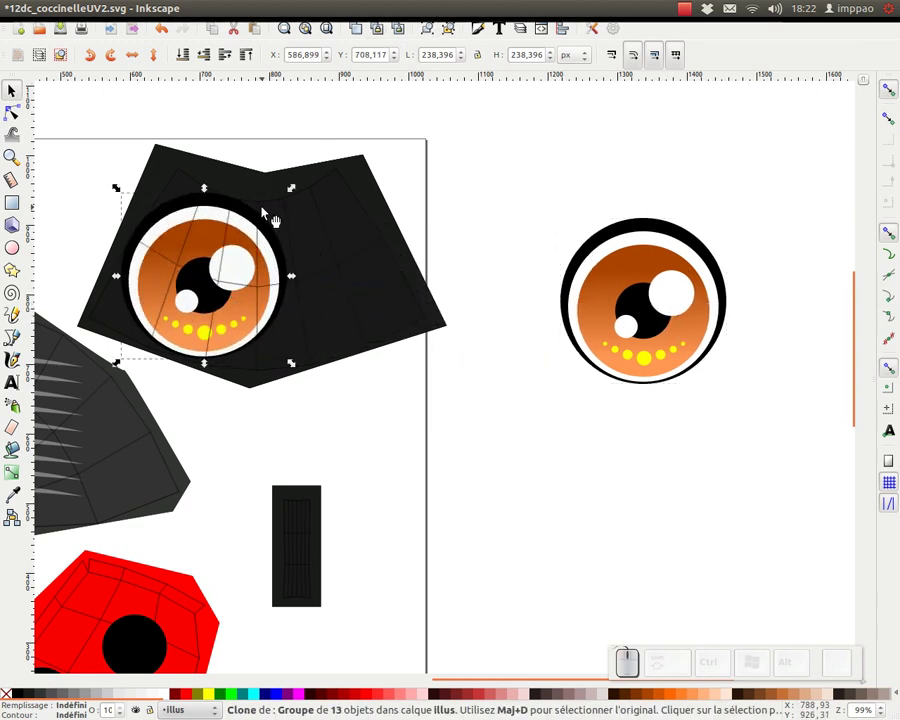
Step: Shrink the eye clone to fit the head, duplicate it for the second eye and select both for alignment
left_click_drag(296, 187, 198, 246)
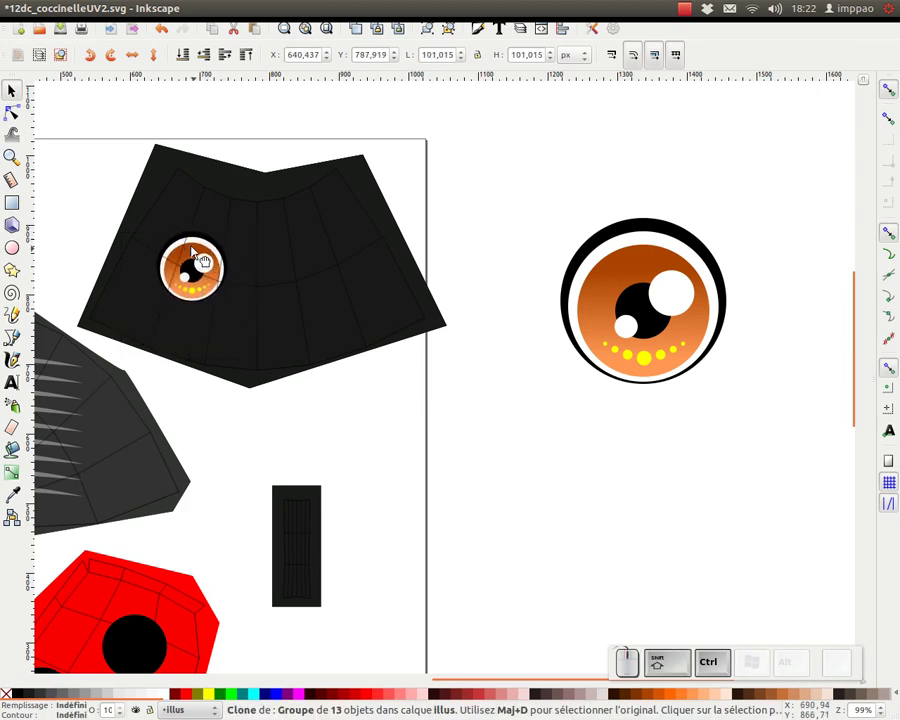
key("space")
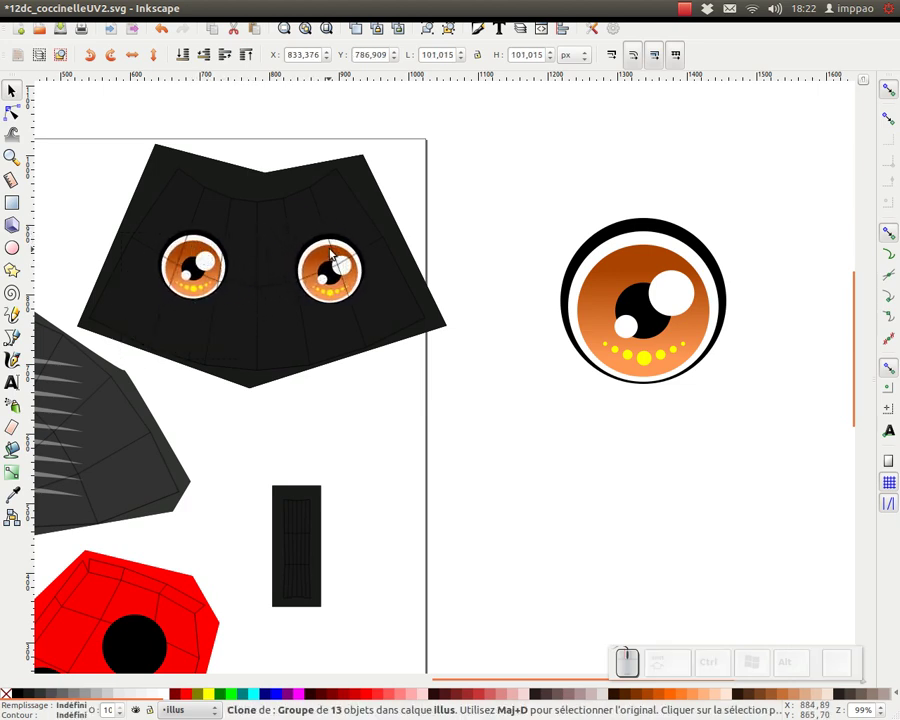
left_click(476, 185)
left_click(571, 25)
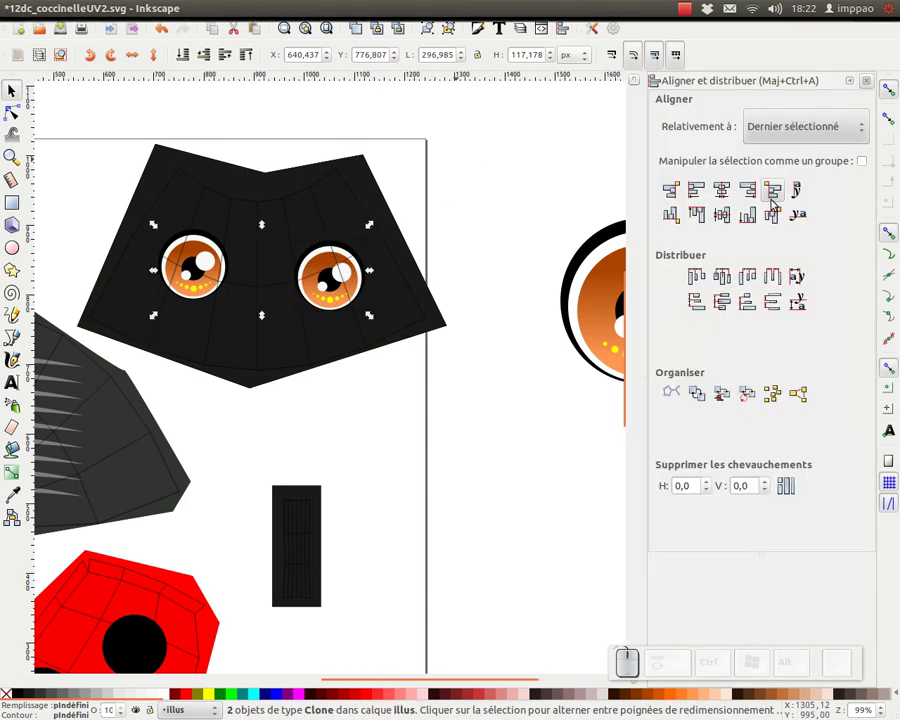
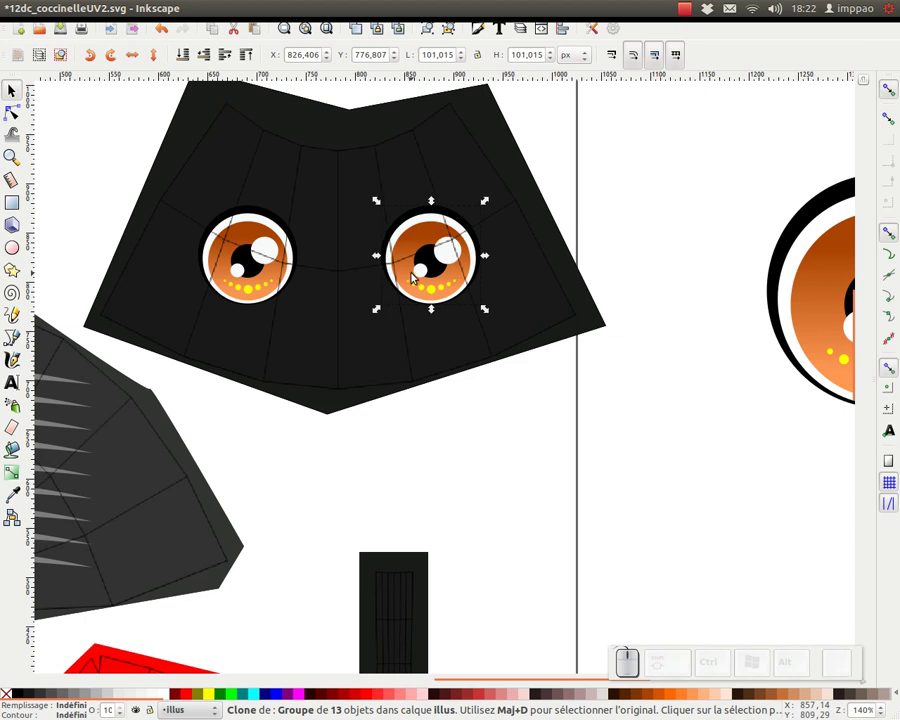
Step: Zoom out to view the whole drawing with the levelled eyes
key("KP_Subtract")
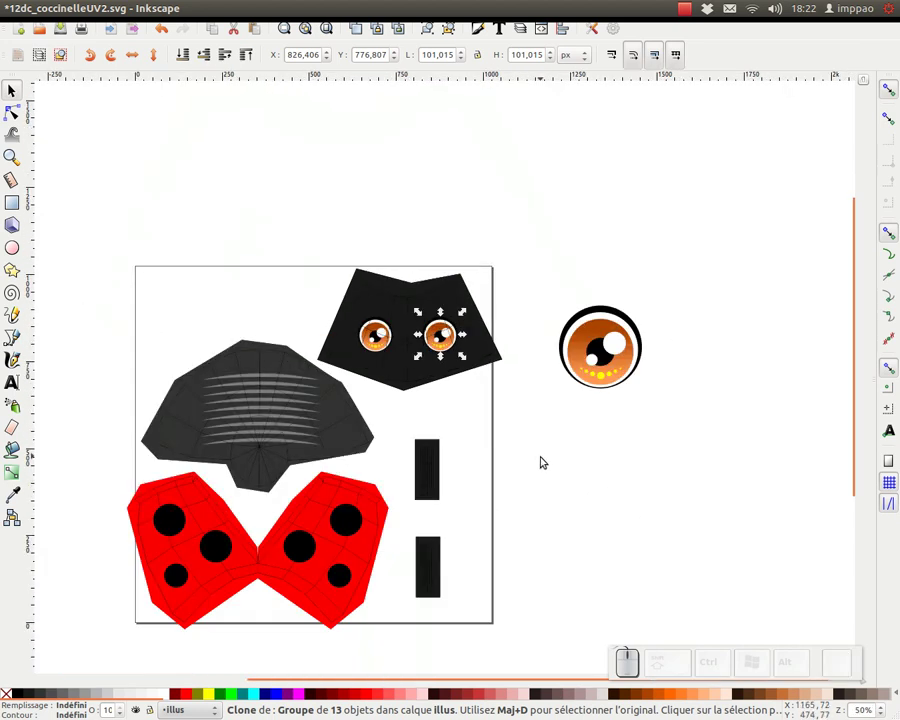
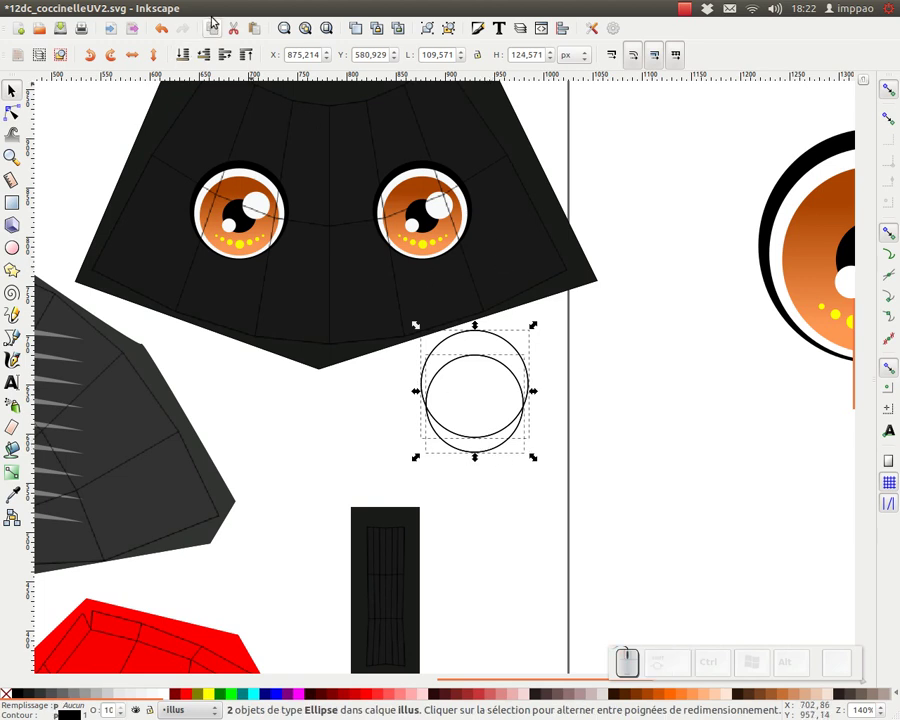
Step: Bring up the Path operations to cut the smile with Difference
left_click(283, 4)
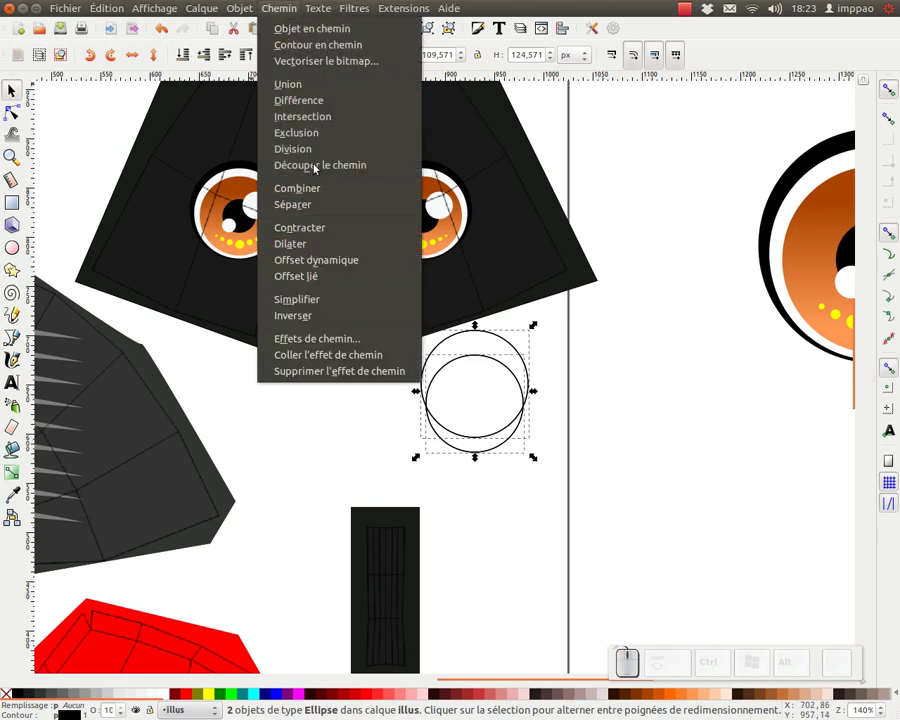
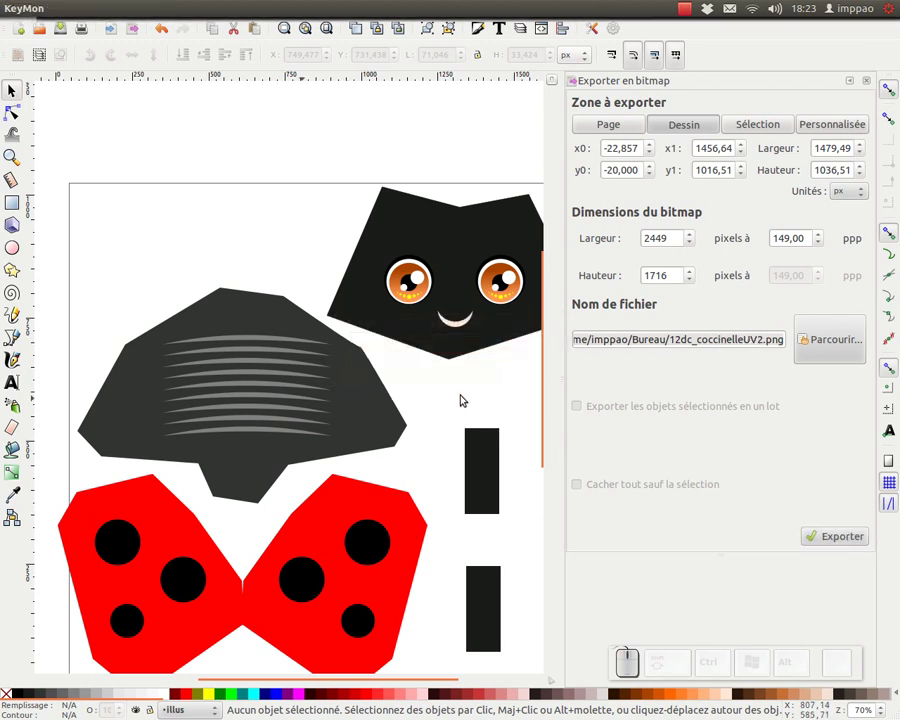
Step: Start switching from Inkscape to Blender with Alt+Tab
key("alt+Tab")
Step: In Blender, create a new material for the body and choose Image Texture for its colour input
key("Tab")
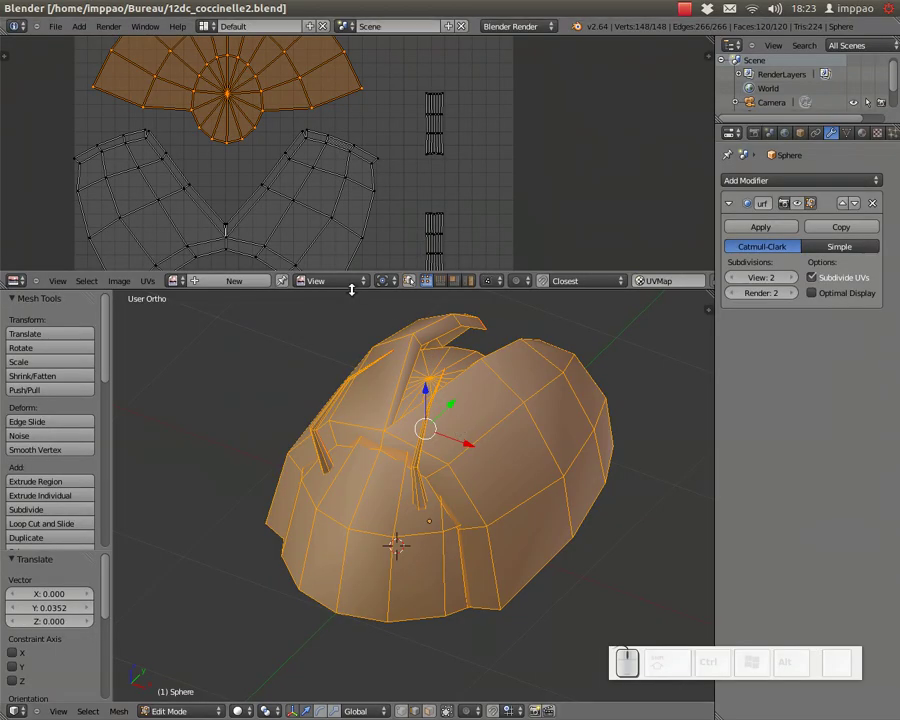
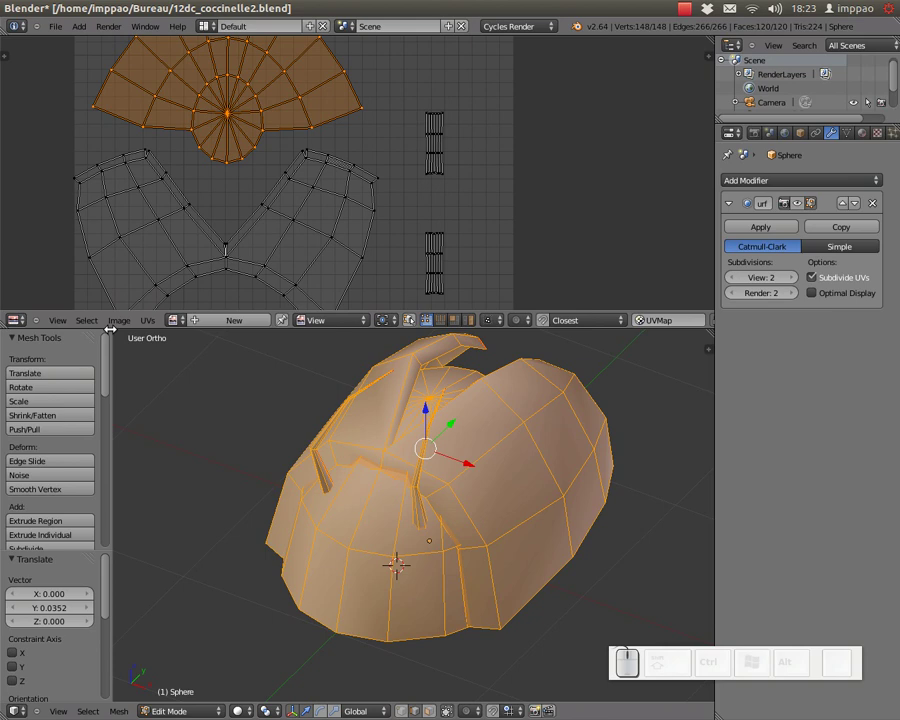
left_click(871, 131)
left_click(787, 242)
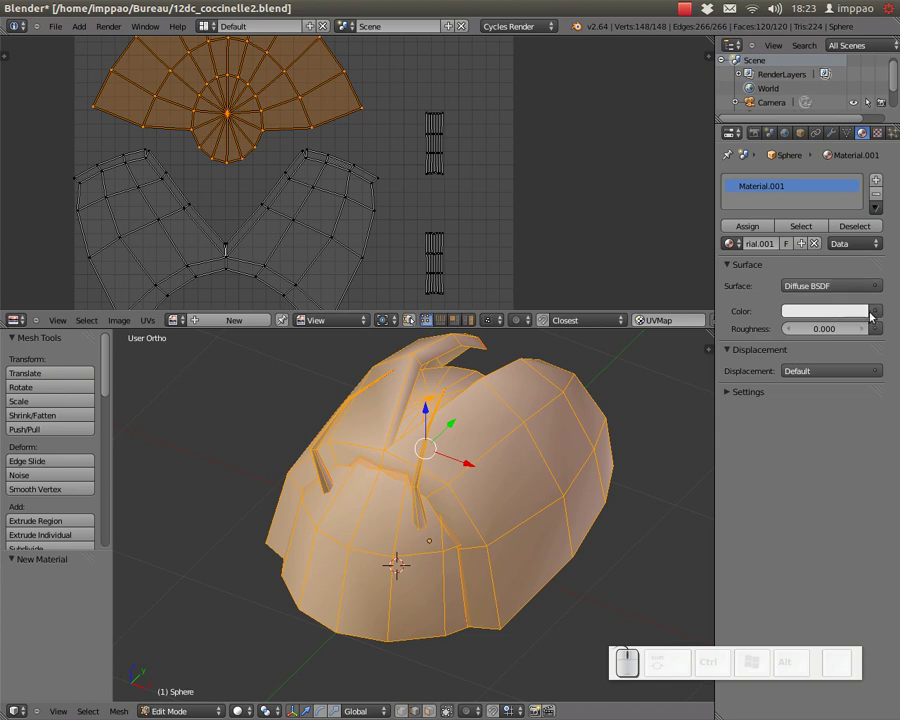
left_click(879, 314)
Step: Browse for an image texture and pick 12dc_coccinelleUV2.png in Bureau, shown as thumbnails
left_click(602, 343)
left_click(840, 327)
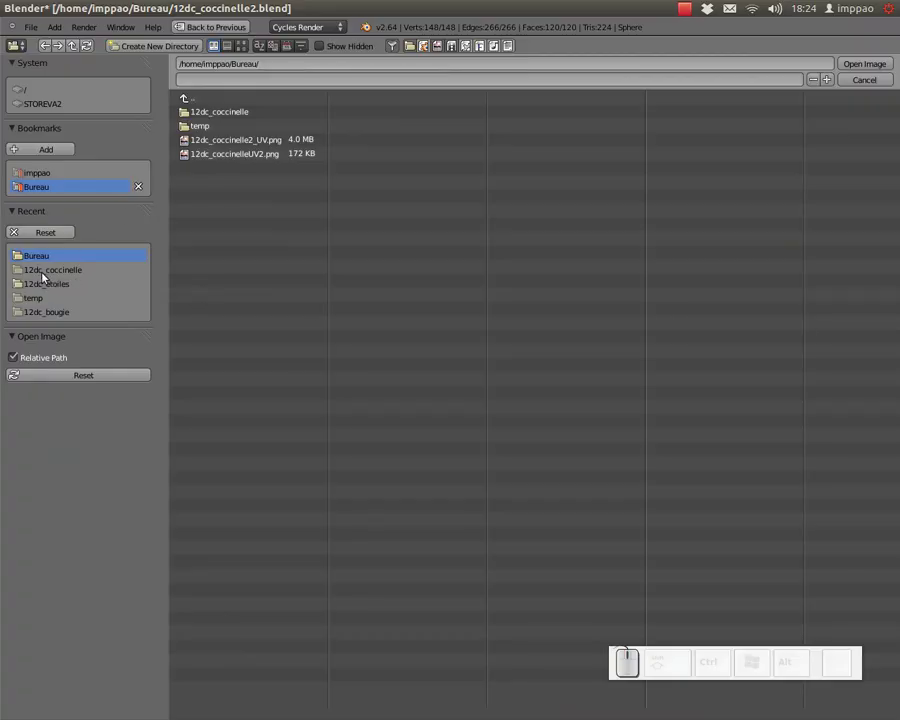
left_click(39, 257)
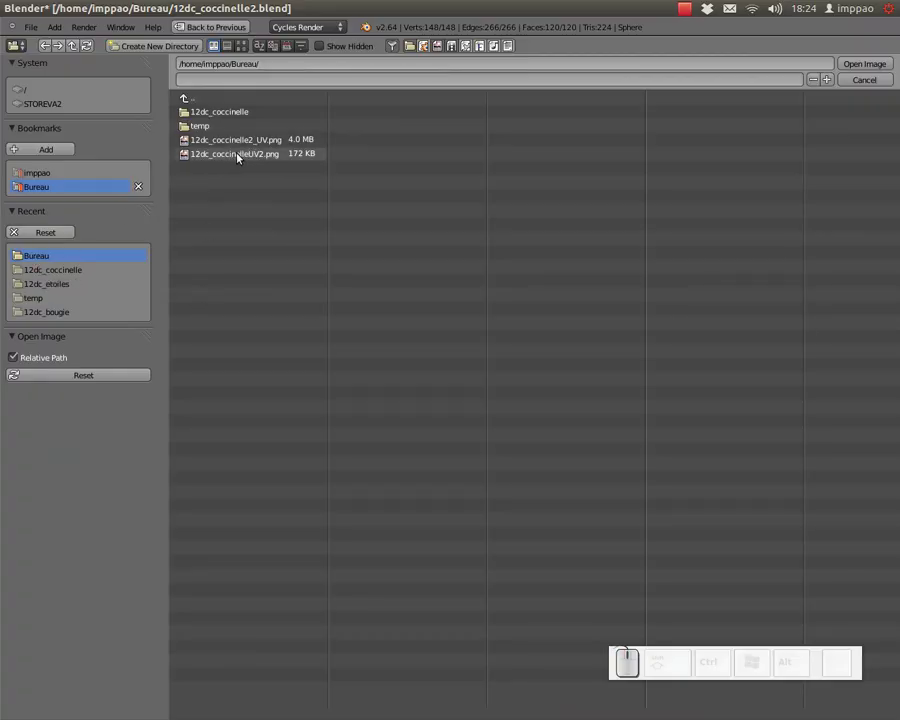
left_click(243, 158)
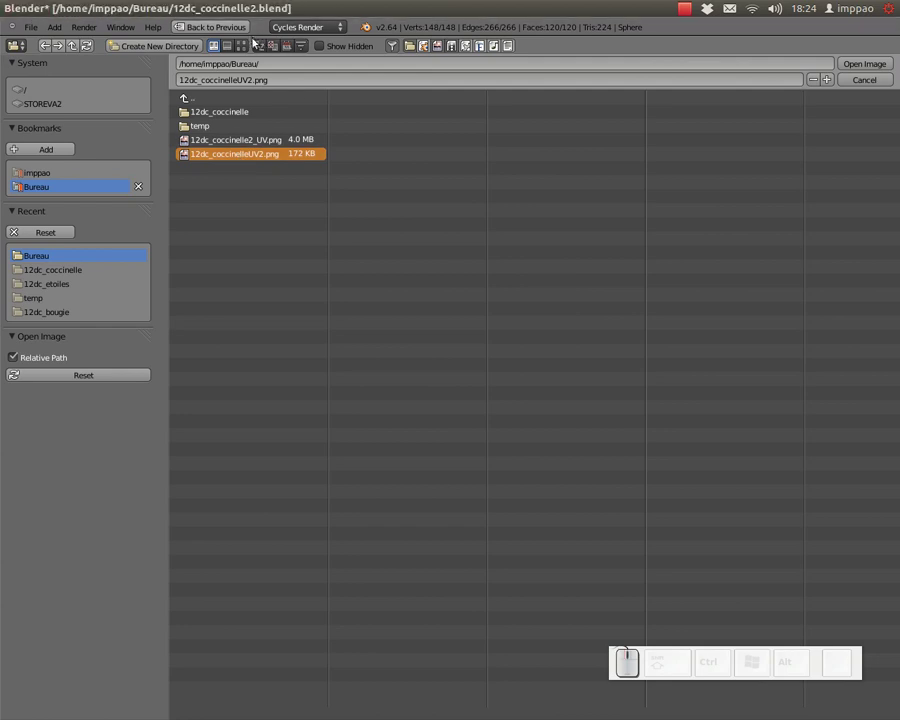
left_click(247, 47)
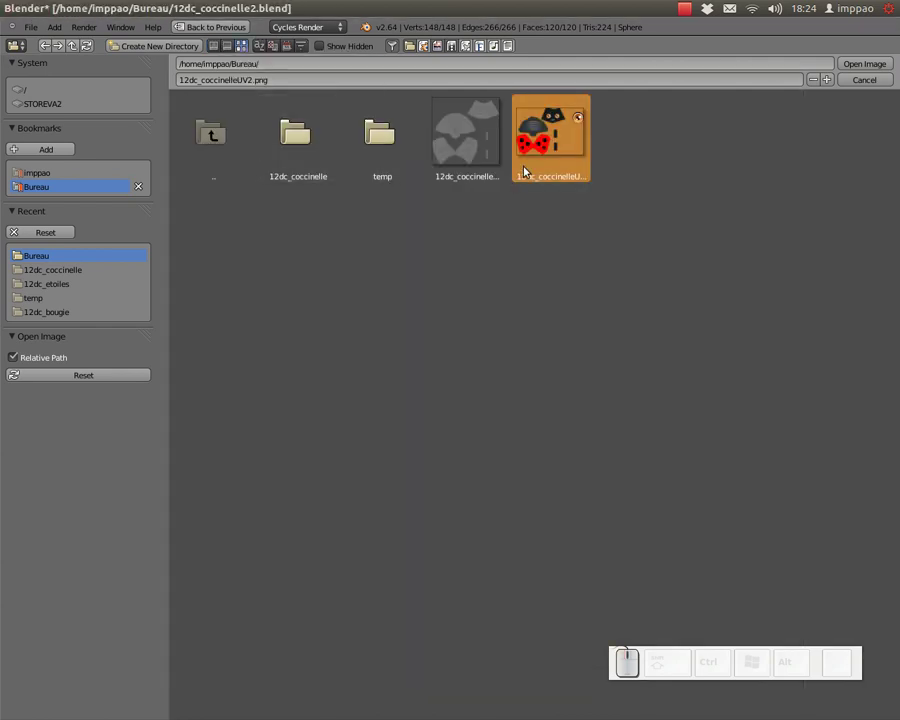
left_click(548, 126)
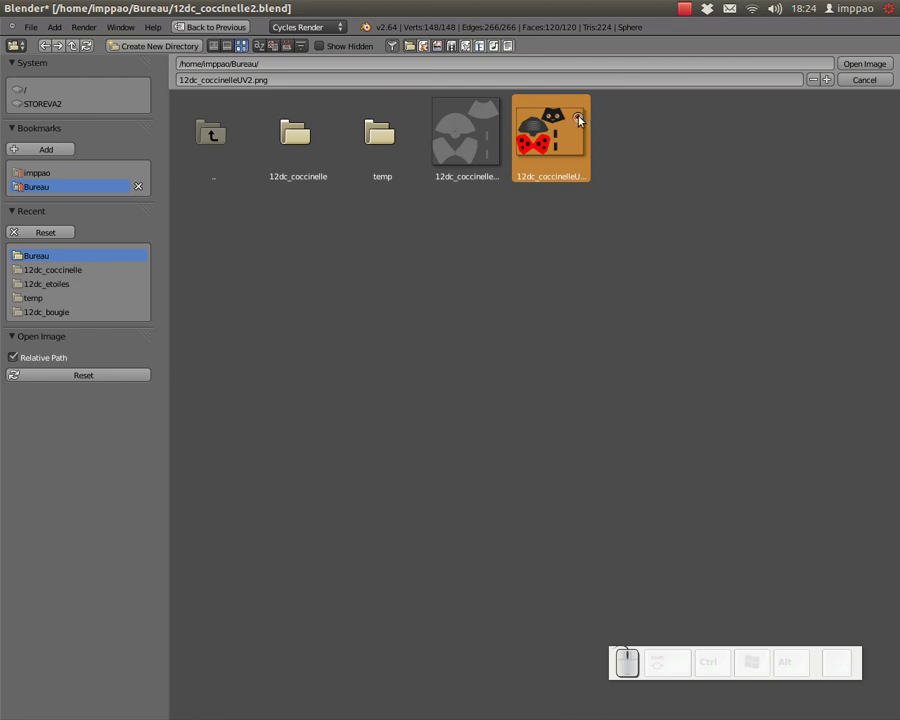
Step: Switch to Inkscape, re-export the whole page over 12dc_coccinelleUV2.png, and return to Blender
key("alt+Tab")
key("Tab")
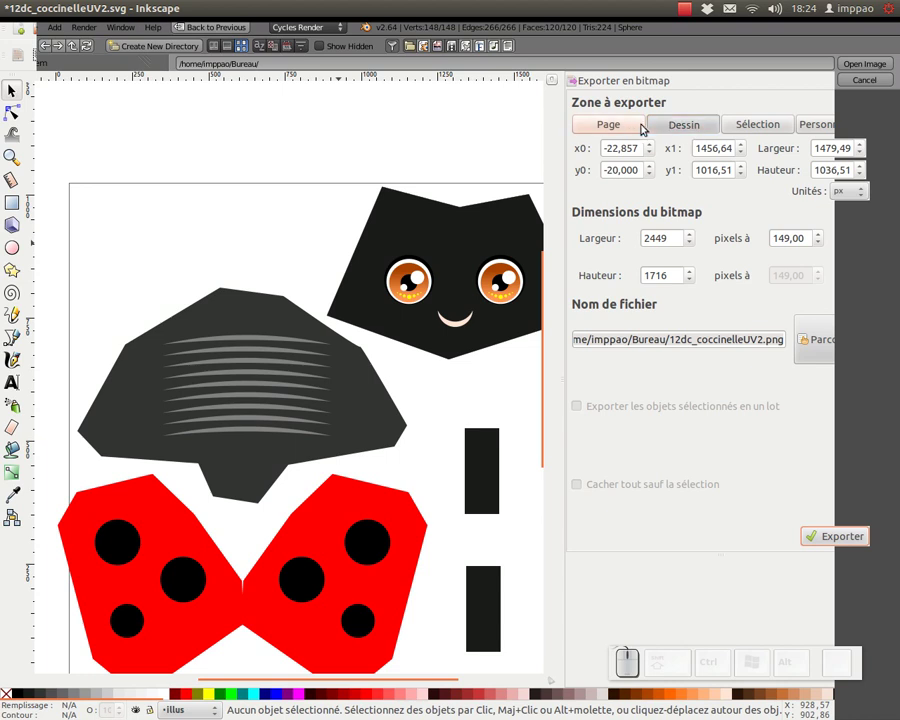
left_click(632, 124)
left_click(848, 538)
left_click(599, 424)
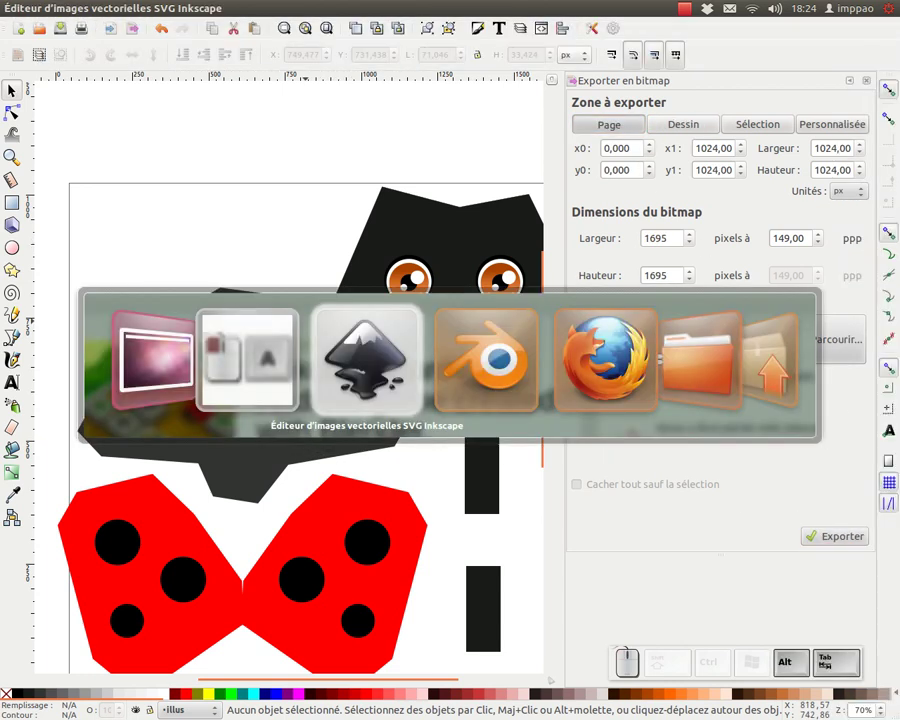
key("Tab")
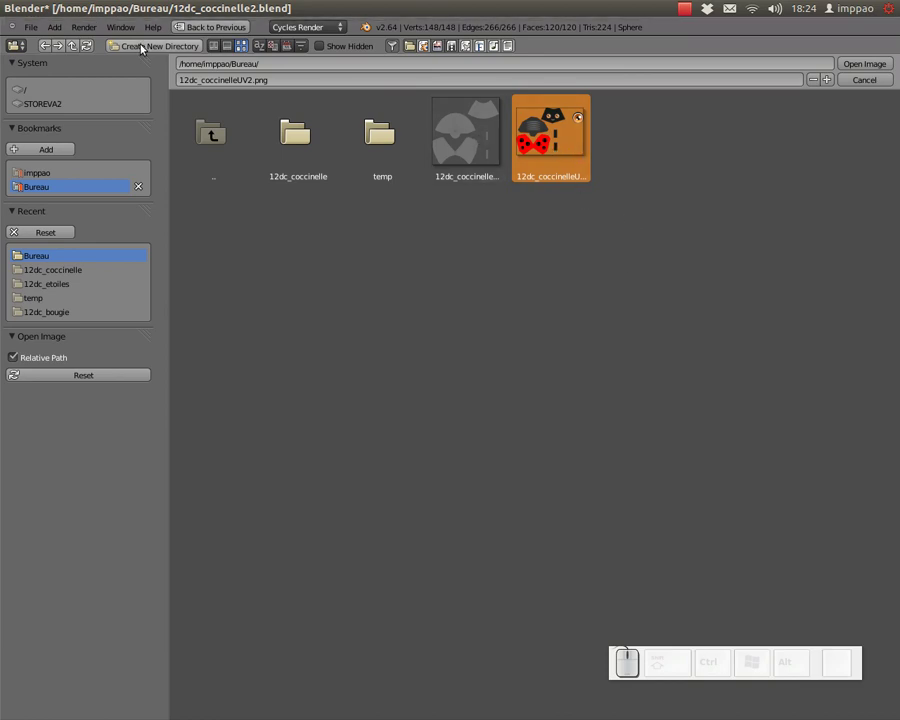
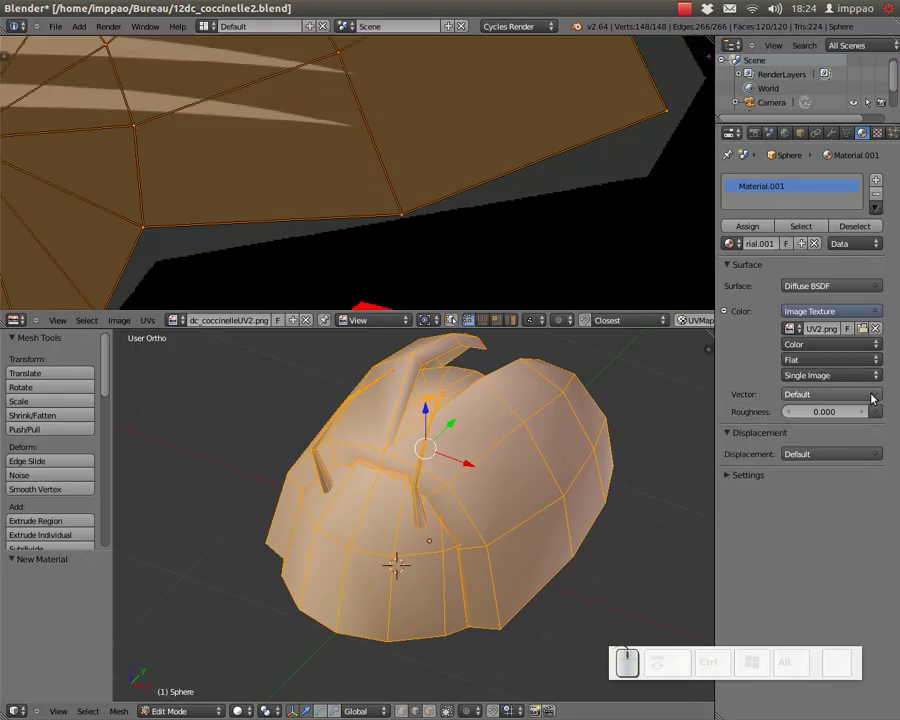
Step: Set the Image Texture's vector input to UV texture coordinates
left_click(884, 396)
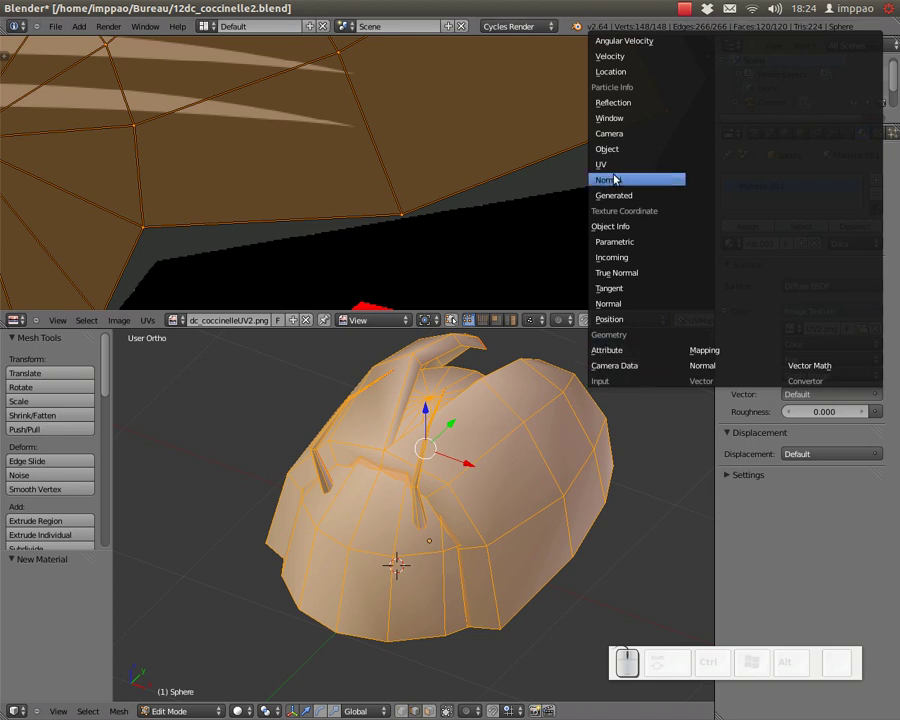
left_click(624, 159)
scroll("down", 3)
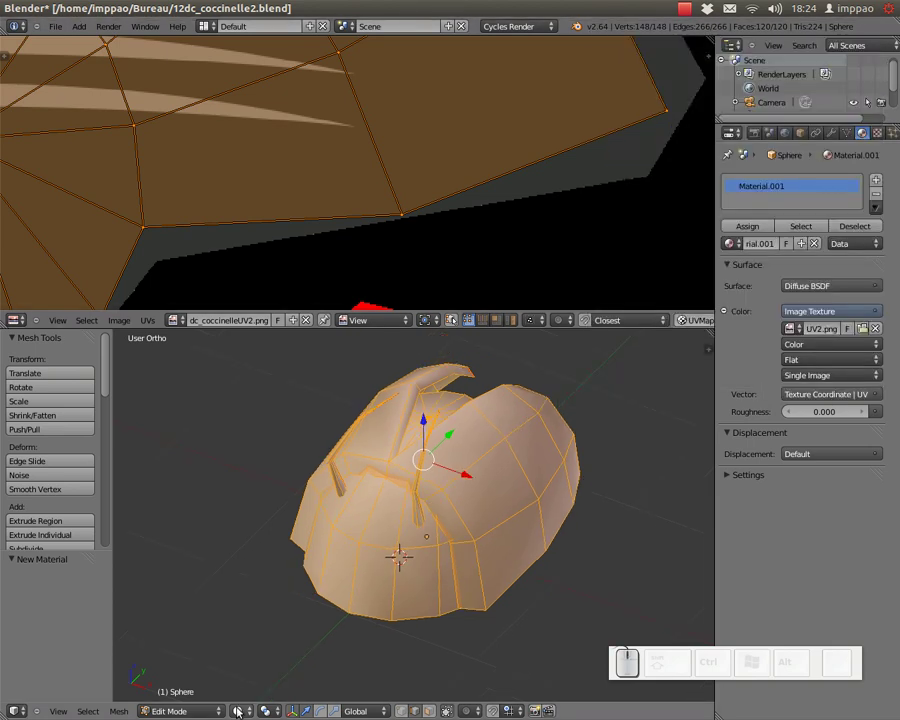
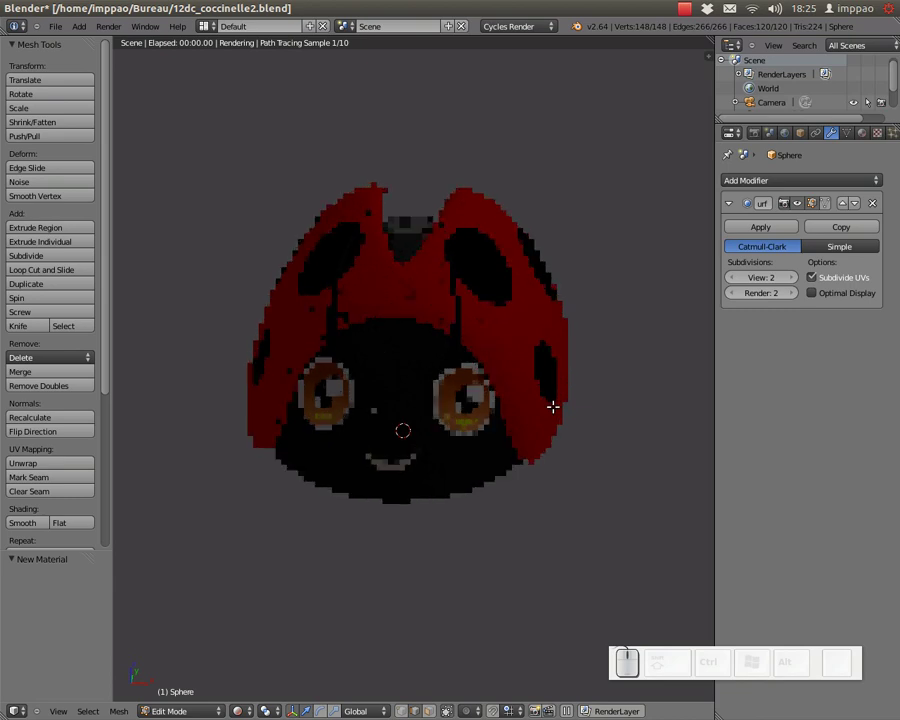
Step: Add a mesh plane under the ladybug and scale it by a factor of 10
scroll("down", 3)
key("shift+a")
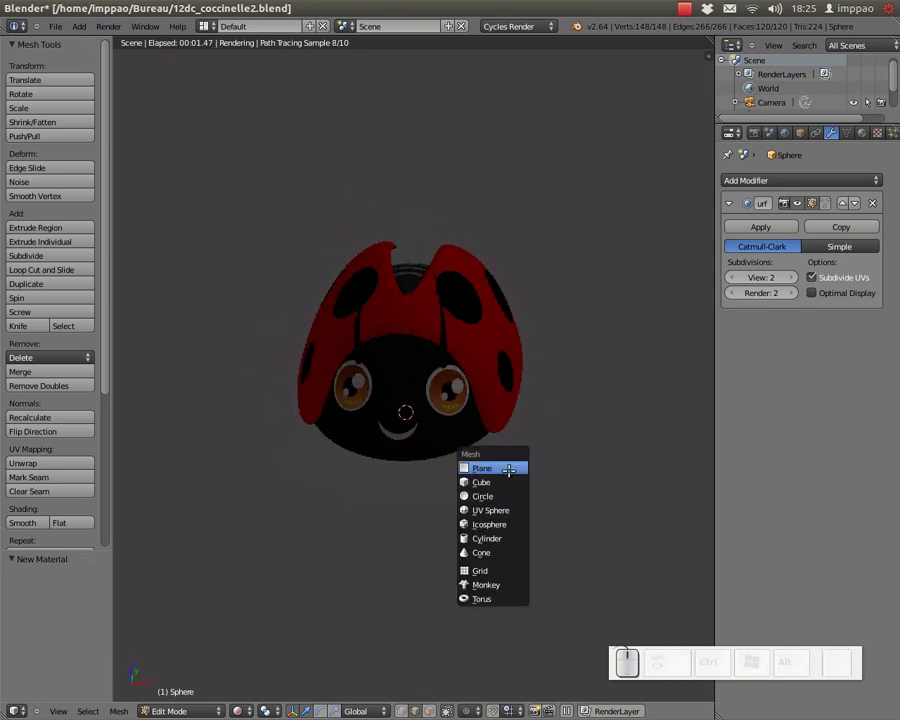
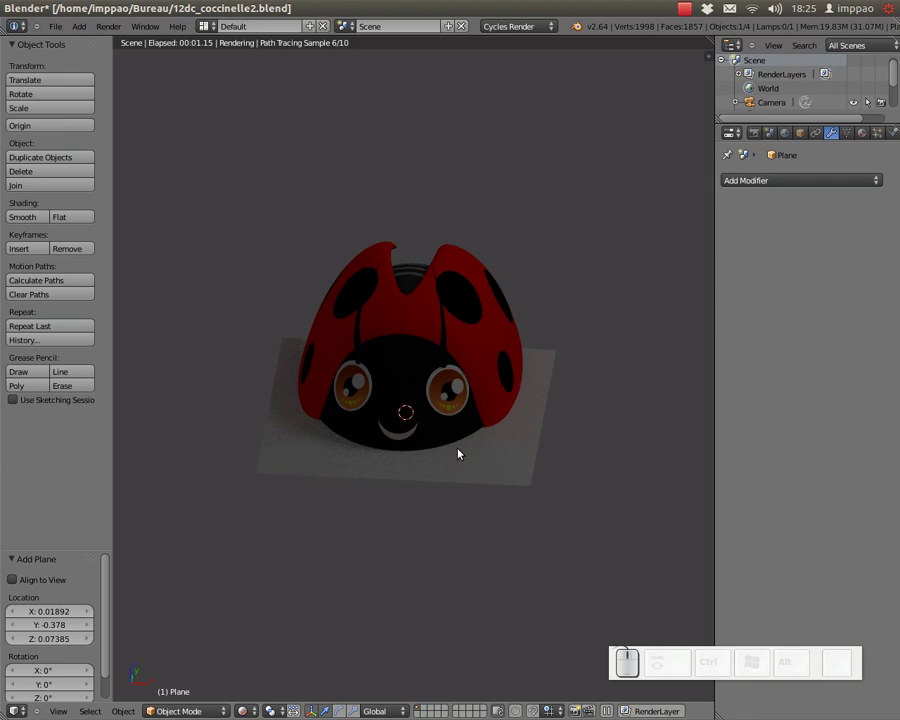
key("s")
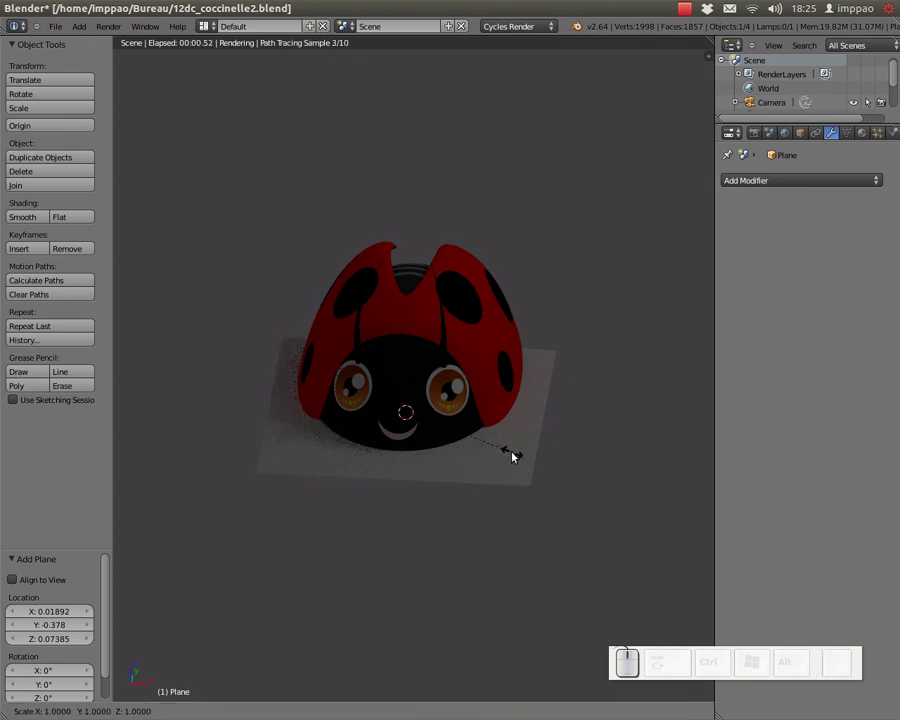
key("KP_1")
key("KP_0")
key("KP_Enter")
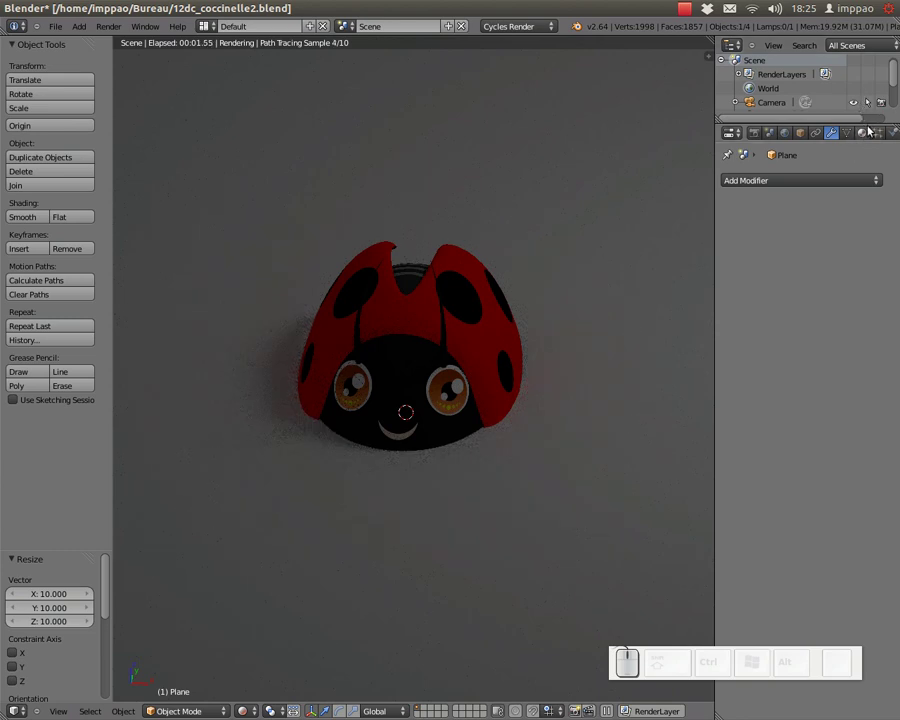
Step: Create a new material for the plane with a bright green surface colour
left_click(868, 133)
left_click(796, 234)
left_click(834, 303)
left_click_drag(796, 139, 873, 124)
left_click(860, 102)
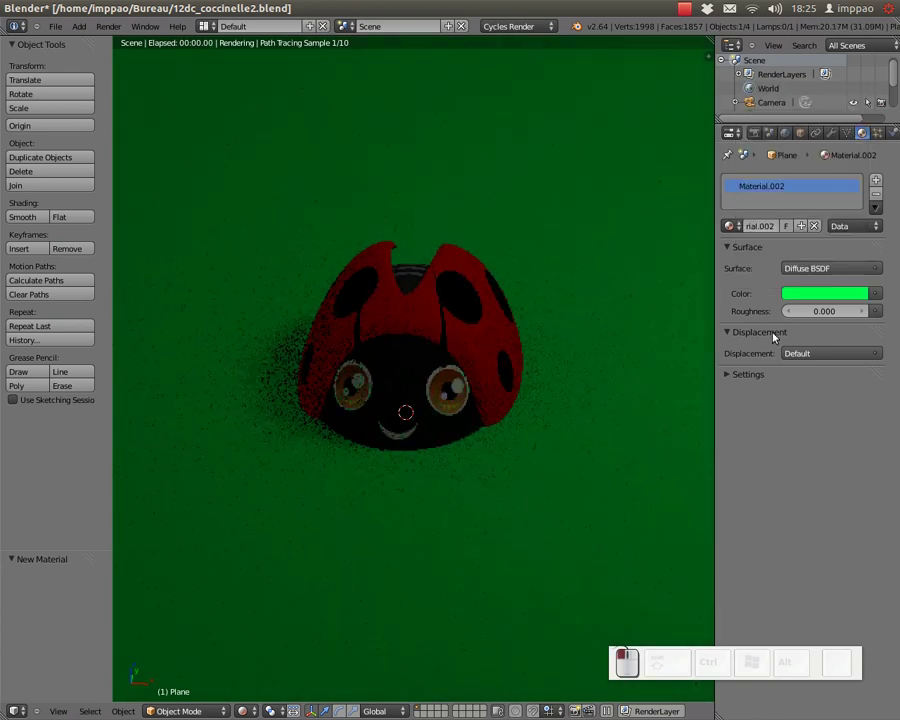
scroll("down", 3)
middle_click(605, 374)
Step: Make the surface a Mix Shader of green Diffuse BSDF and Glossy BSDF
left_click(821, 270)
left_click(741, 435)
left_click(827, 315)
left_click(831, 354)
left_click(839, 333)
left_click(784, 164)
left_click(846, 362)
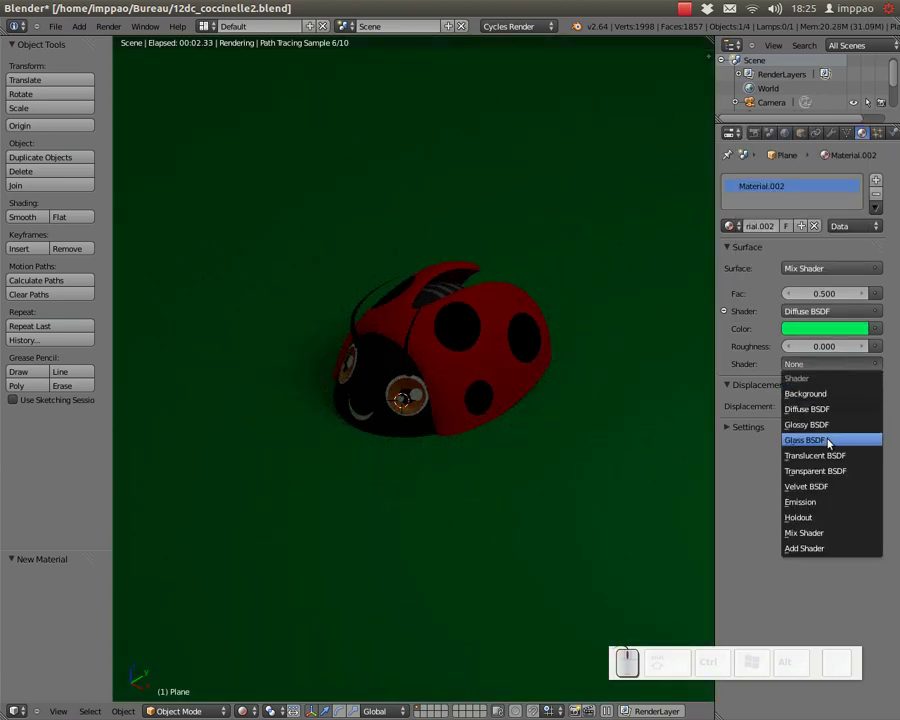
left_click(834, 439)
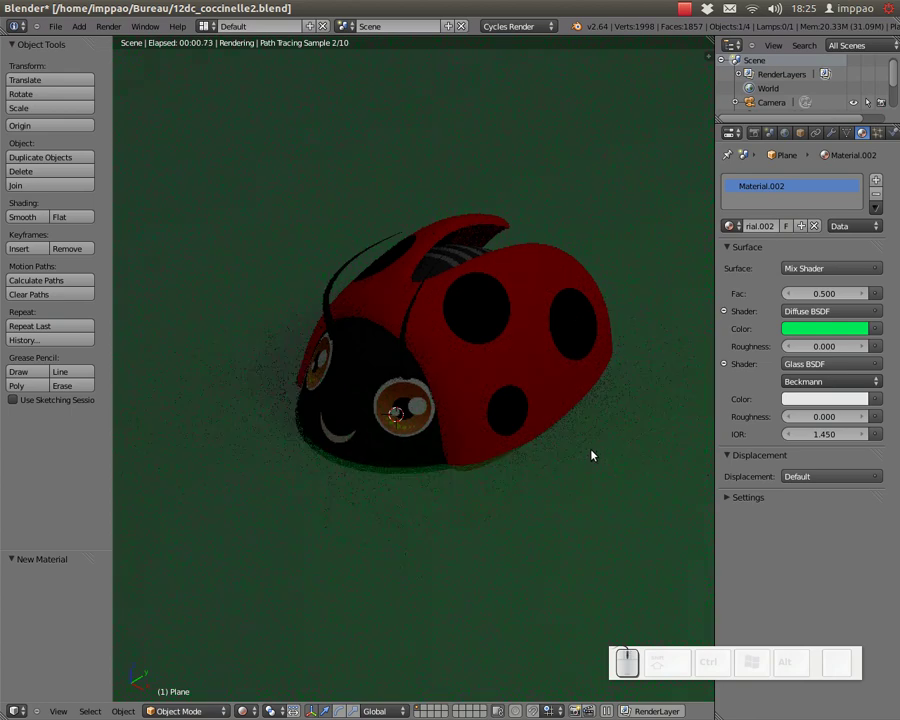
middle_click(519, 443)
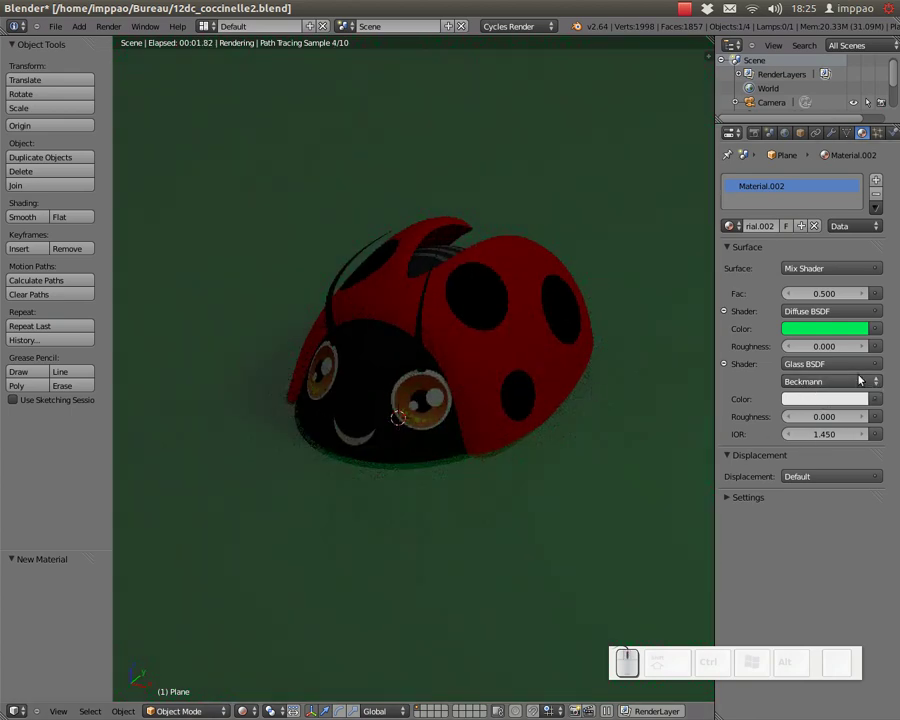
left_click(860, 363)
left_click(770, 427)
Step: Set the mix factor to 0.1 and orbit to check the glossy green ground
scroll("down", 3)
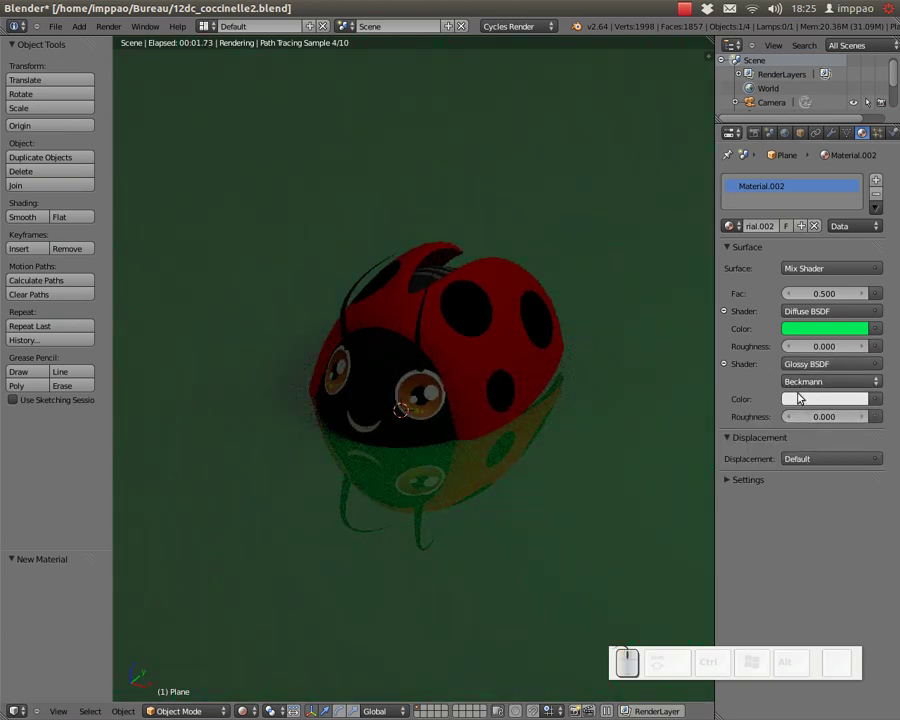
left_click(825, 293)
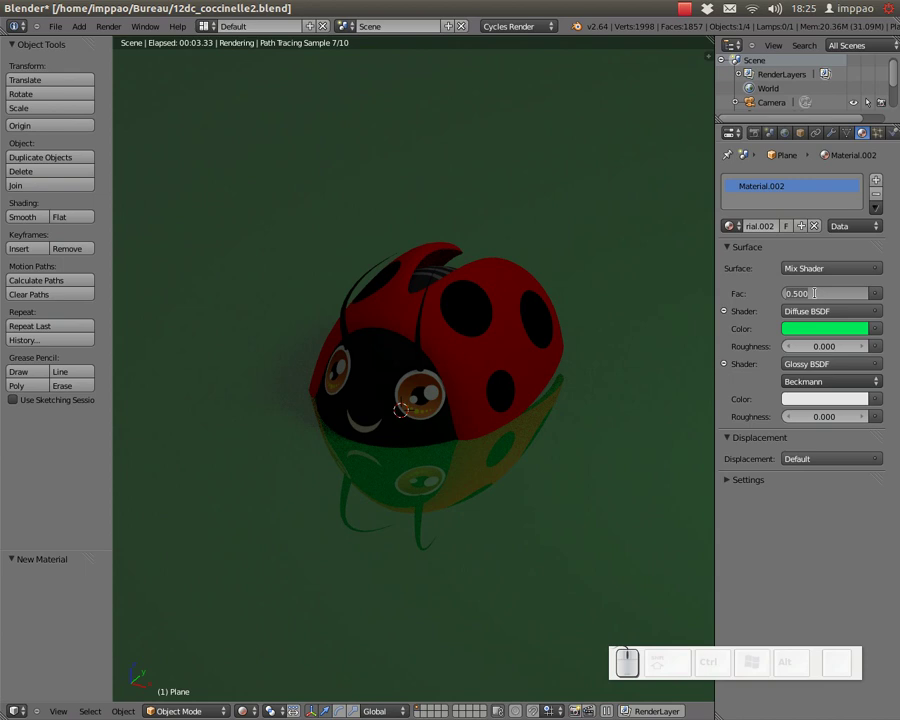
key("KP_Decimal")
key("KP_8")
key("KP_Enter")
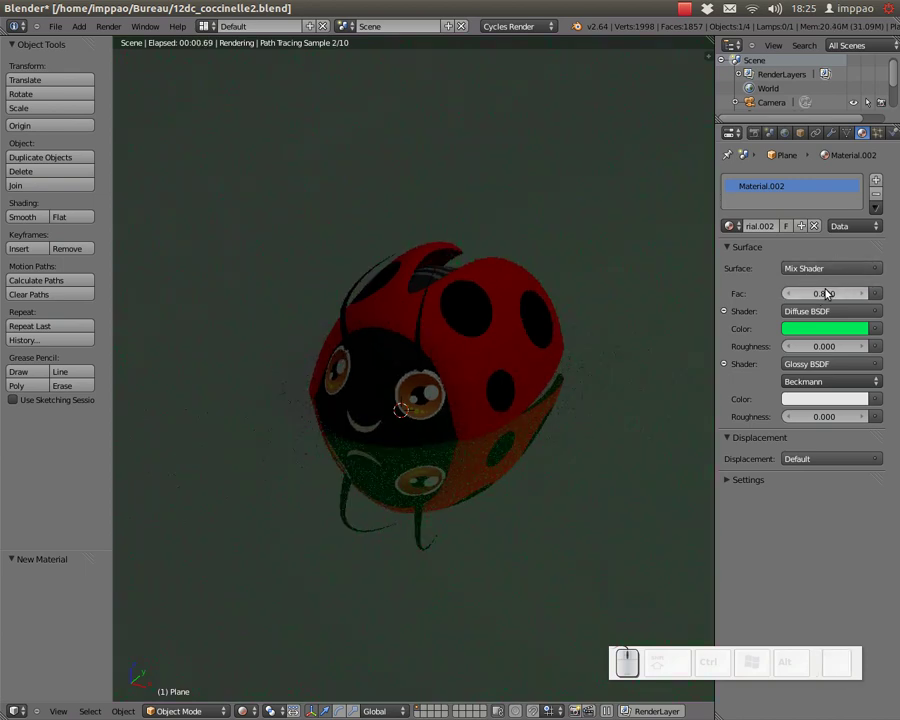
key("KP_0")
key("KP_Decimal")
key("KP_2")
key("KP_Enter")
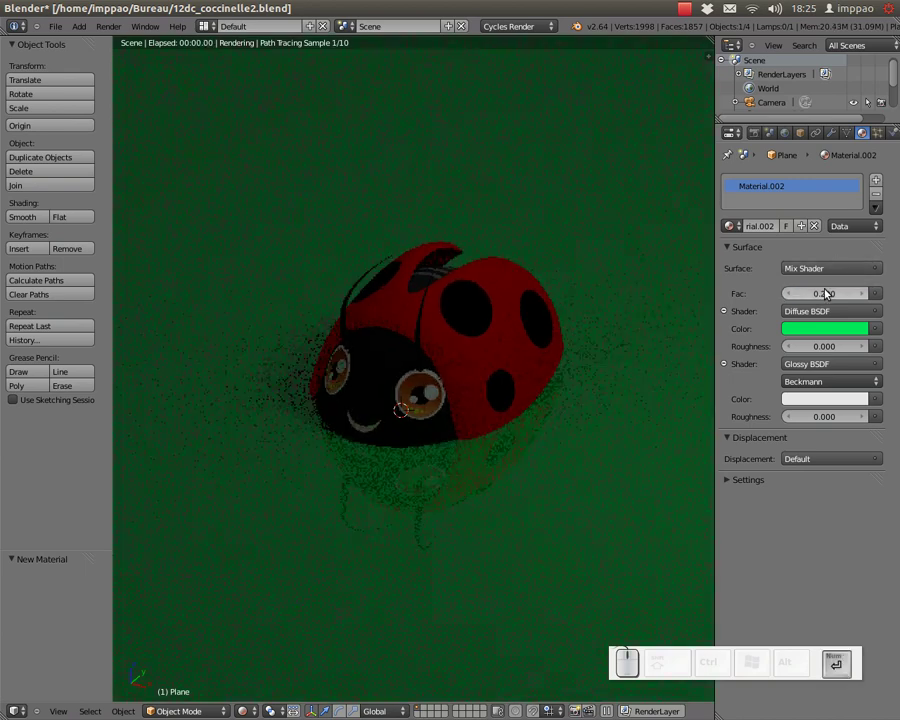
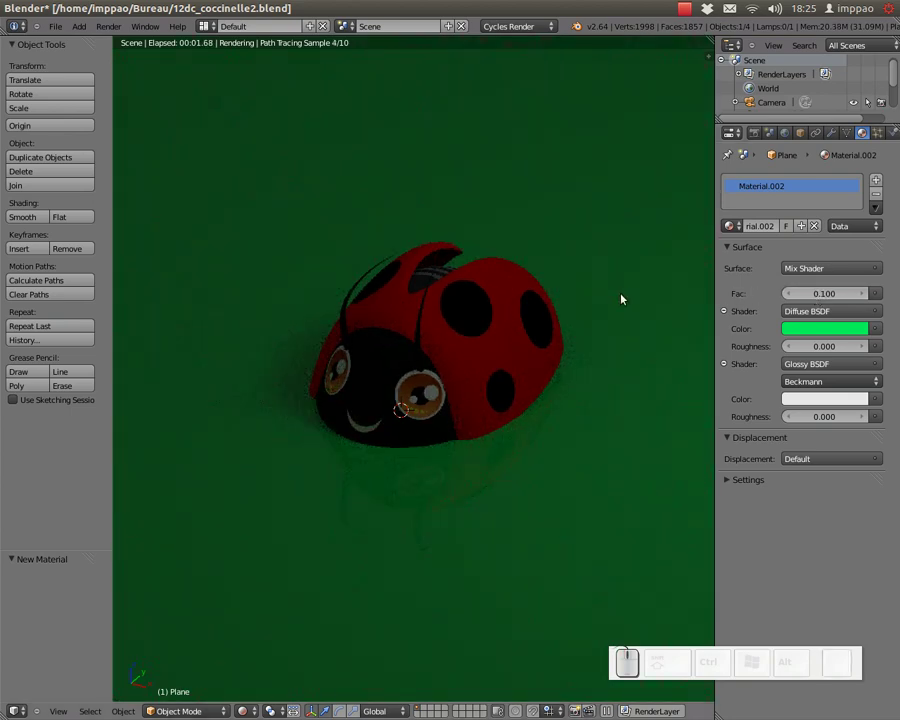
left_click(552, 389)
scroll("up", 3)
left_click(509, 430)
middle_click(505, 425)
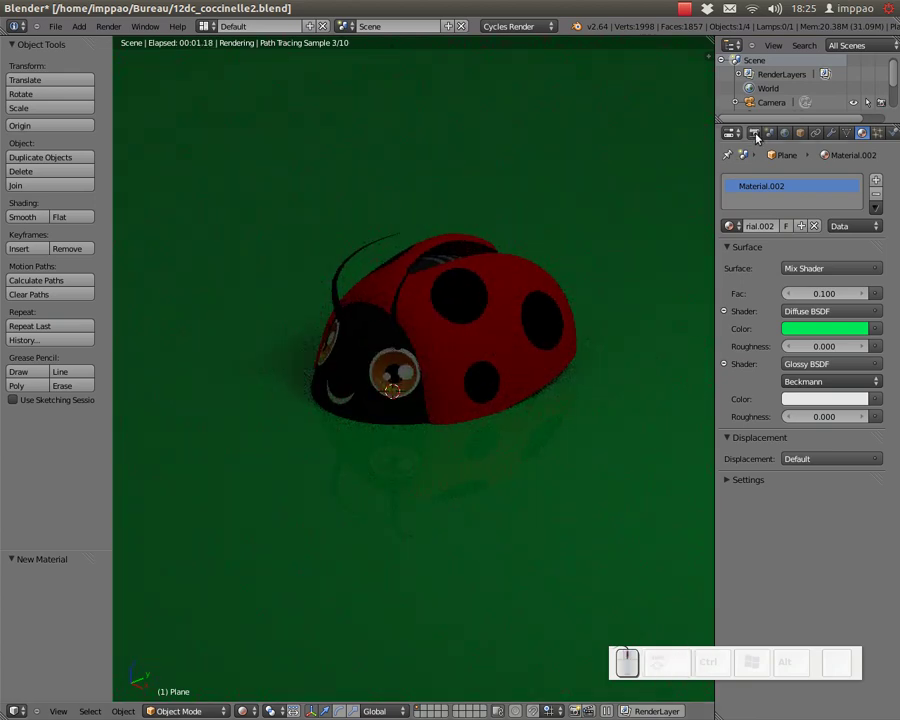
Step: Enable Ambient Occlusion in the World settings and zoom in on the brightly lit ladybug
left_click(792, 132)
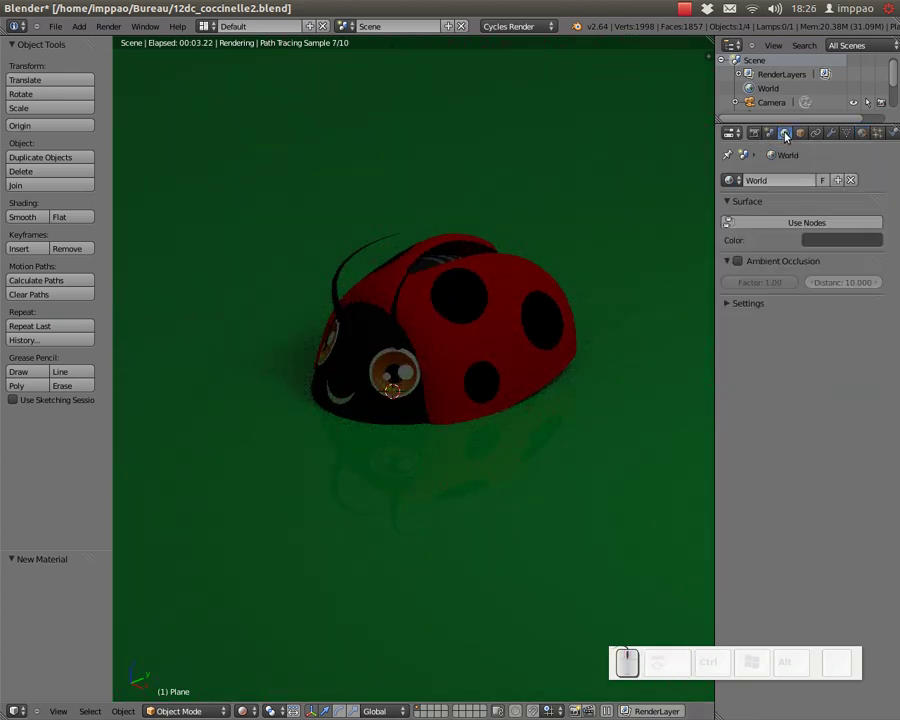
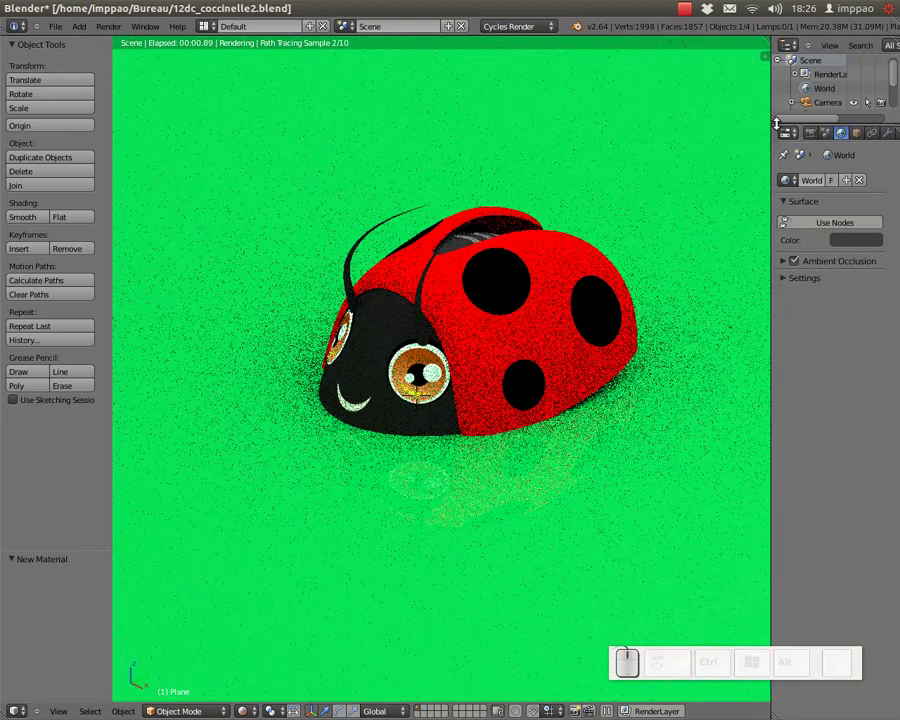
middle_click(513, 314)
left_click(429, 384)
scroll("up", 3)
left_click_drag(438, 404, 373, 379)
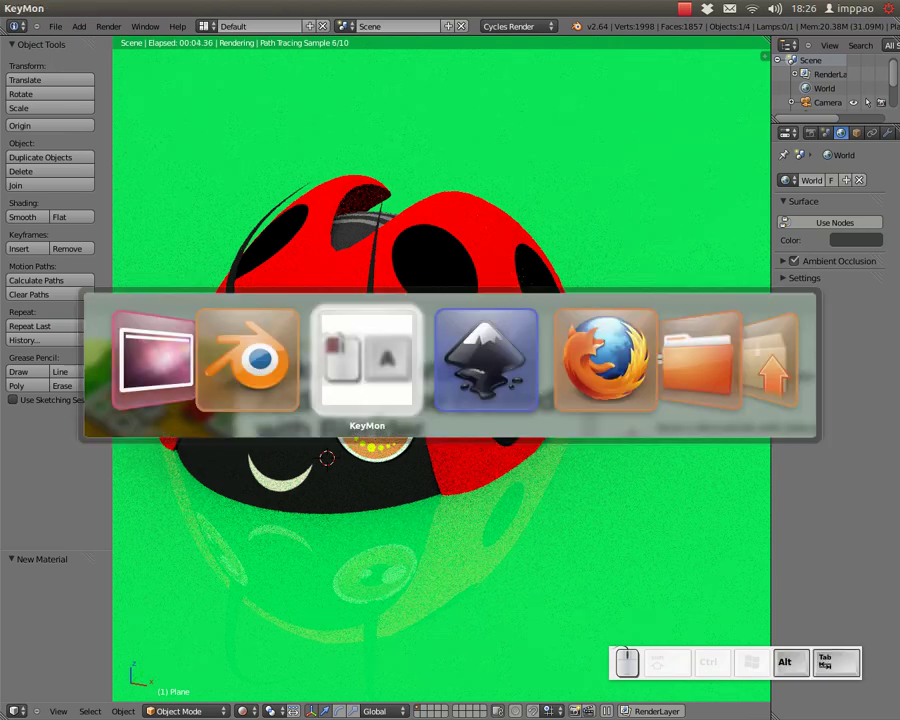
Step: Switch over to Inkscape with its export panel set to the 1024×1024 page
key("Tab")
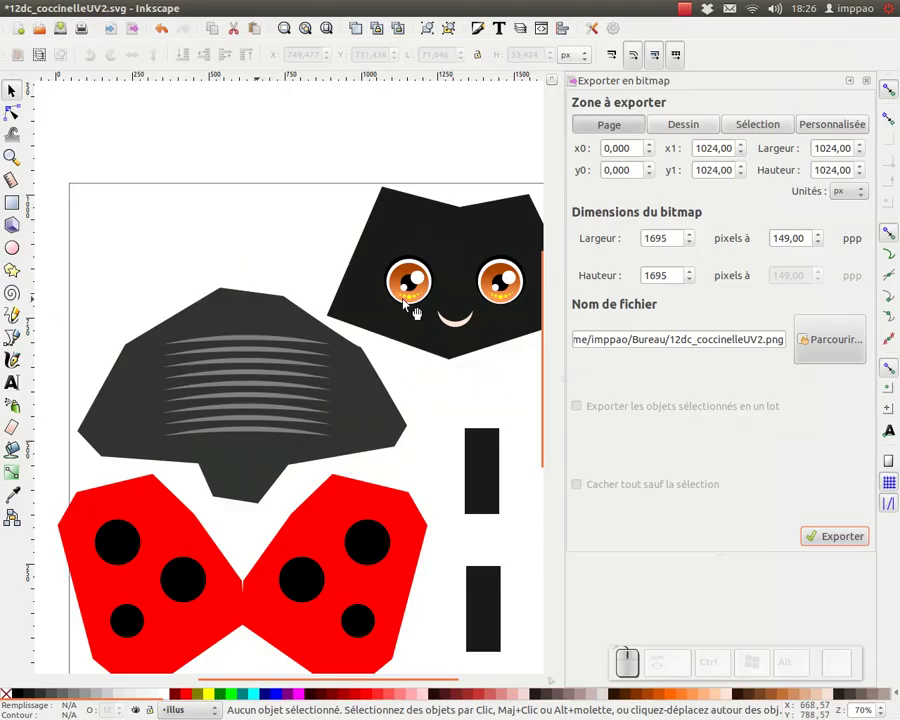
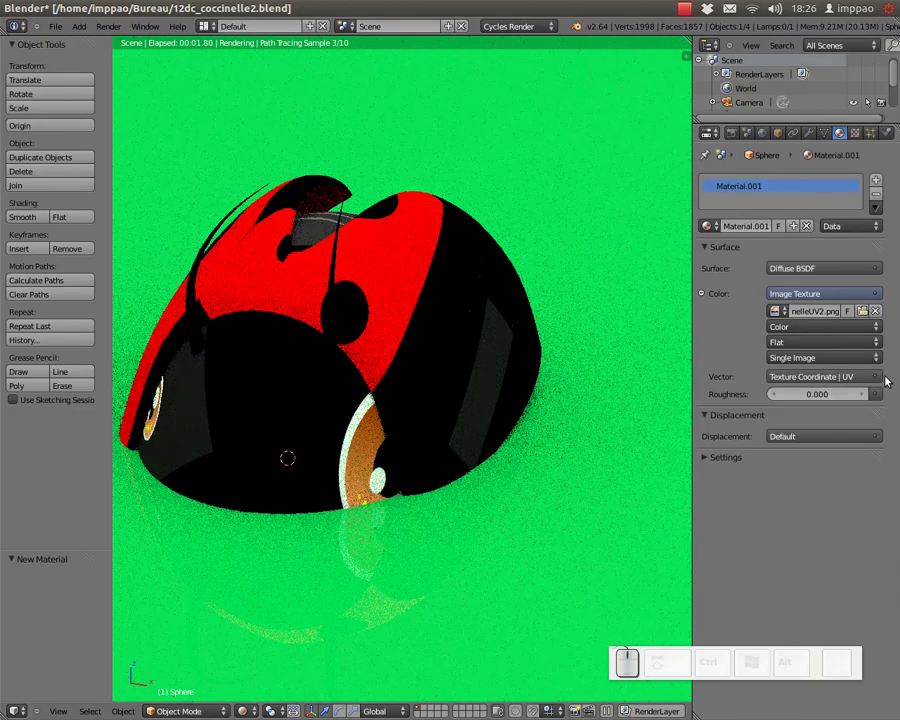
Step: Reload the updated texture image in Blender, then switch back to Inkscape
key("ctrl+z")
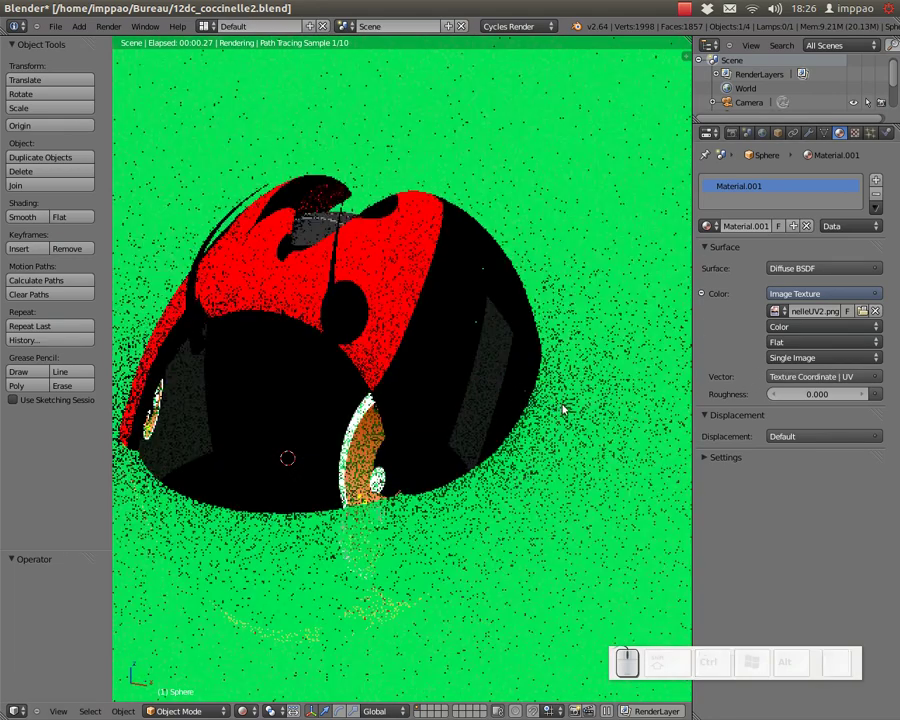
key("Tab")
key("Tab")
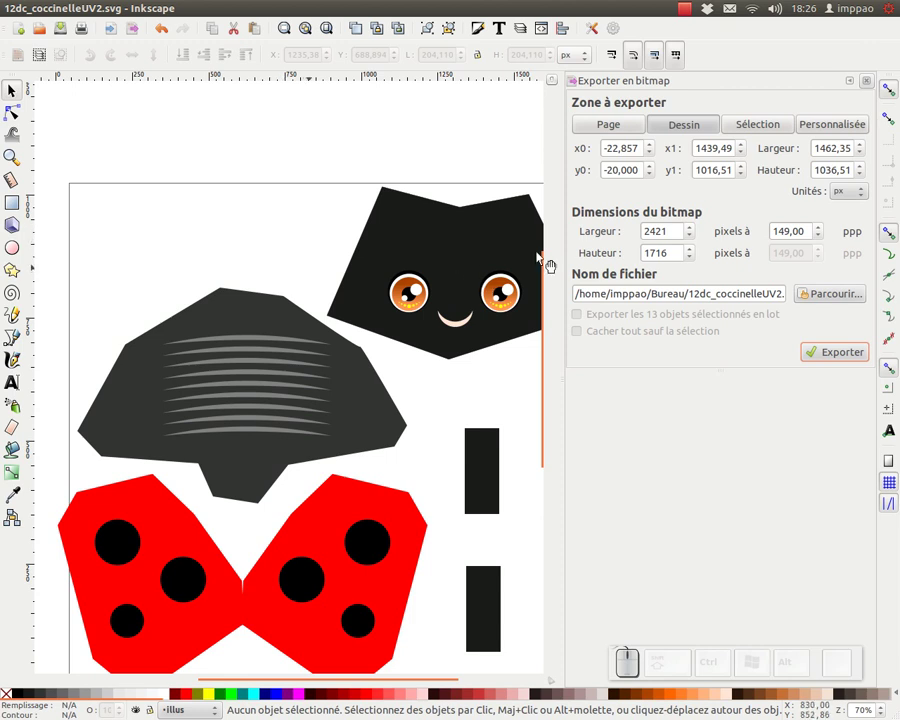